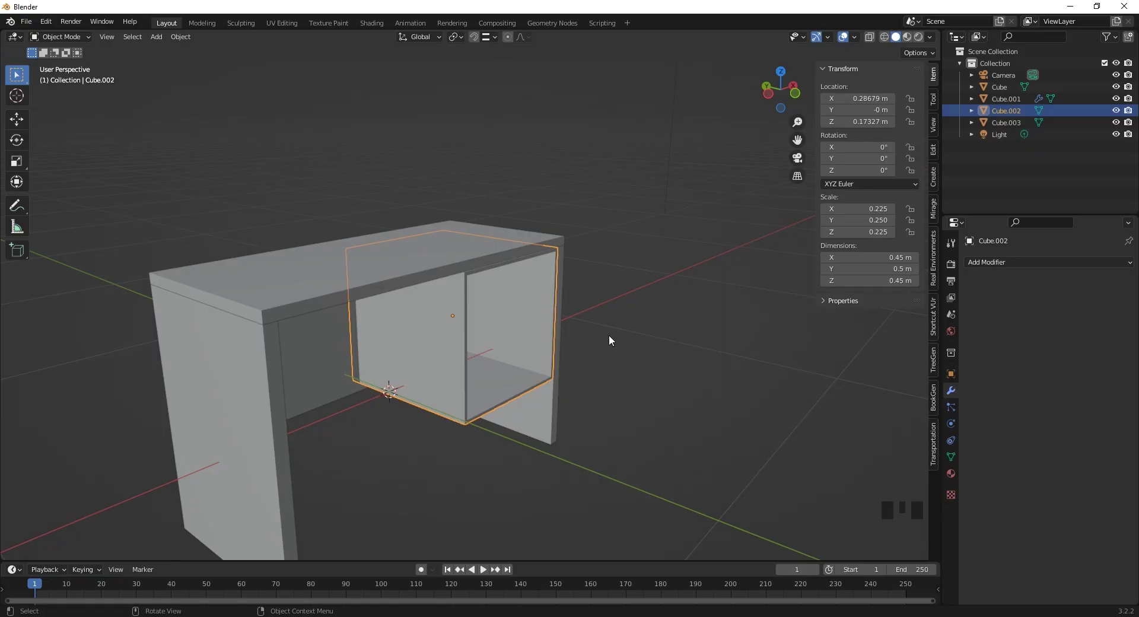
- Inspect the desk and open box from several angles, then begin moving Cube.002 along X
left_click_drag(630, 347, 633, 366)
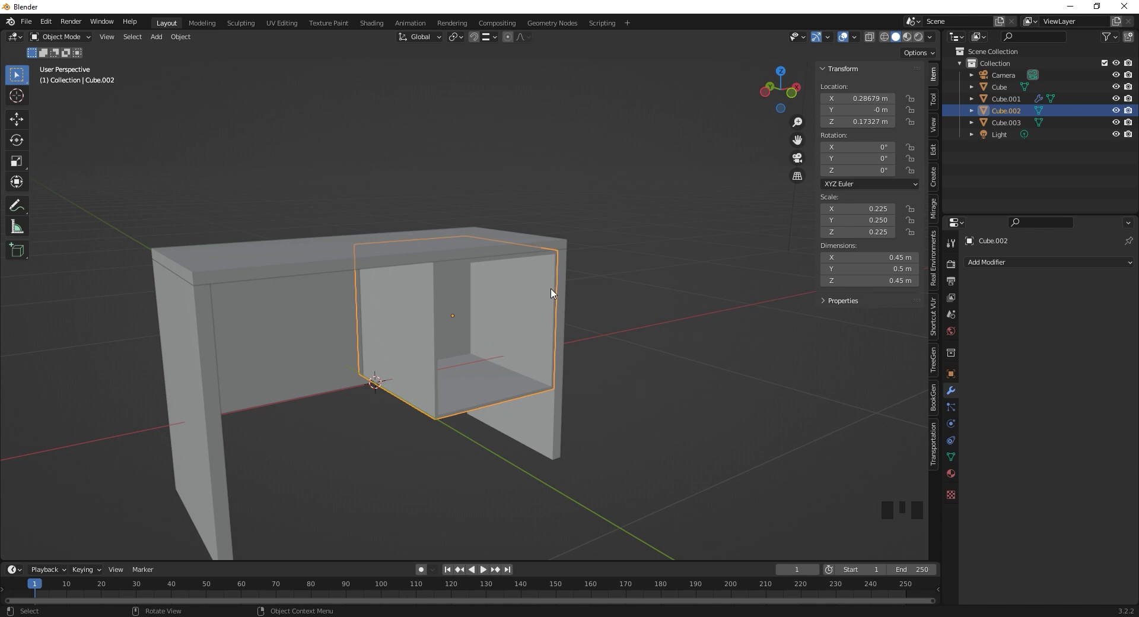
left_click_drag(524, 343, 509, 379)
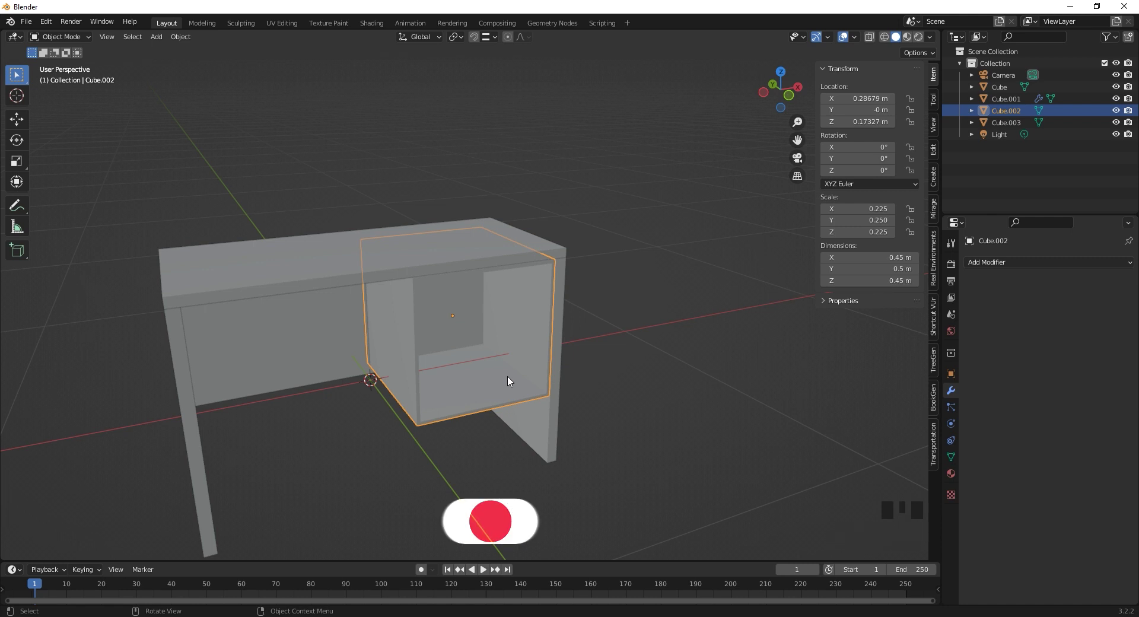
left_click_drag(490, 385, 478, 376)
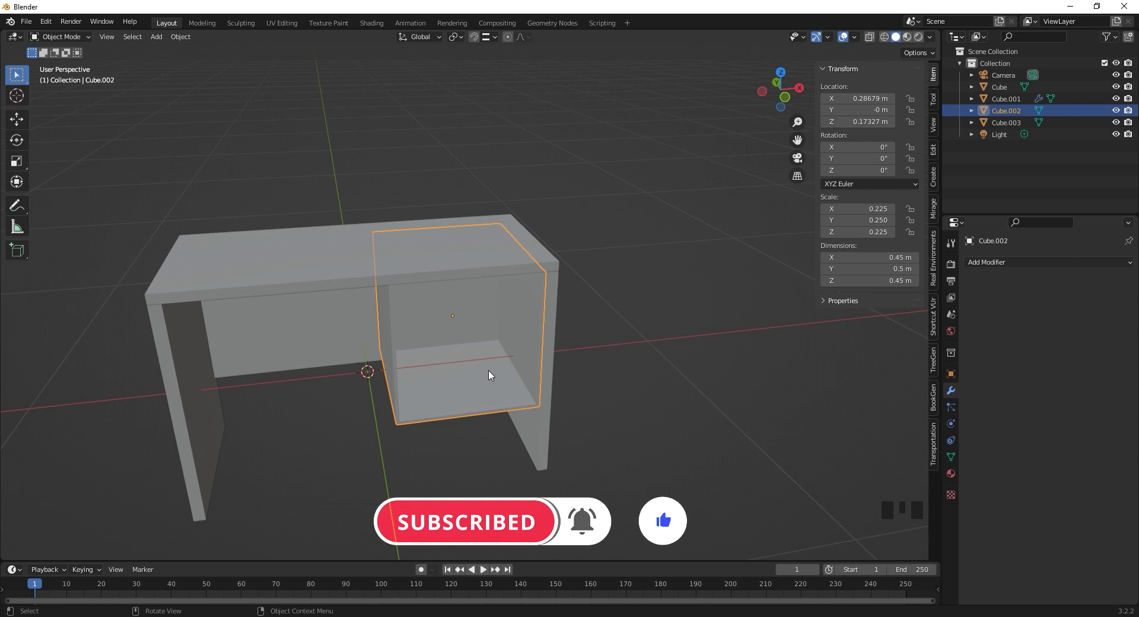
left_click_drag(476, 357, 412, 390)
left_click_drag(412, 390, 497, 361)
key("g")
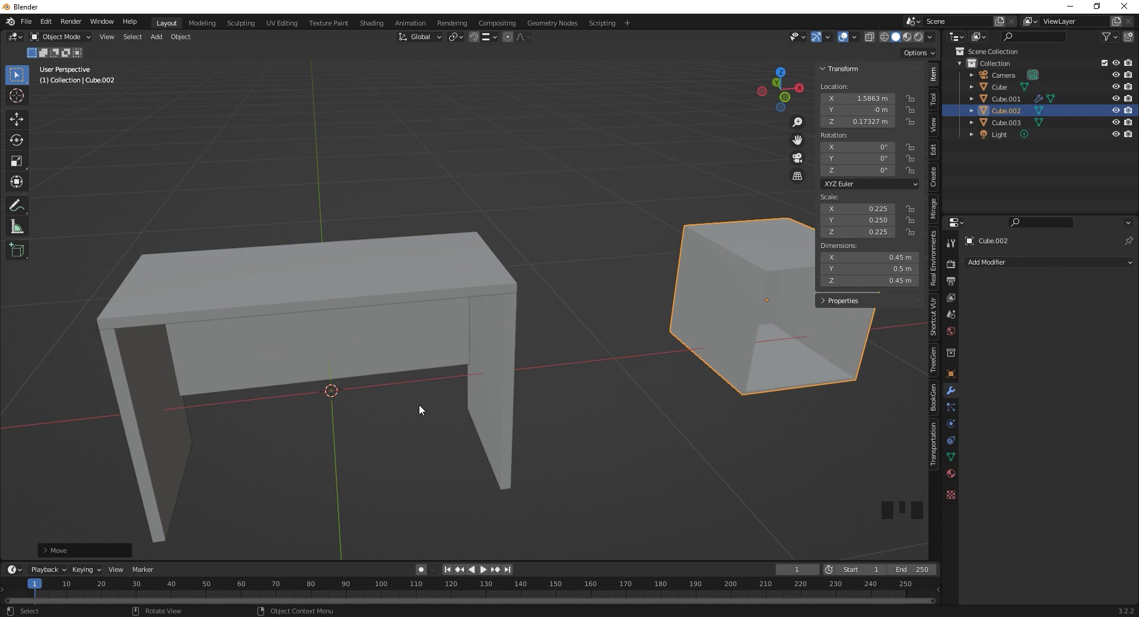
- Confirm the box's position beside the desk and bring up the Add menu for a Mesh Cube
key("shift+a")
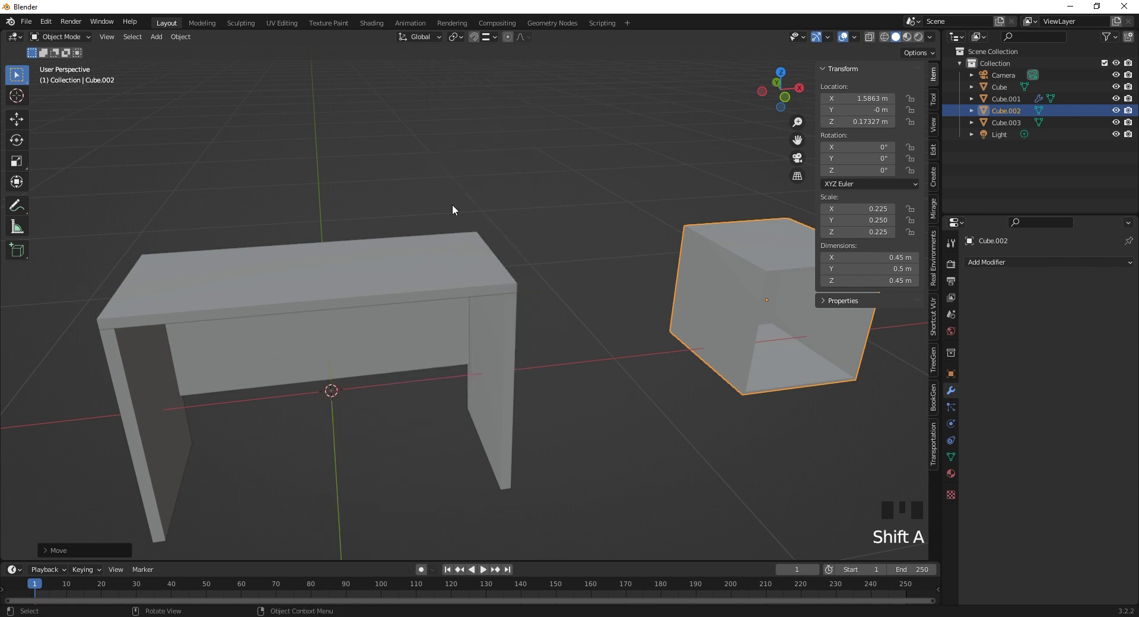
key("shift+a")
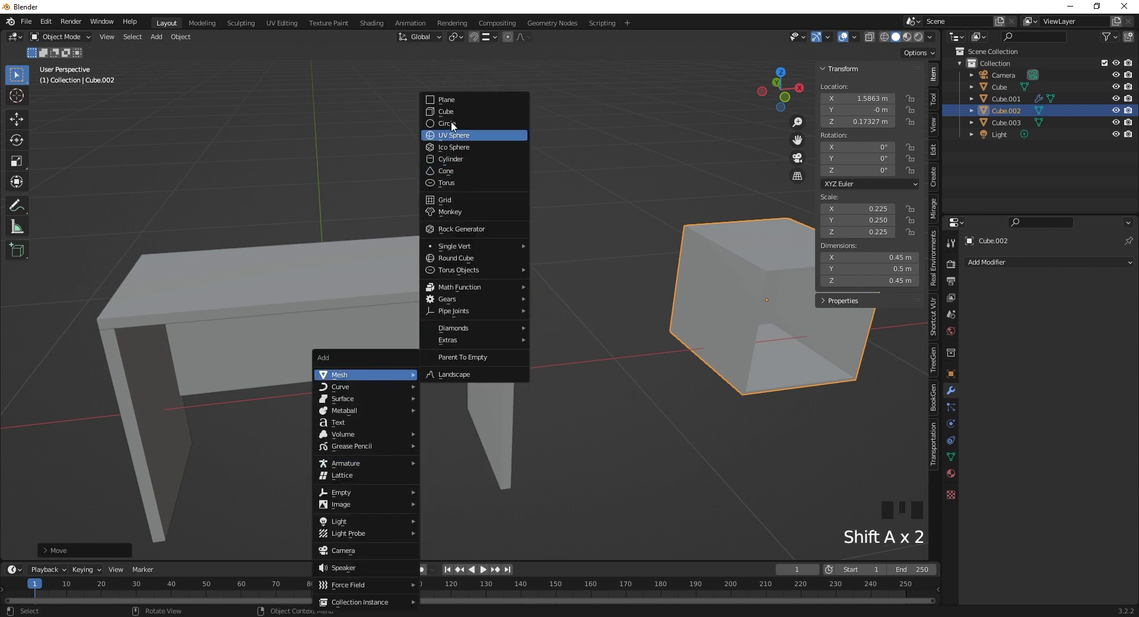
- Size the new cube 0.45 × 0.5 × 0.45 m and move it toward the drawer opening
left_click_drag(866, 249, 887, 252)
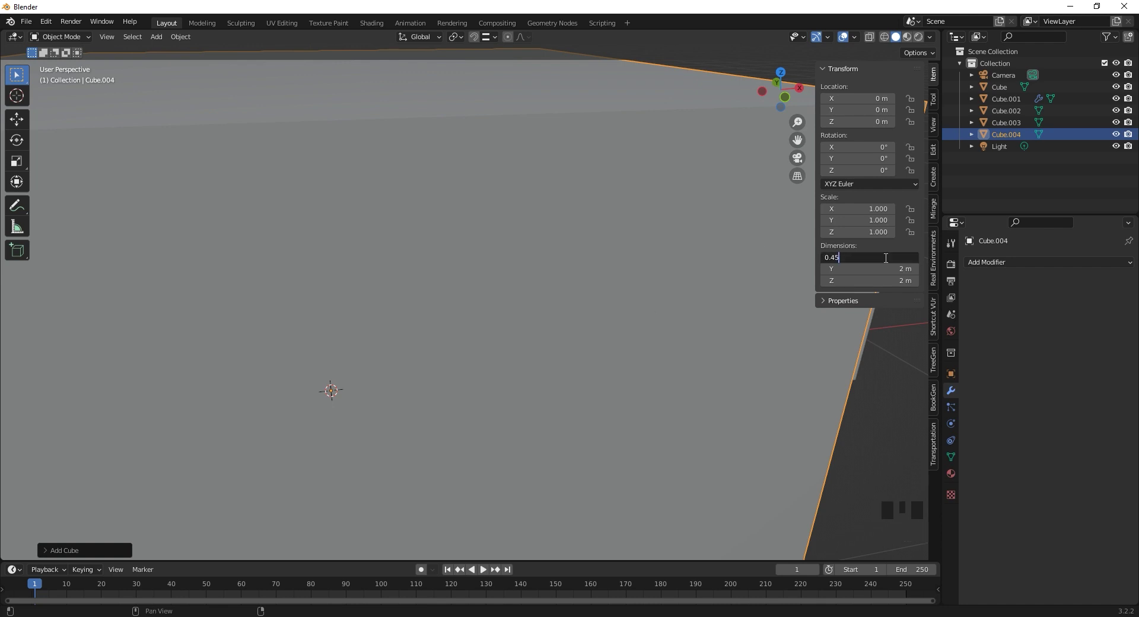
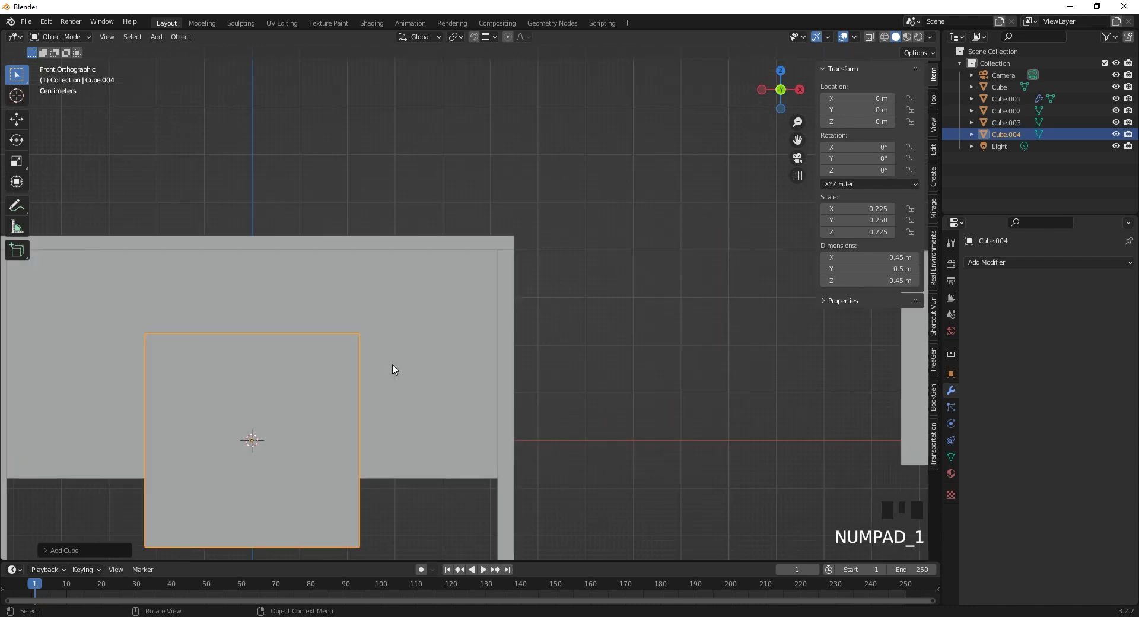
key("g")
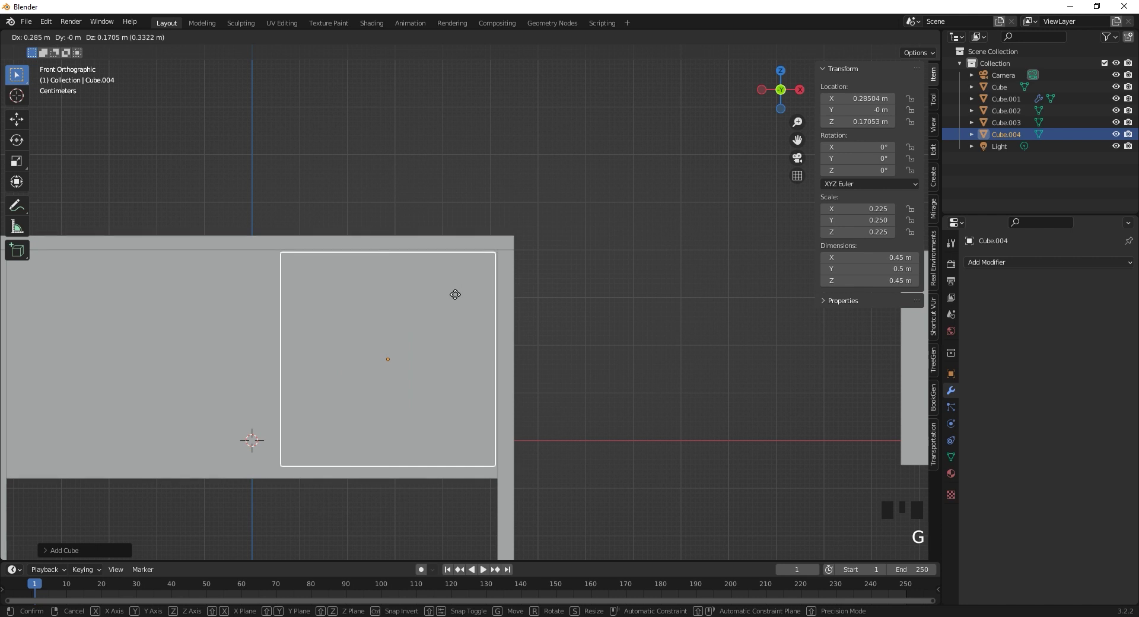
left_click_drag(523, 310, 364, 325)
scroll("up", 3)
left_click_drag(424, 303, 459, 338)
scroll("up", 3)
left_click_drag(519, 293, 576, 221)
scroll("up", 3)
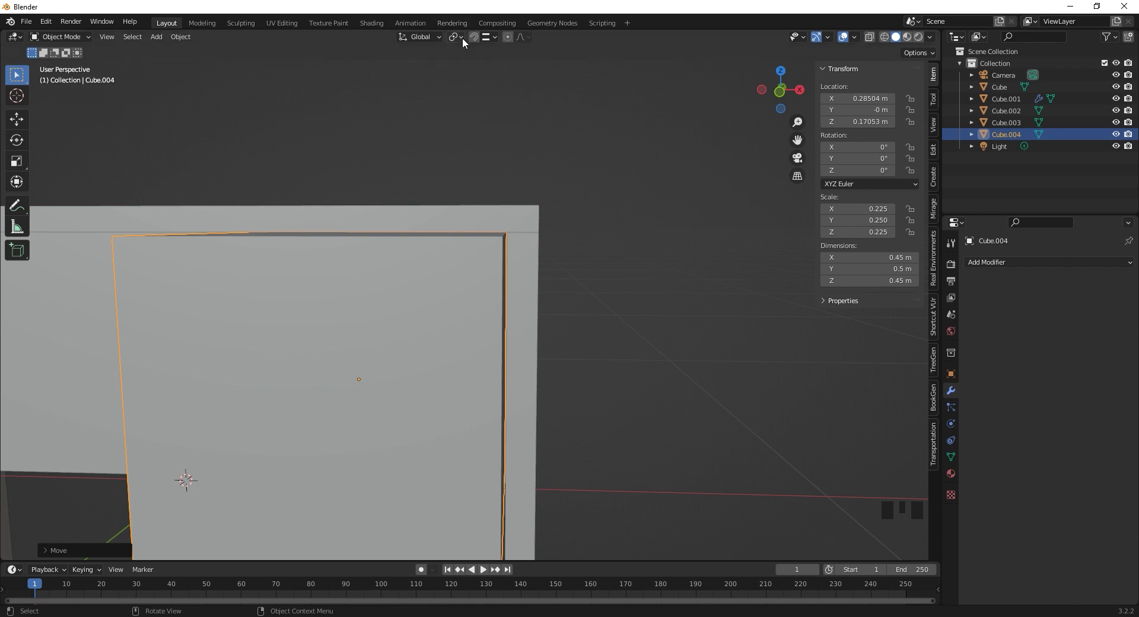
- Snap the cube to the opening's vertices (about 0.29 m along X) and check its fit
left_click(476, 269)
key("g")
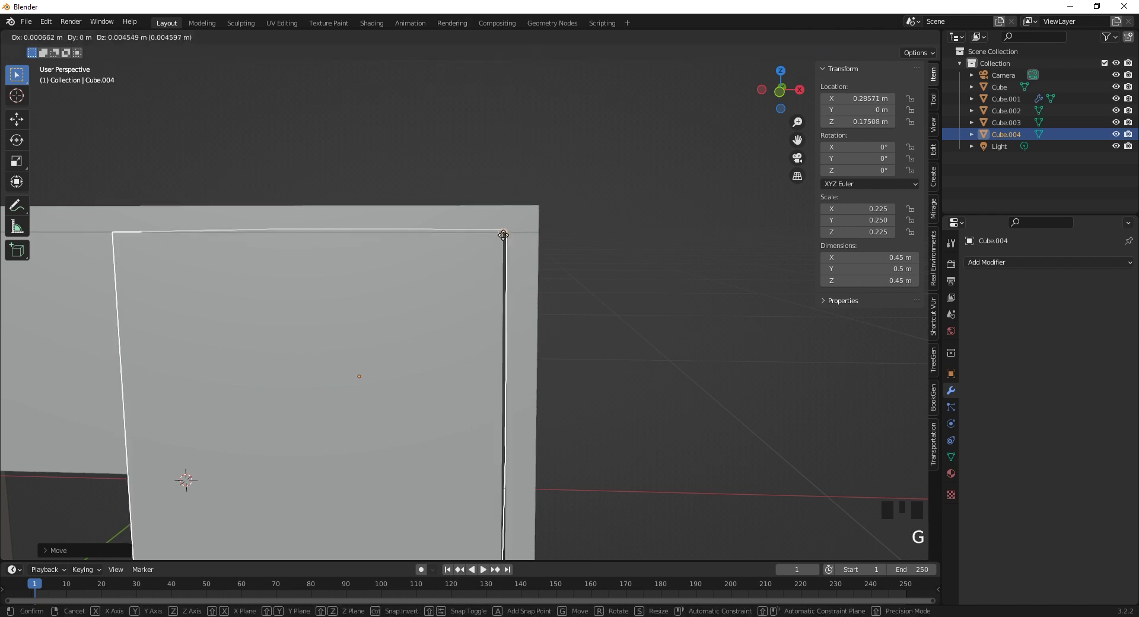
scroll("up", 3)
key("g")
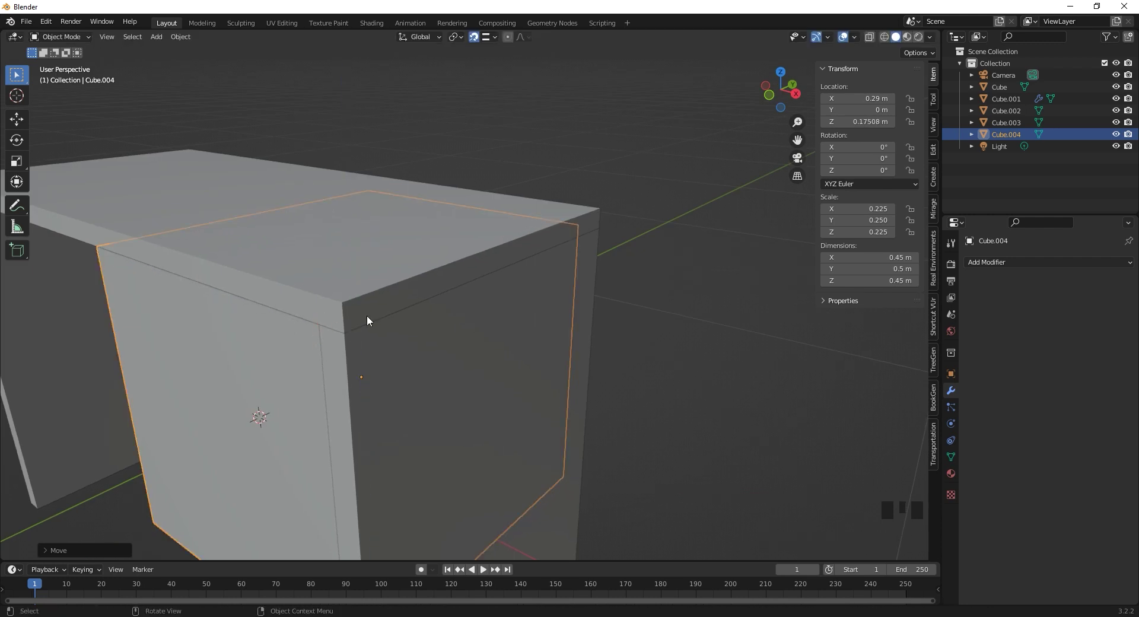
left_click_drag(287, 332, 616, 268)
left_click(615, 268)
left_click_drag(541, 340, 454, 384)
left_click(454, 383)
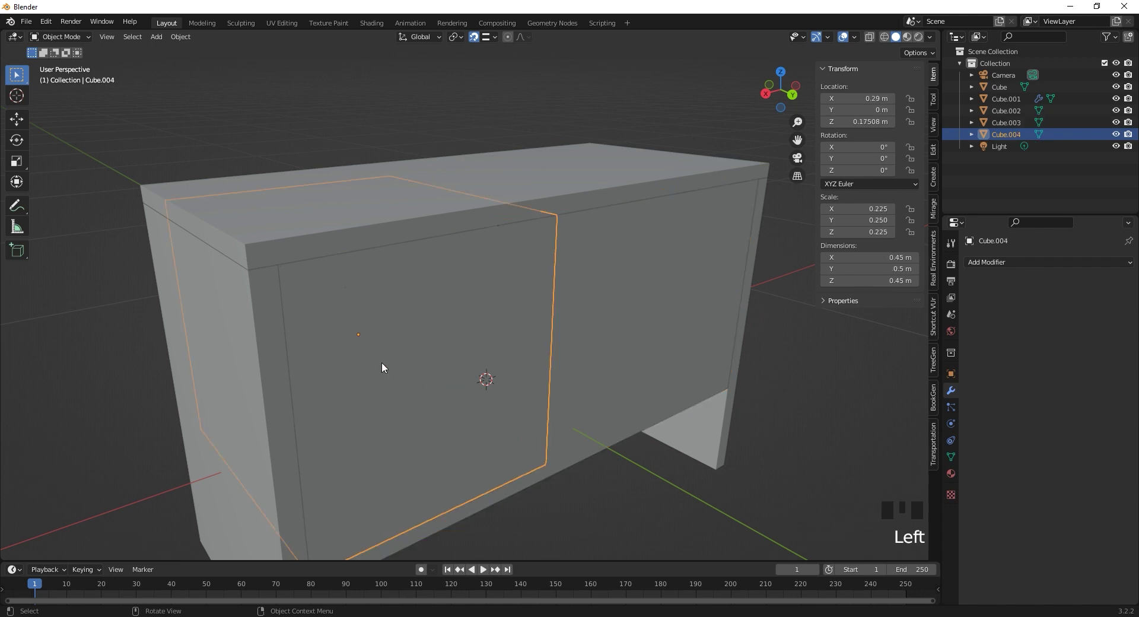
middle_click(391, 377)
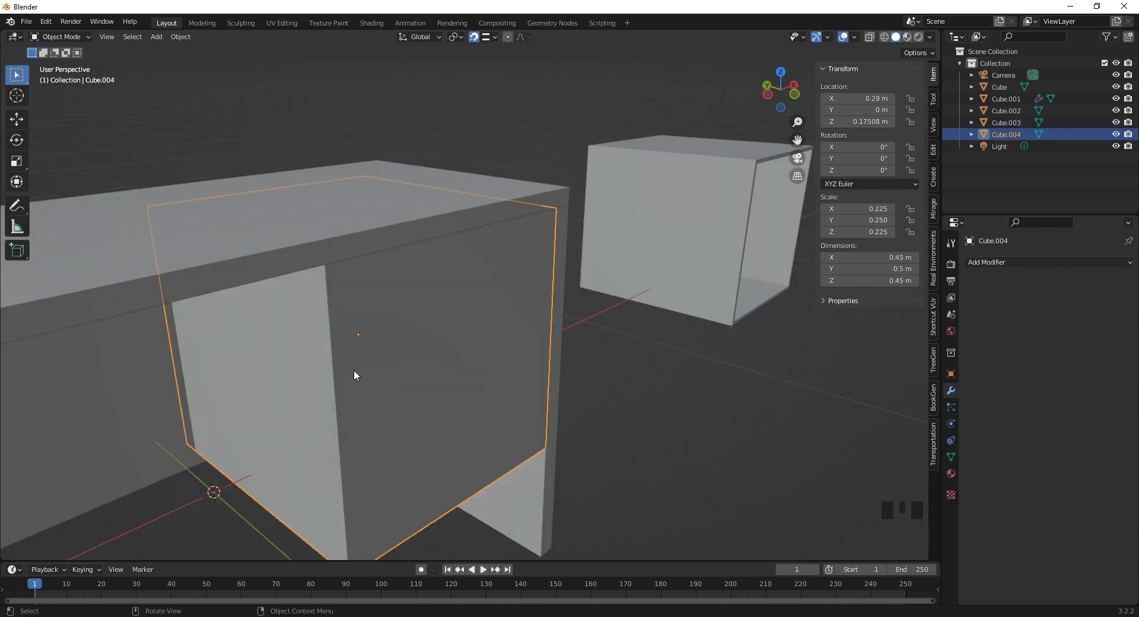
- In Edit Mode, try selecting the front face, toggling X-Ray and viewing the cube from around the desk
key("Tab")
left_click_drag(555, 308, 407, 341)
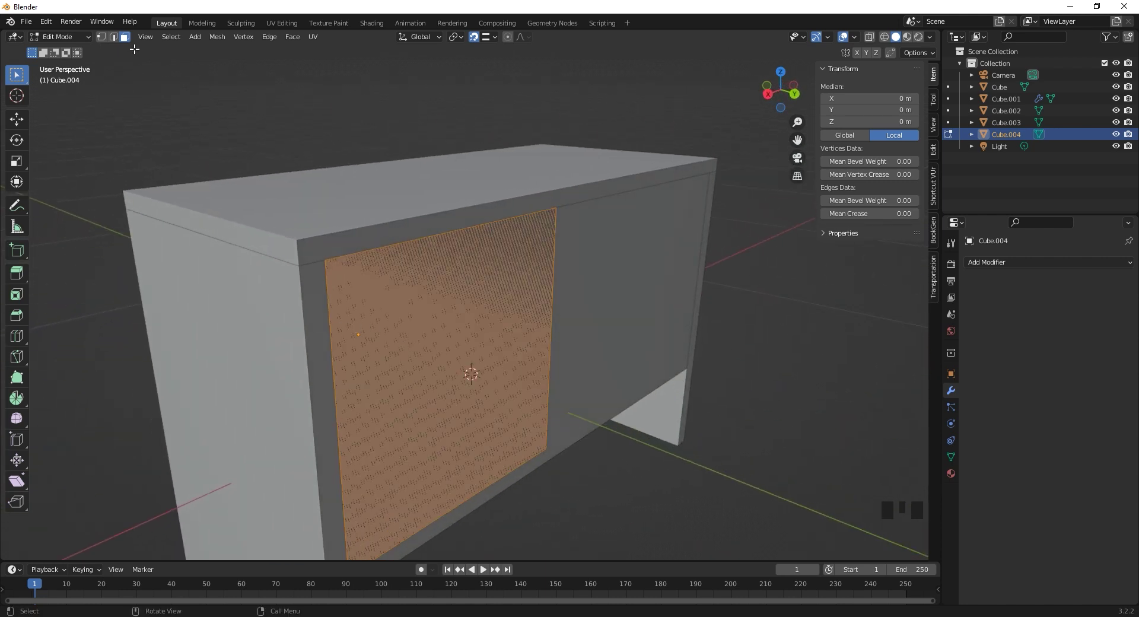
left_click(407, 334)
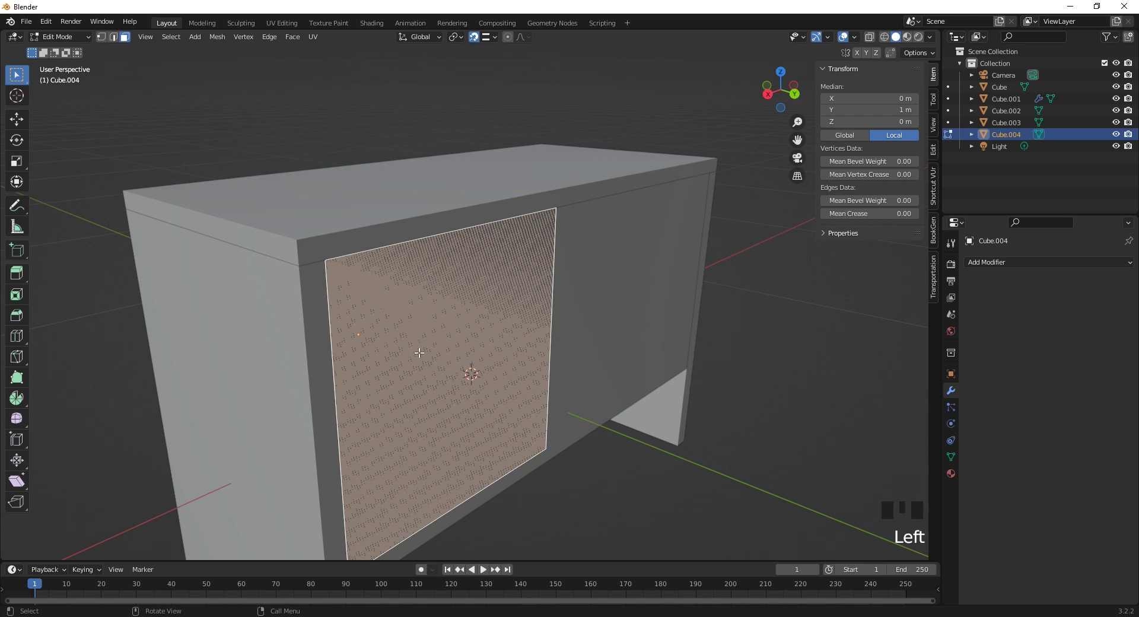
left_click_drag(385, 382, 443, 384)
key("alt+z")
left_click_drag(464, 356, 475, 360)
key("g")
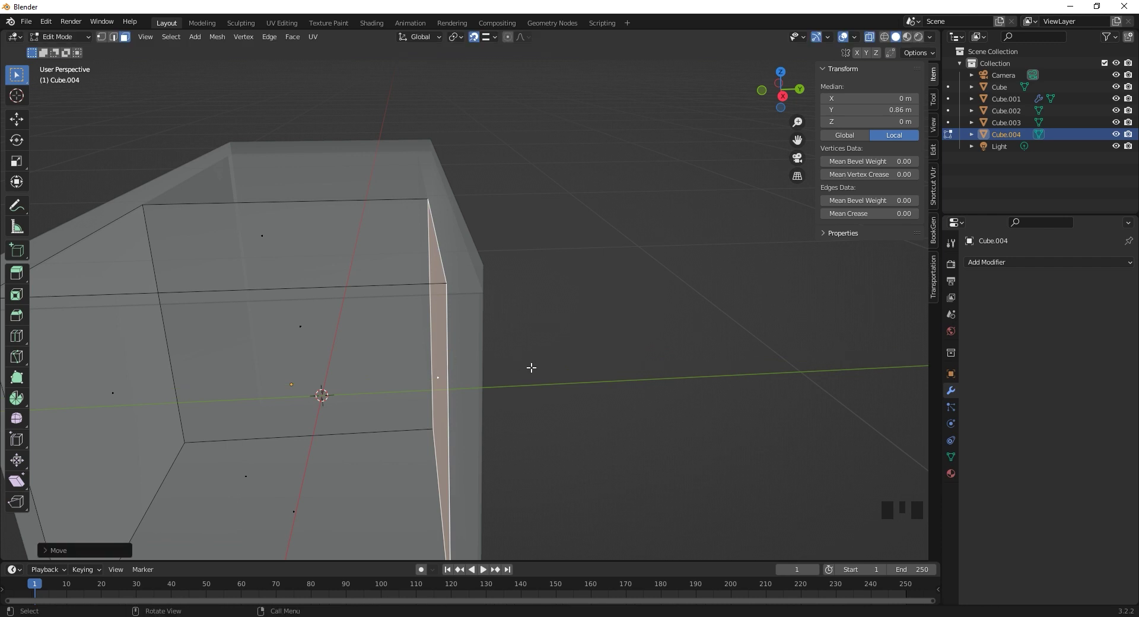
key("Tab")
key("alt+z")
left_click_drag(554, 373, 374, 395)
left_click(374, 395)
left_click_drag(449, 397, 592, 373)
scroll("down", 3)
left_click_drag(626, 431, 585, 395)
left_click(585, 396)
middle_click(585, 416)
- Delete only the cube's front face, leaving a box open at the front
key("Tab")
left_click(585, 410)
key("x")
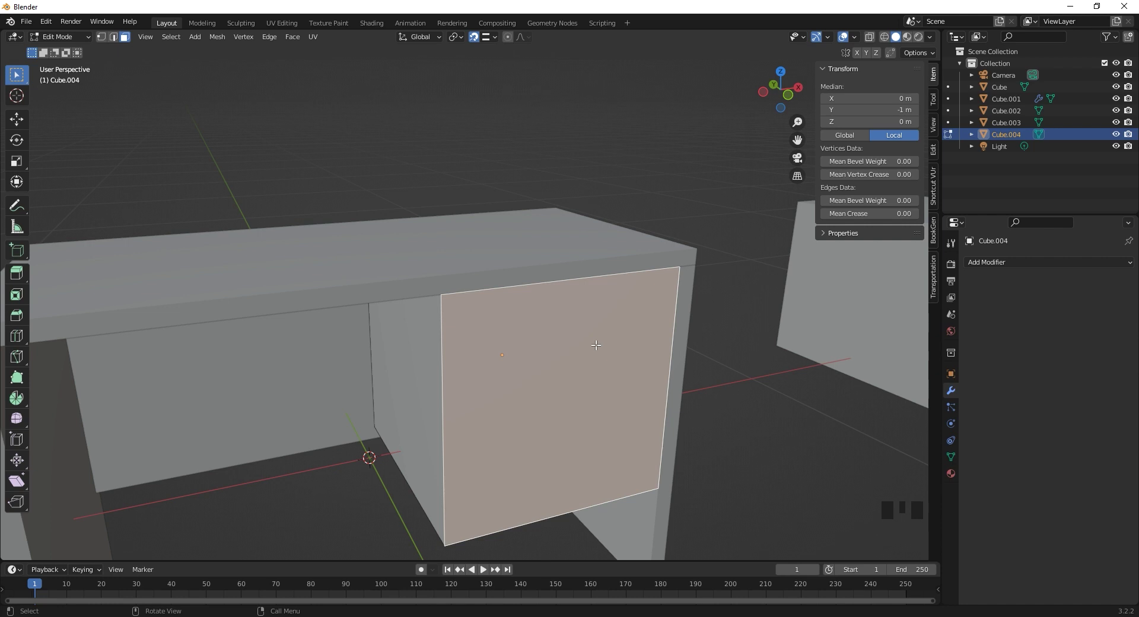
key("x")
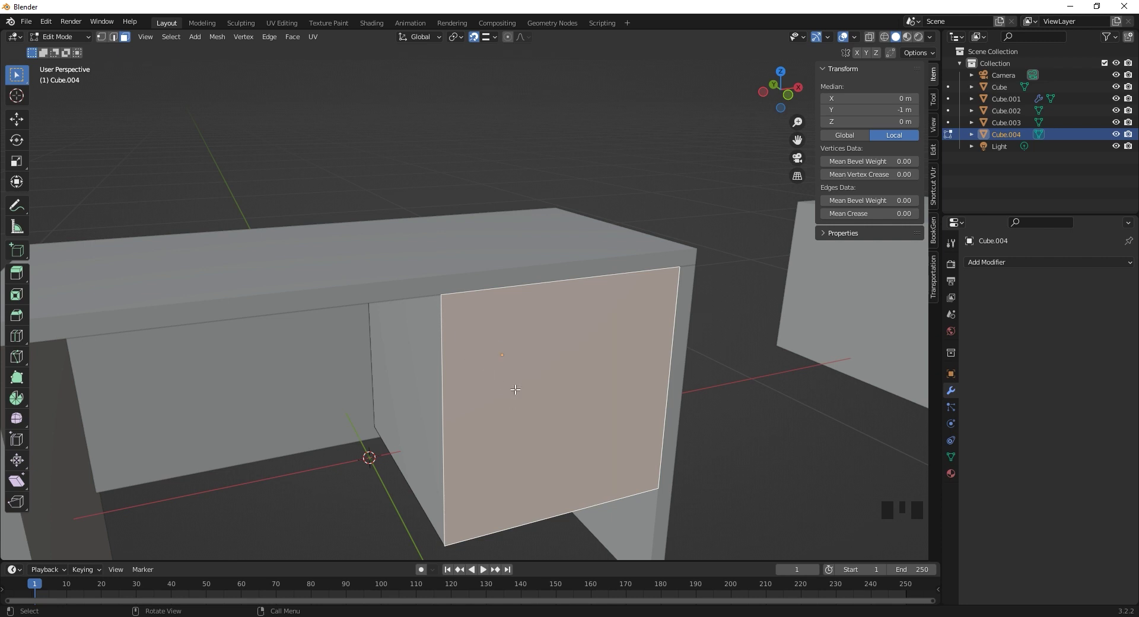
key("x")
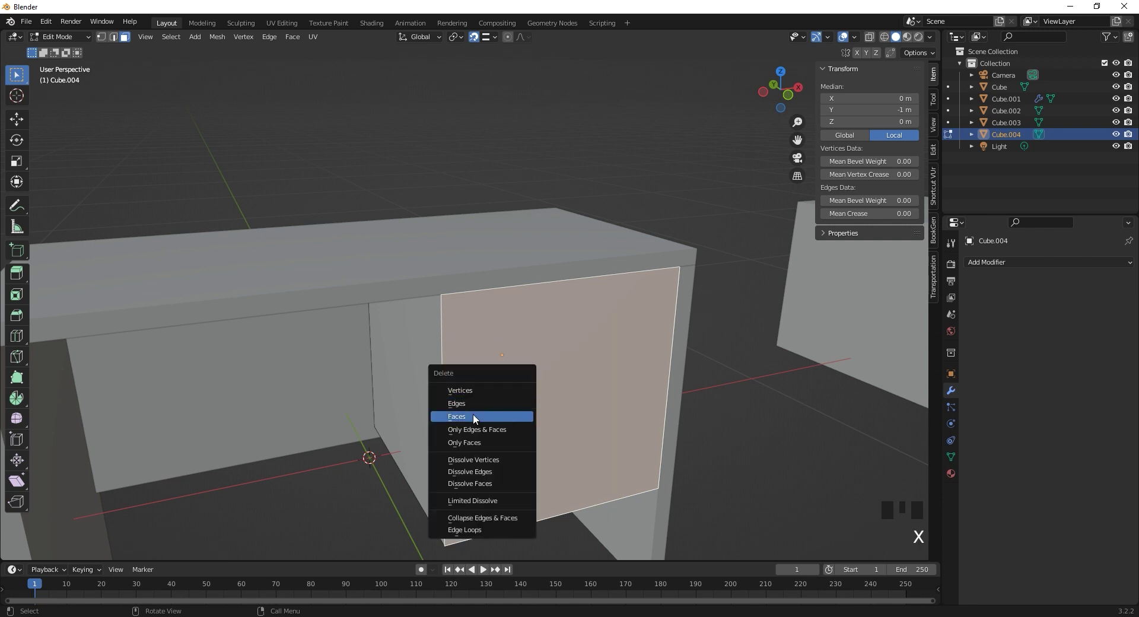
left_click_drag(578, 385, 589, 403)
middle_click(561, 405)
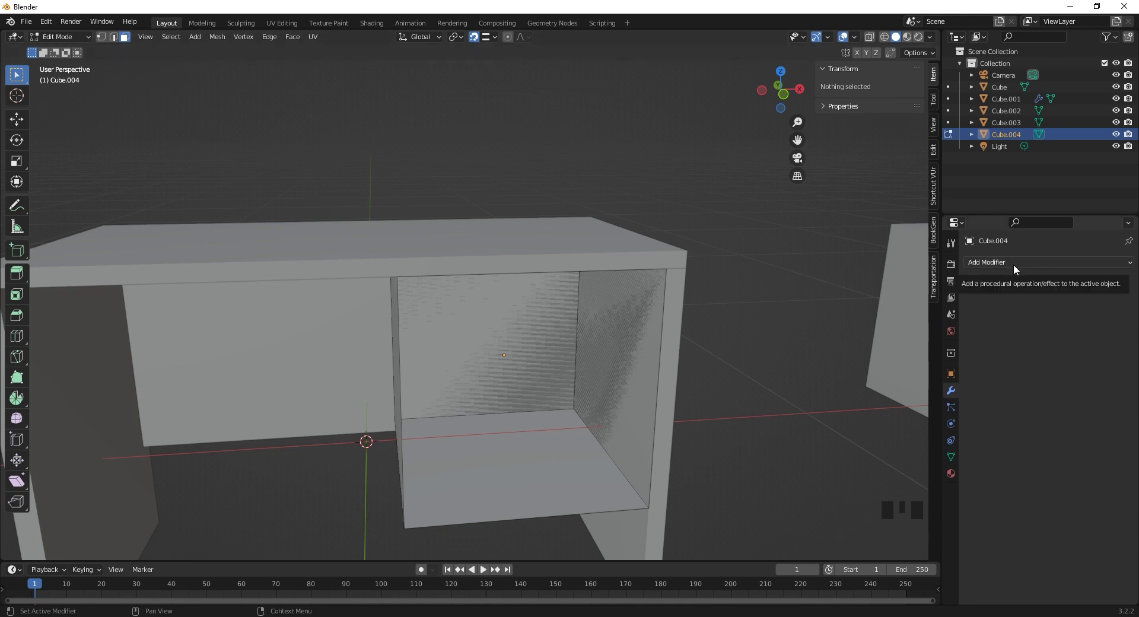
- Add a Solidify modifier at 0.015 m thickness, Offset -1, Even Thickness, and inspect the walls
left_click(1019, 265)
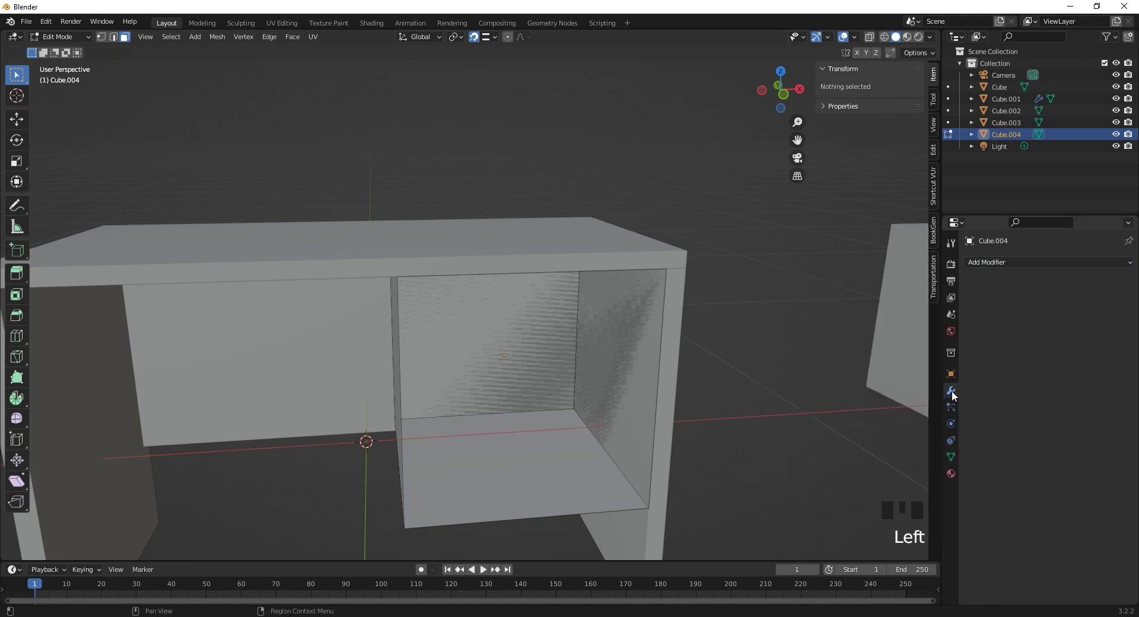
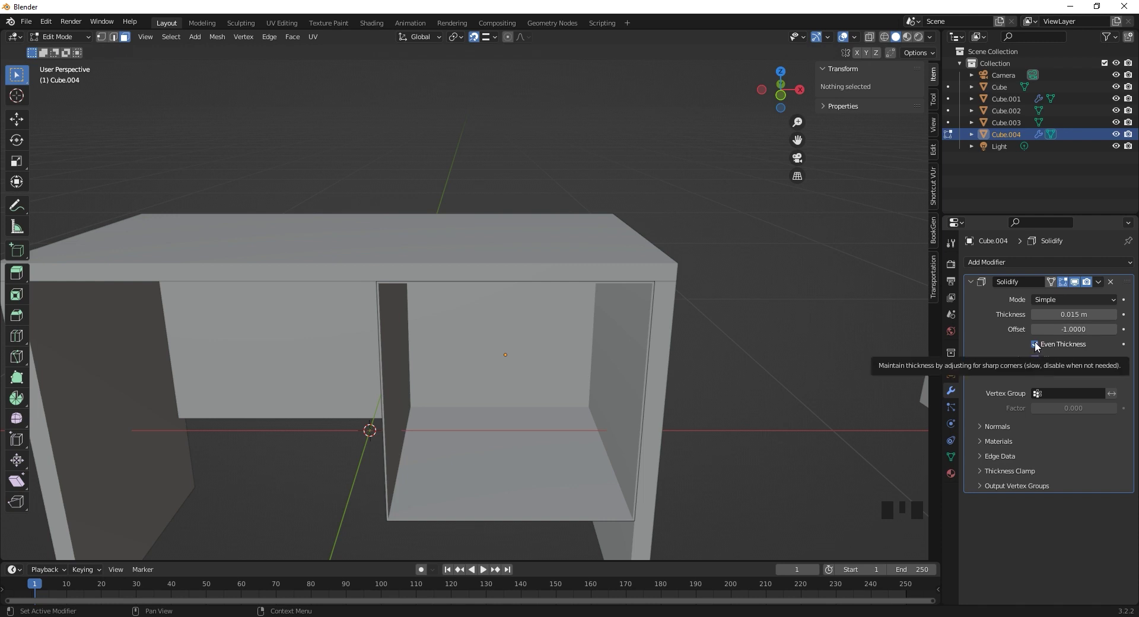
left_click_drag(476, 420, 463, 403)
scroll("up", 3)
left_click_drag(435, 406, 486, 354)
key("Tab")
left_click_drag(455, 340, 372, 271)
scroll("up", 3)
left_click_drag(435, 293, 360, 319)
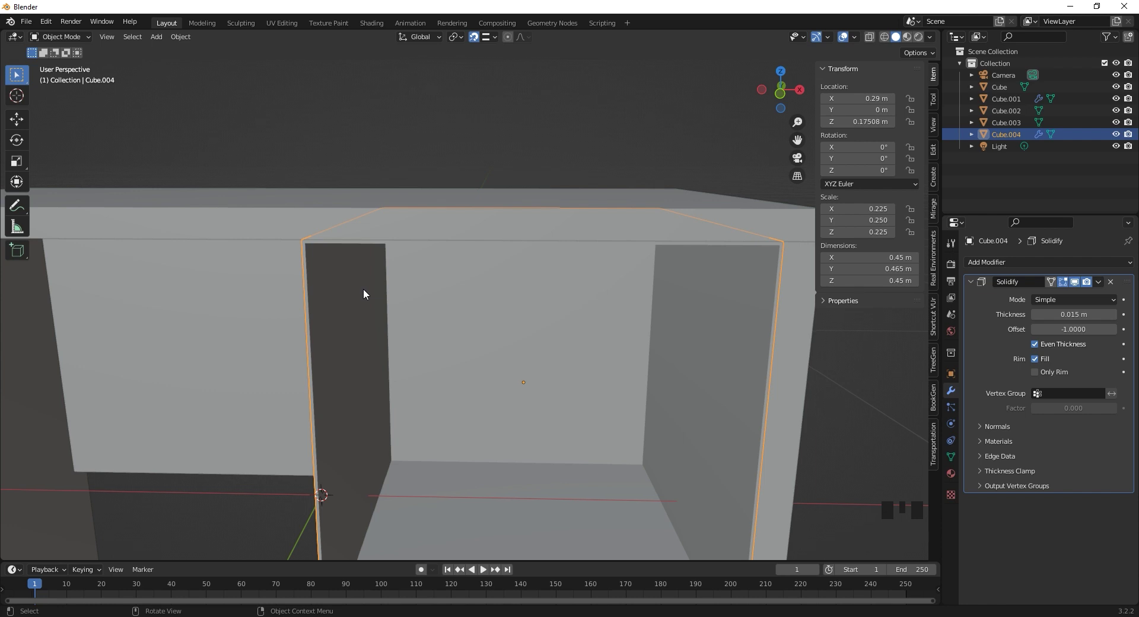
- Apply the Solidify modifier permanently in Object Mode
scroll("down", 3)
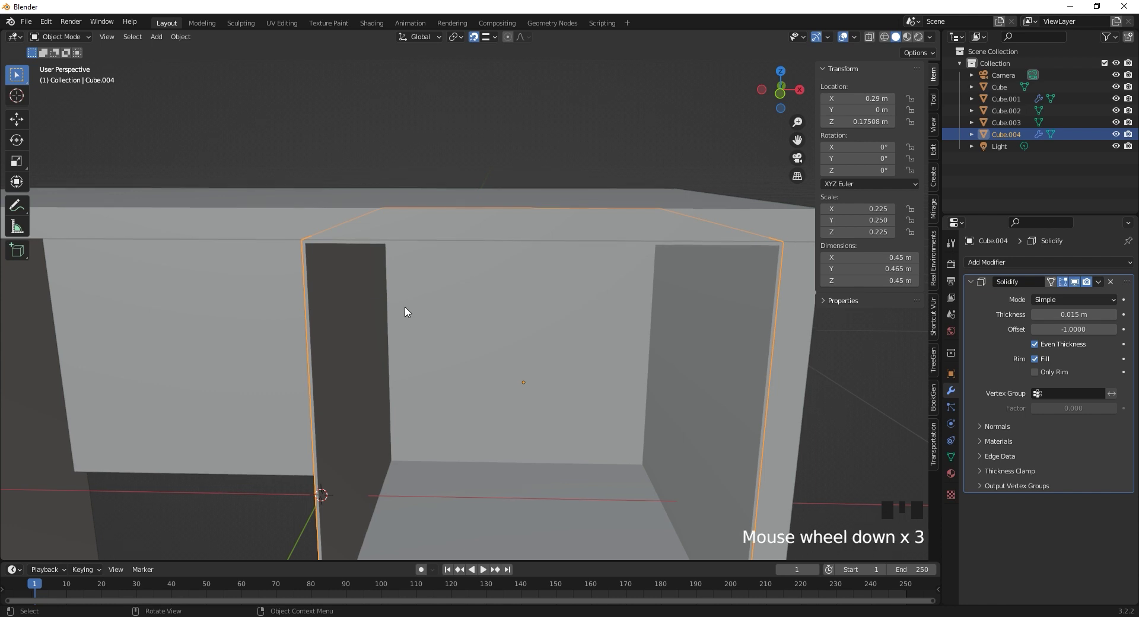
scroll("down", 3)
left_click(964, 433)
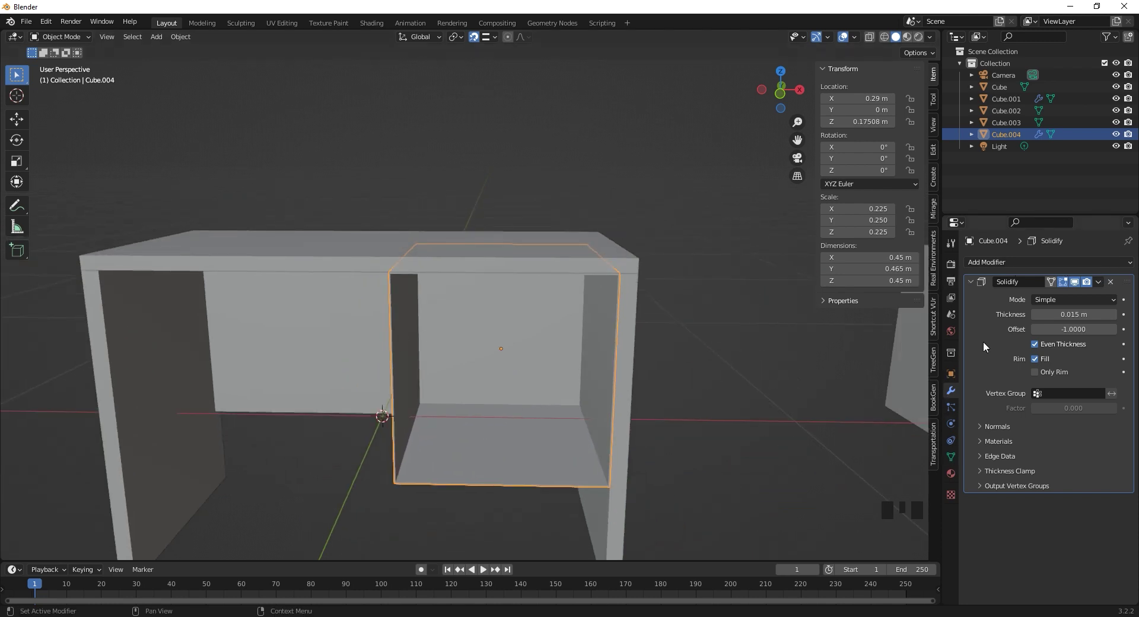
key("ctrl+a")
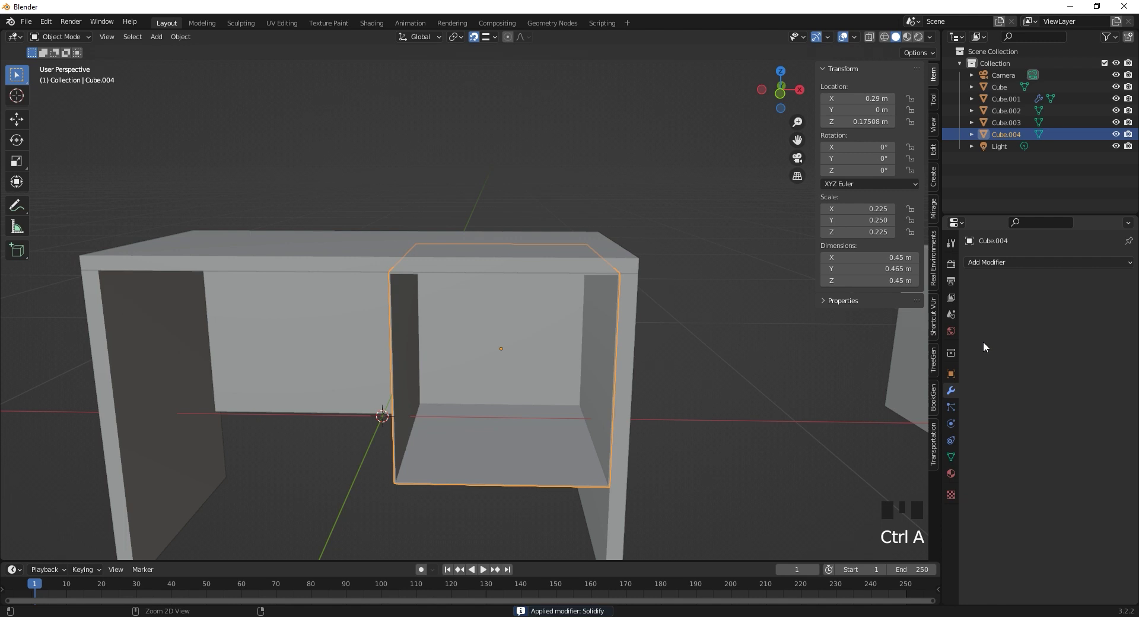
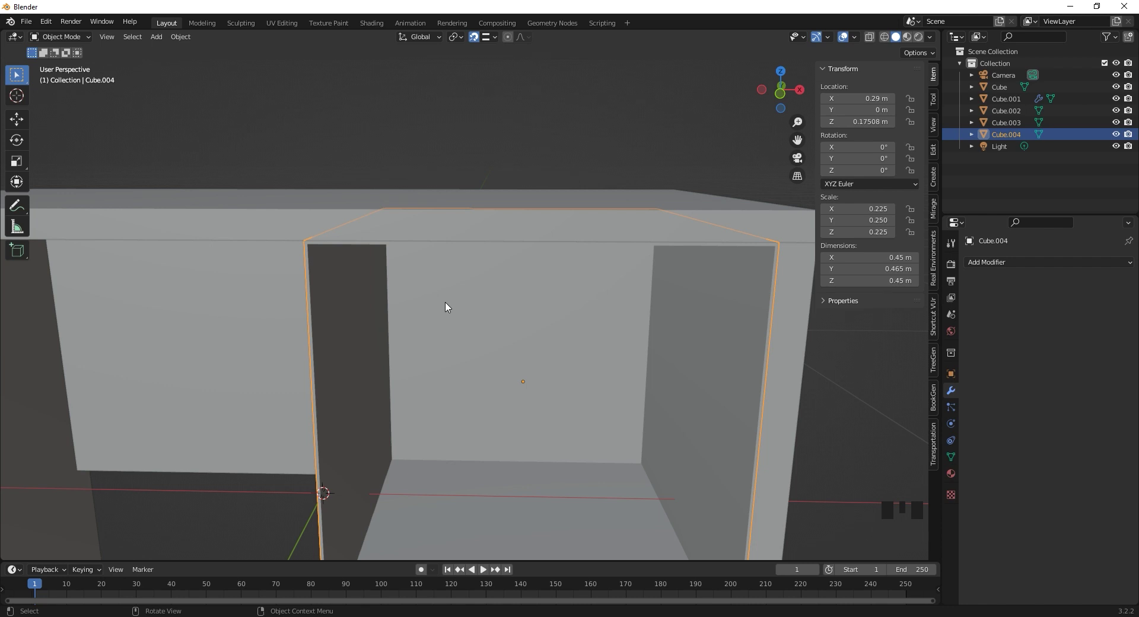
- Zoom out and orbit to look inside the thickened drawer box
scroll("down", 3)
left_click_drag(498, 338, 523, 338)
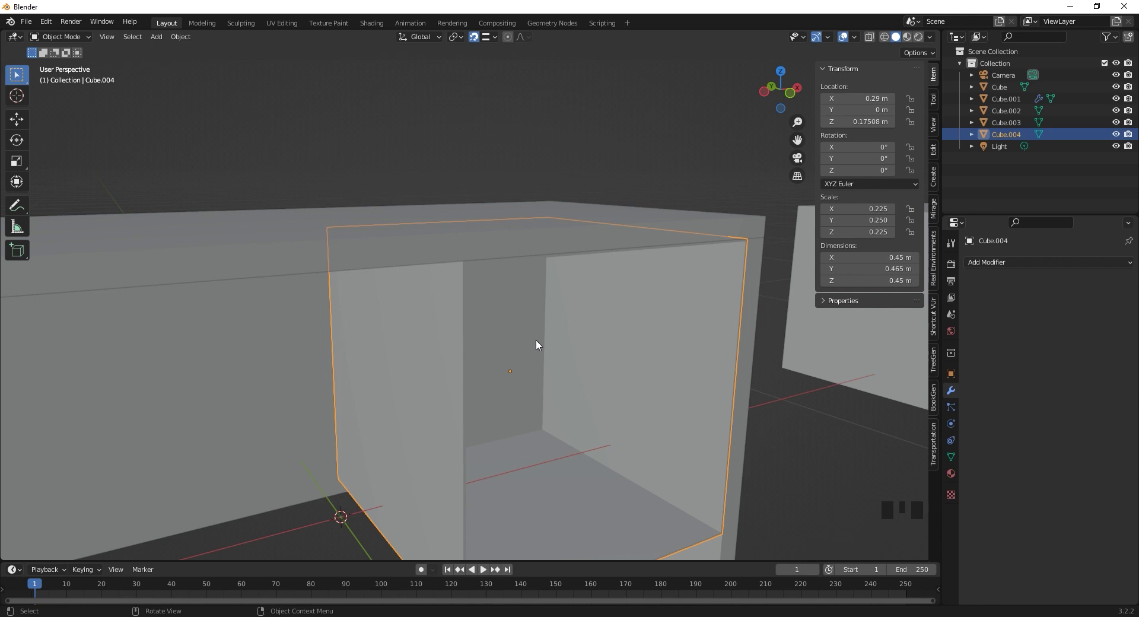
- Loop Cut 2 horizontal edge loops across the compartment's inner walls and select the upper cut edge
key("Tab")
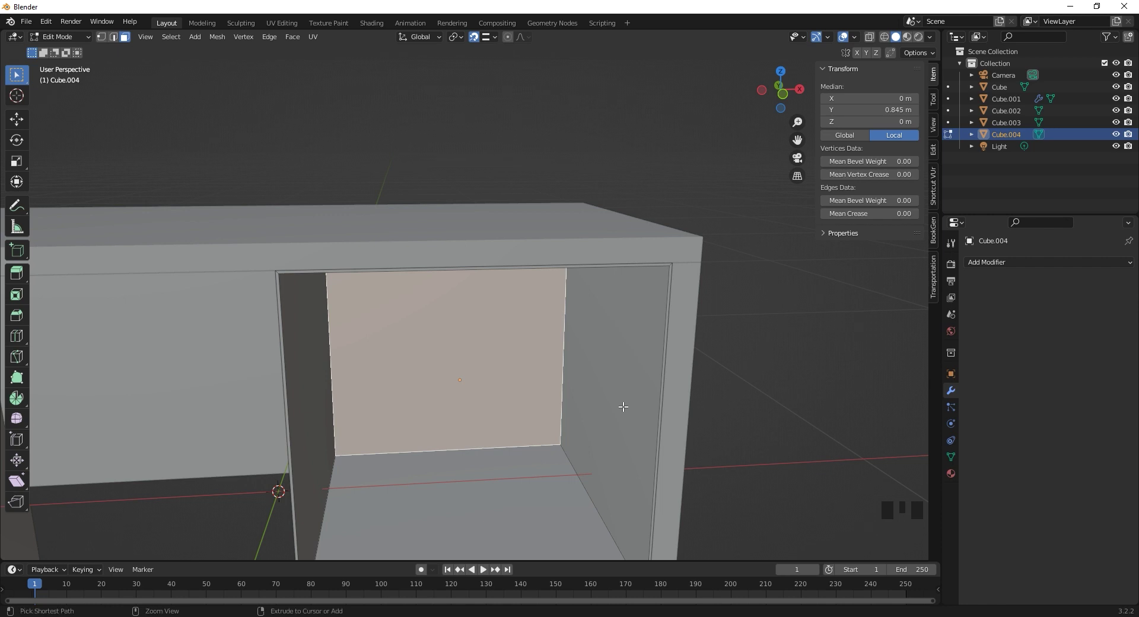
key("ctrl+r")
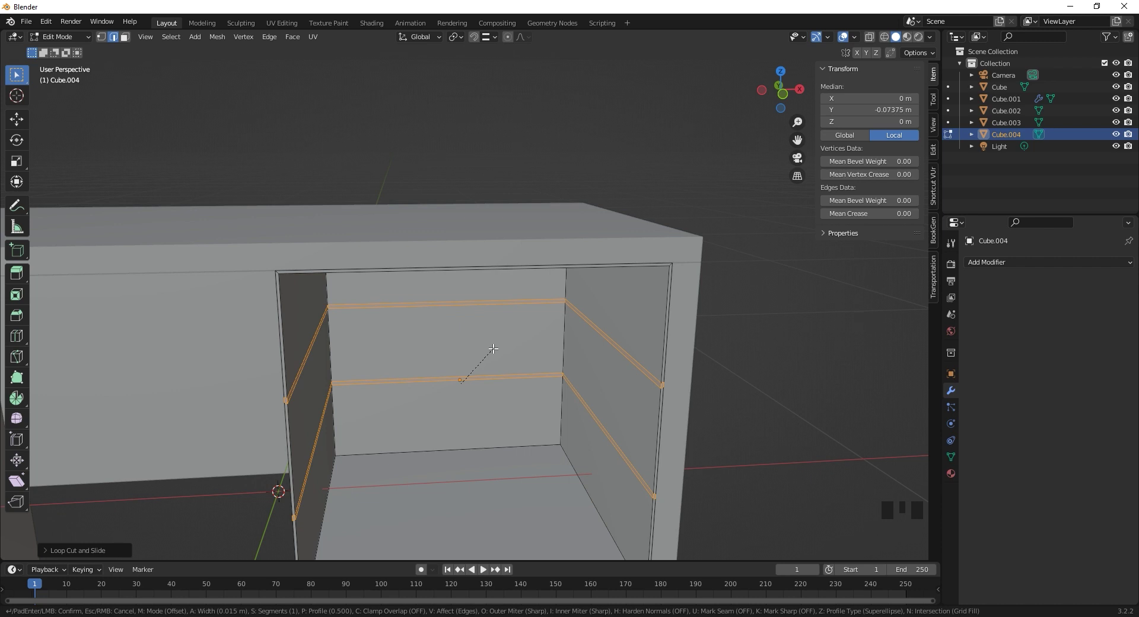
left_click_drag(462, 375, 442, 363)
scroll("up", 3)
left_click(309, 332)
left_click(289, 450)
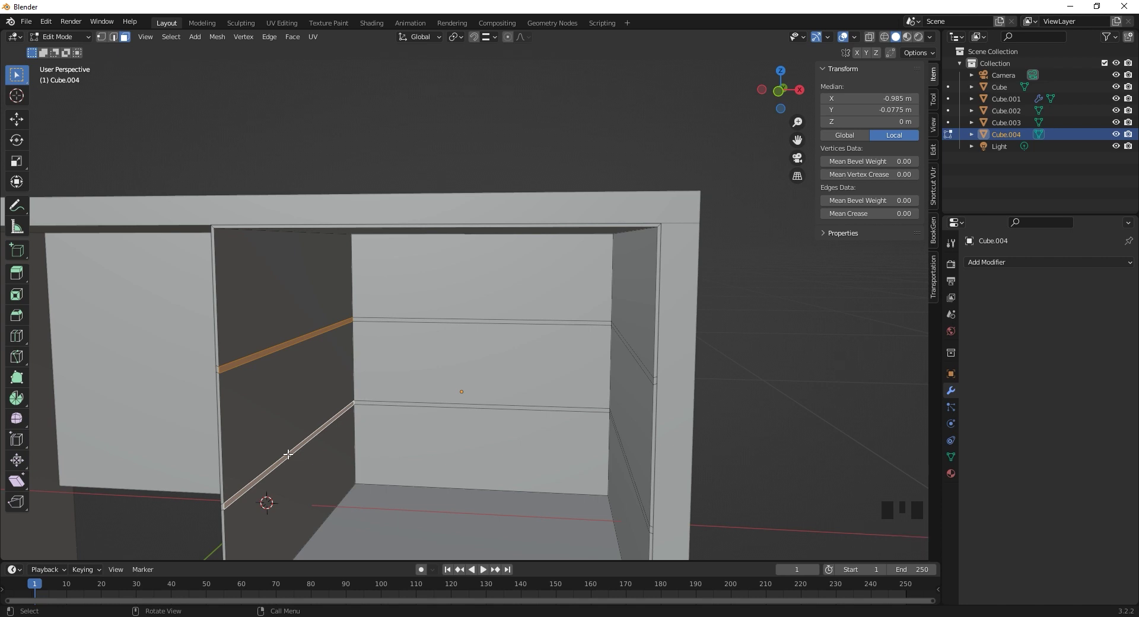
scroll("down", 3)
scroll("down", 3)
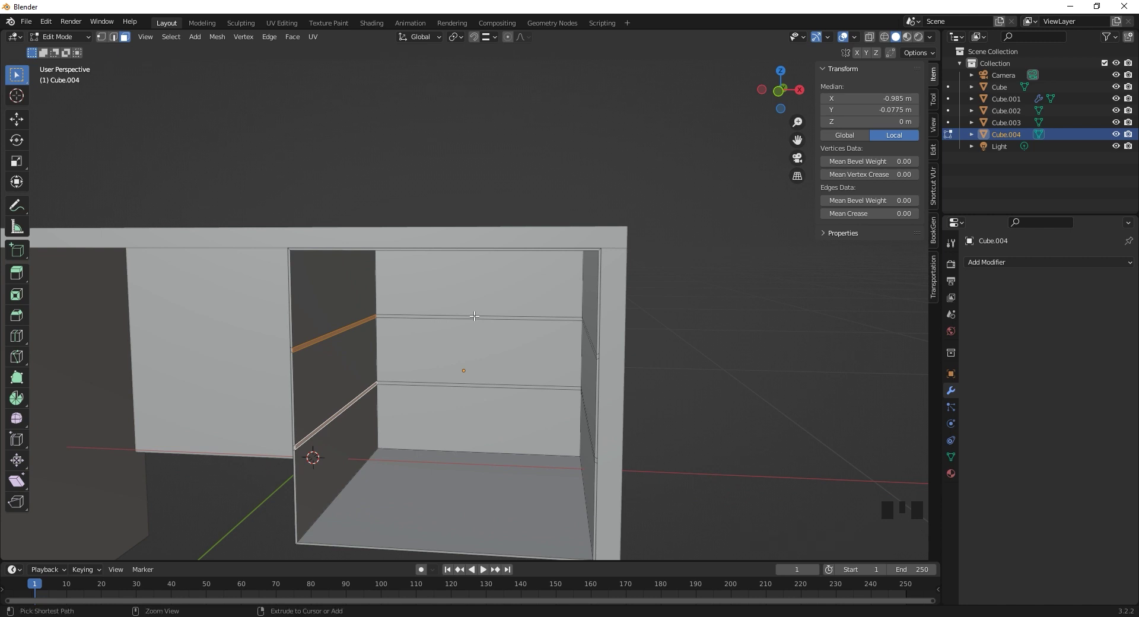
- Add a centred vertical loop cut, switch to Front Orthographic view and vertex select mode
key("ctrl+r")
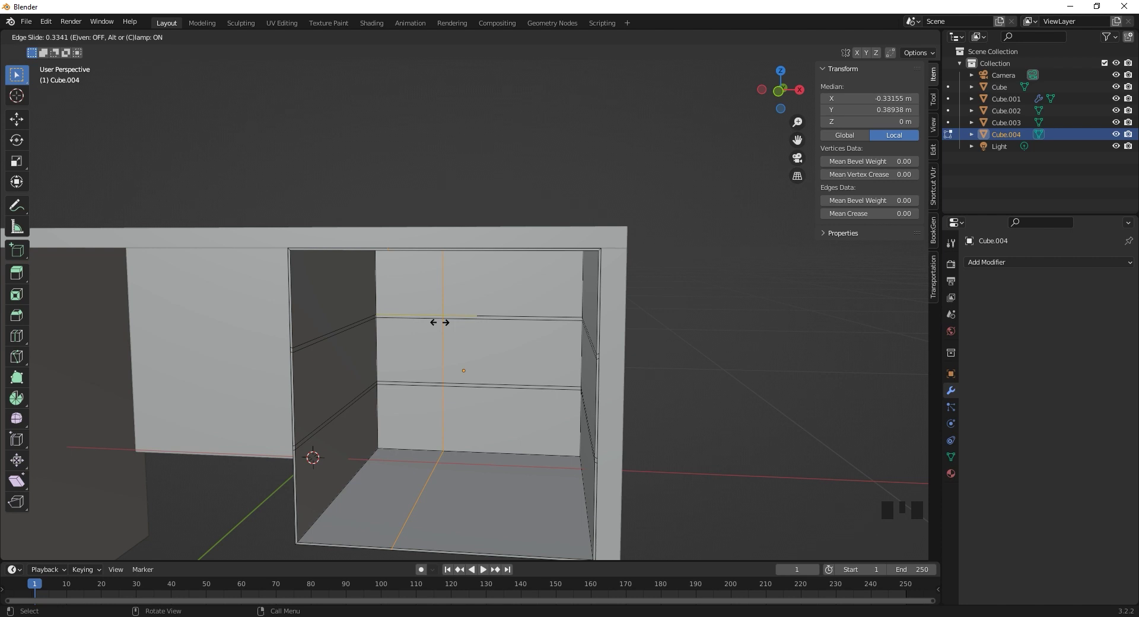
scroll("down", 3)
scroll("up", 3)
scroll("down", 3)
key("KP_1")
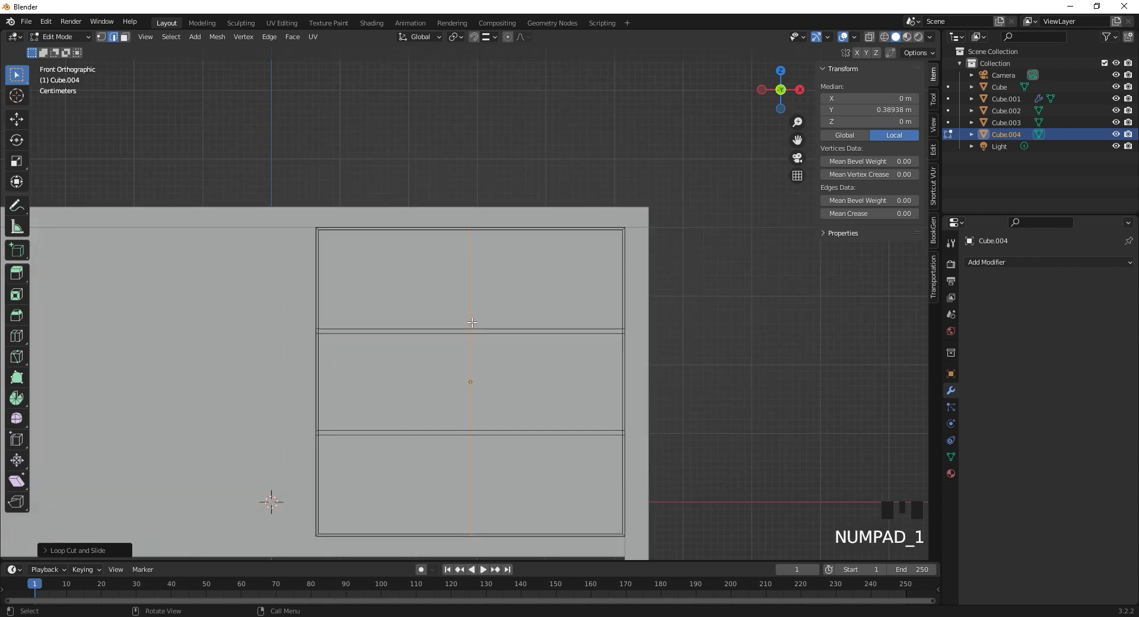
left_click_drag(480, 261, 479, 261)
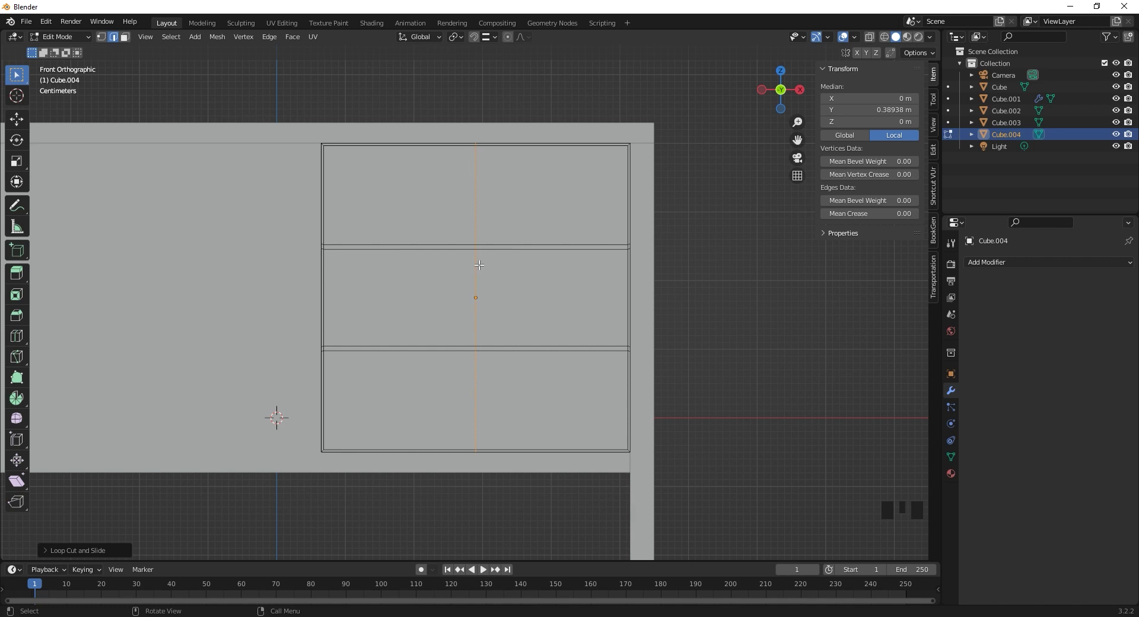
key("1")
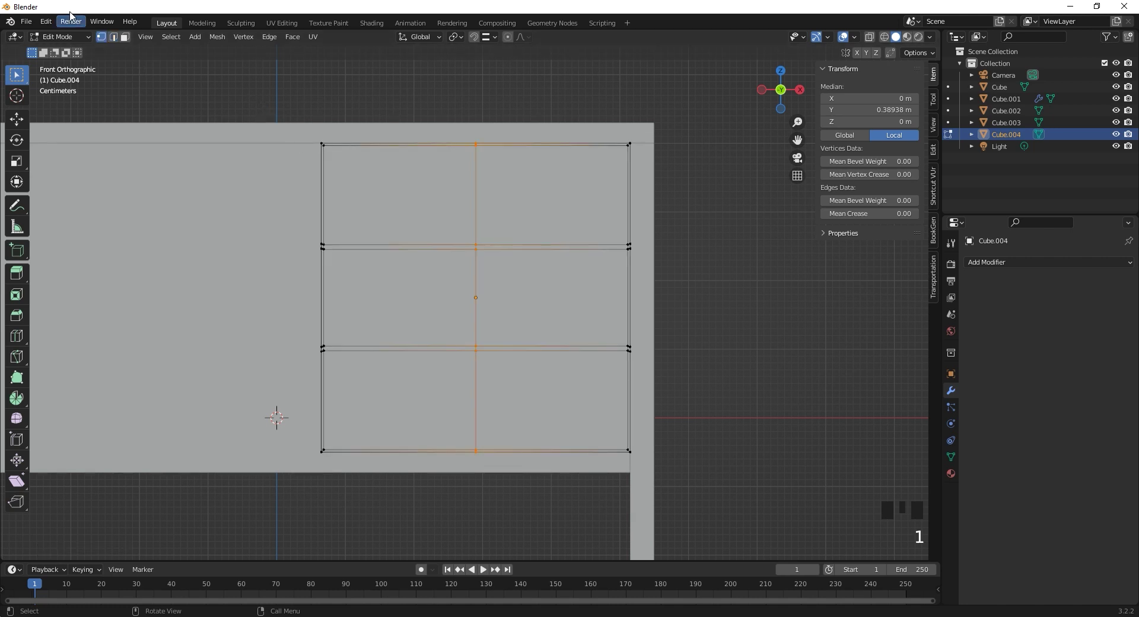
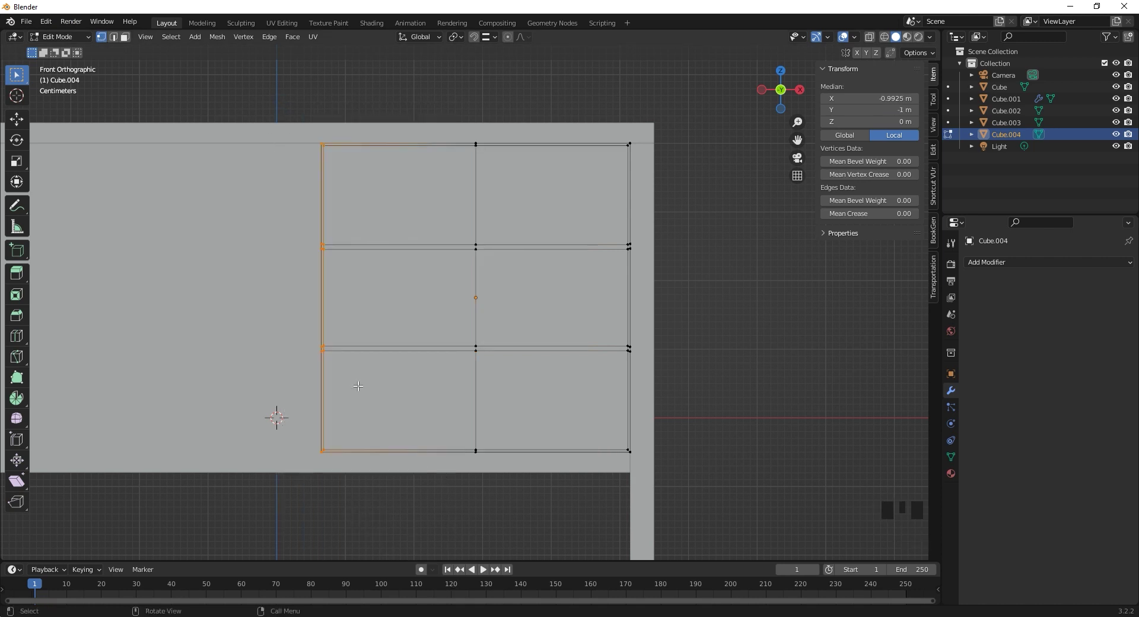
- Delete the box-selected left-side vertices of the compartment
key("x")
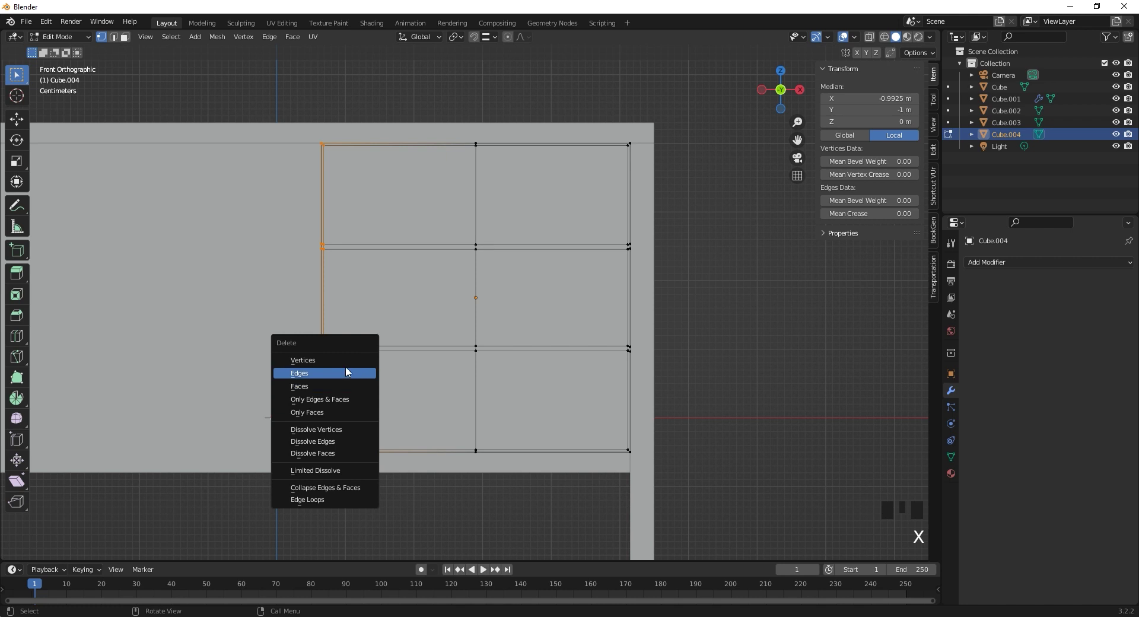
- Undo the left-half deletion and return to the straight-on front view
left_click_drag(347, 358, 354, 212)
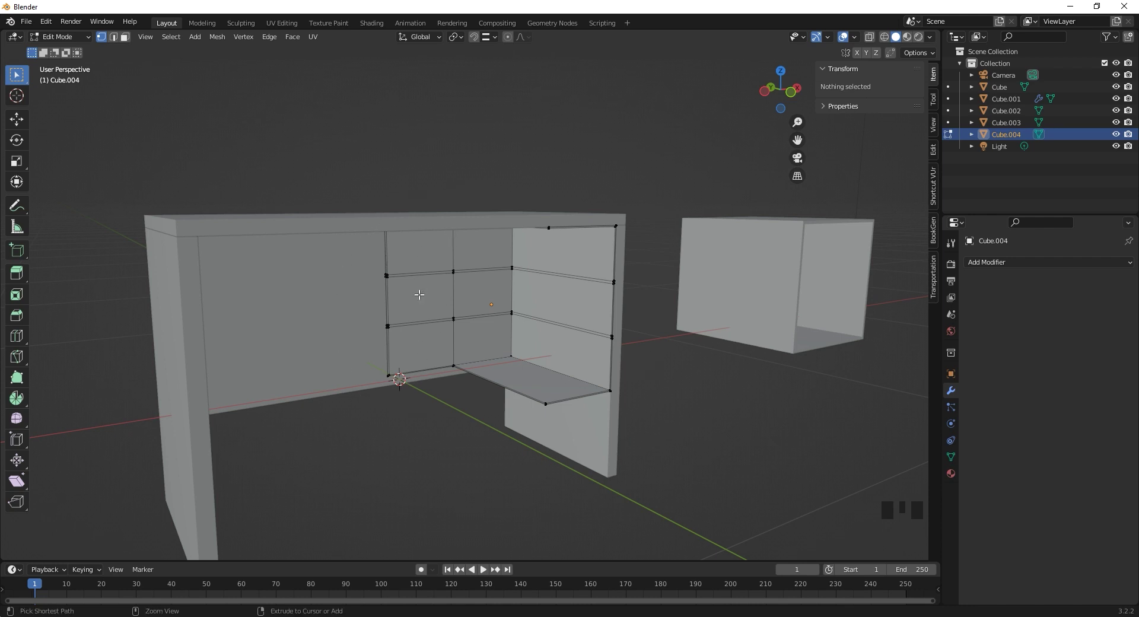
key("ctrl+z")
key("KP_1")
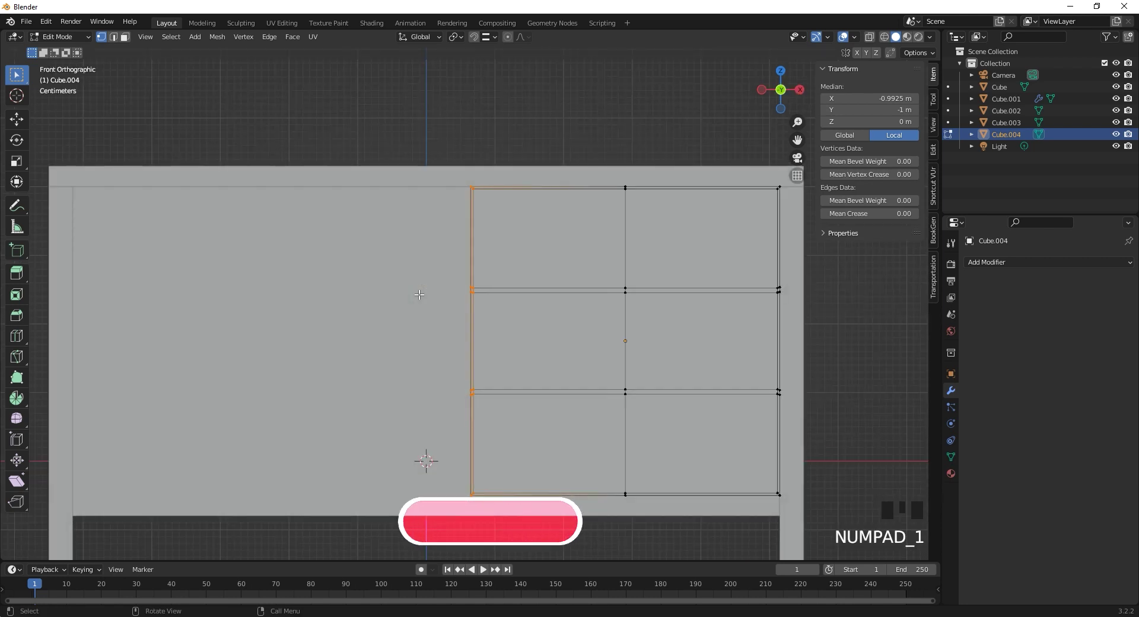
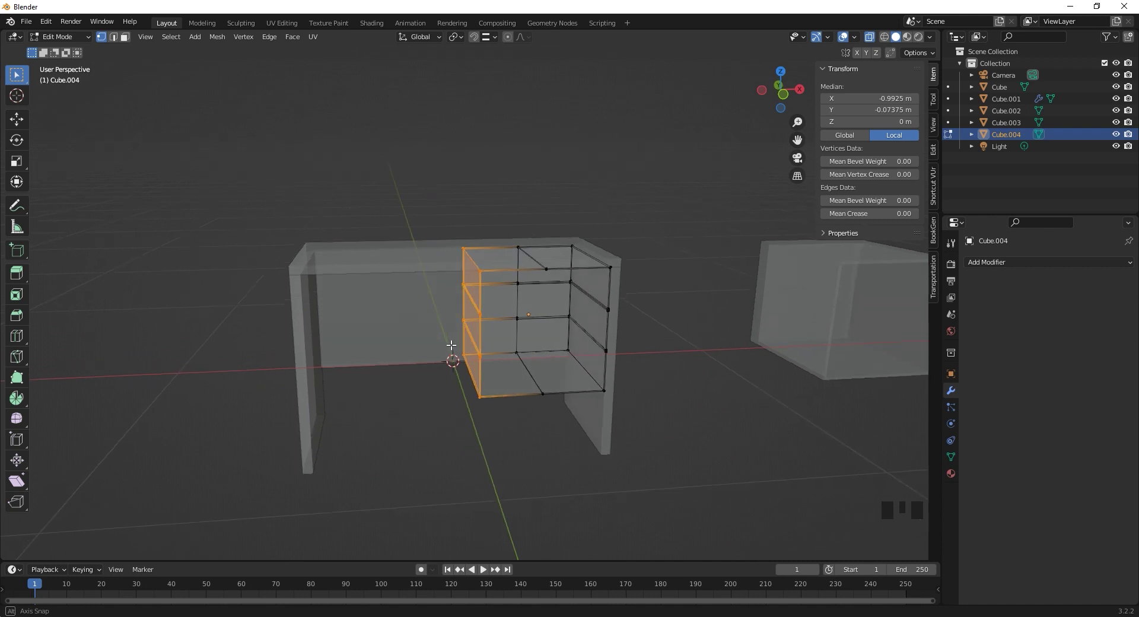
- Delete the compartment's left-half vertices and add a Mirror modifier on X
key("x")
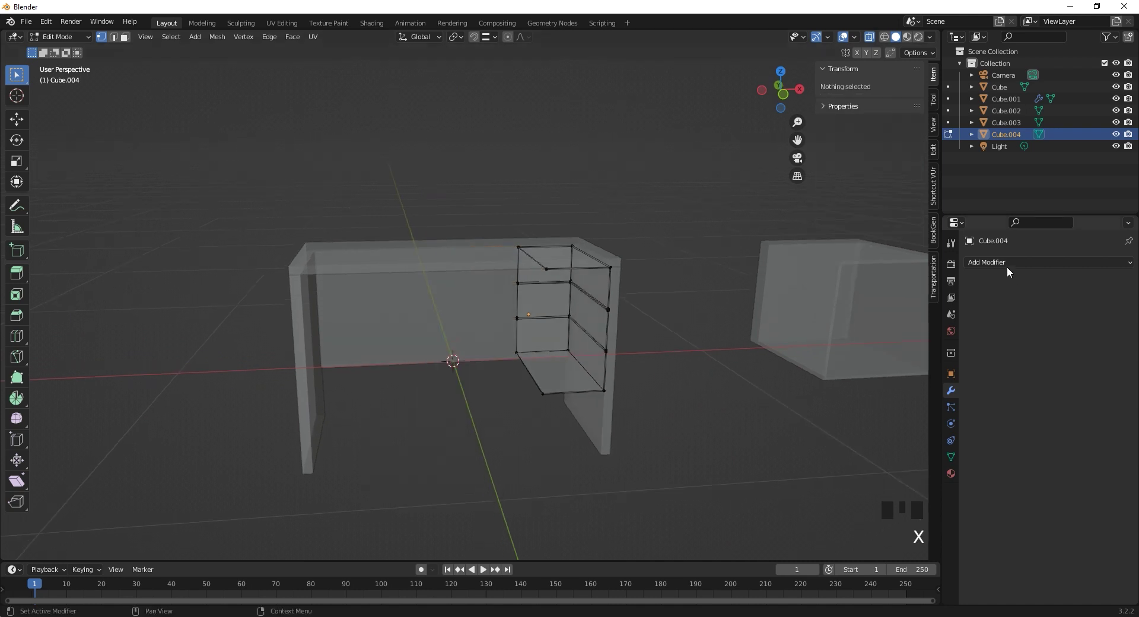
left_click(1008, 270)
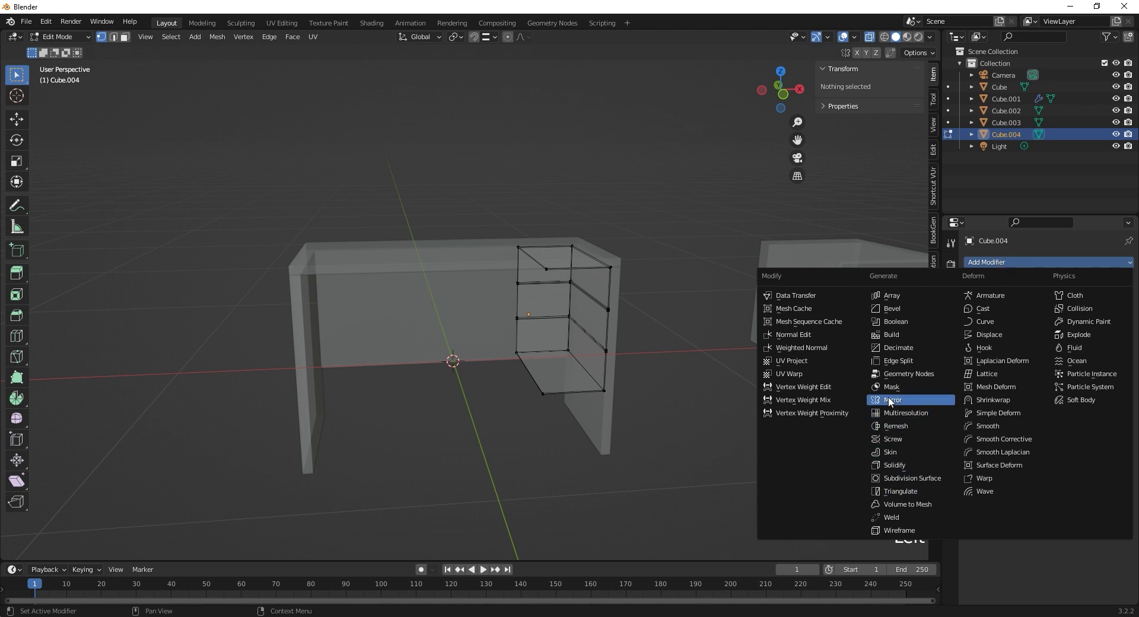
left_click_drag(889, 393, 565, 256)
- Inspect the mirrored compartment interior with X-ray and resume mesh editing
key("Tab")
scroll("up", 3)
left_click_drag(564, 321, 560, 319)
key("alt+z")
left_click_drag(538, 311, 550, 298)
left_click(550, 298)
left_click_drag(560, 297, 599, 296)
key("Tab")
scroll("up", 3)
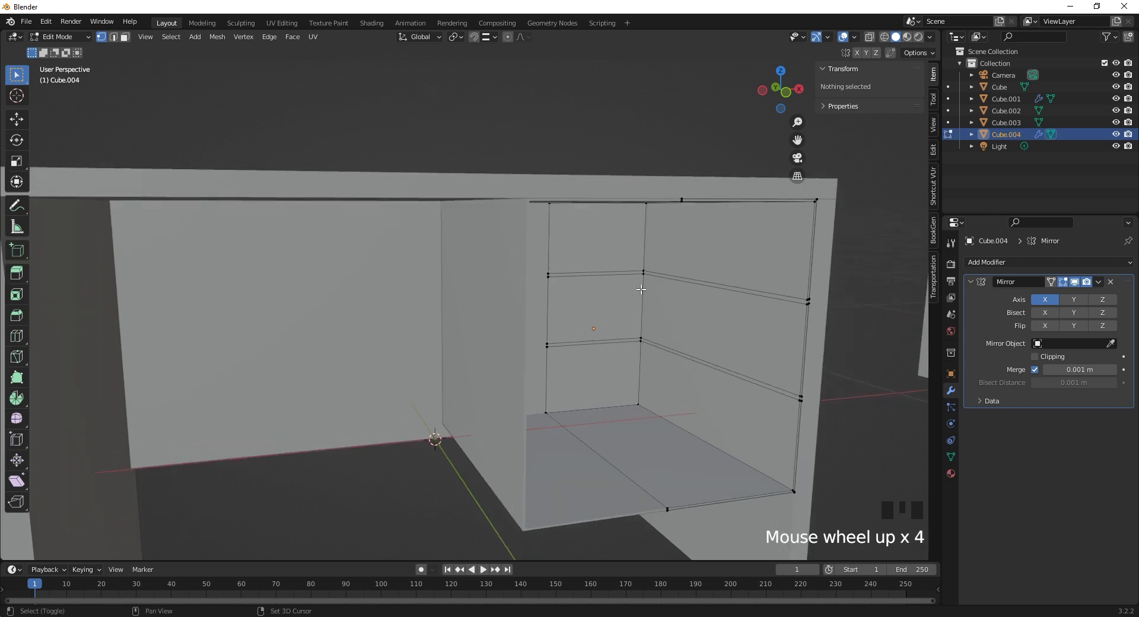
- Select the upper and lower ledge strips on the compartment's side wall
left_click_drag(504, 290, 653, 282)
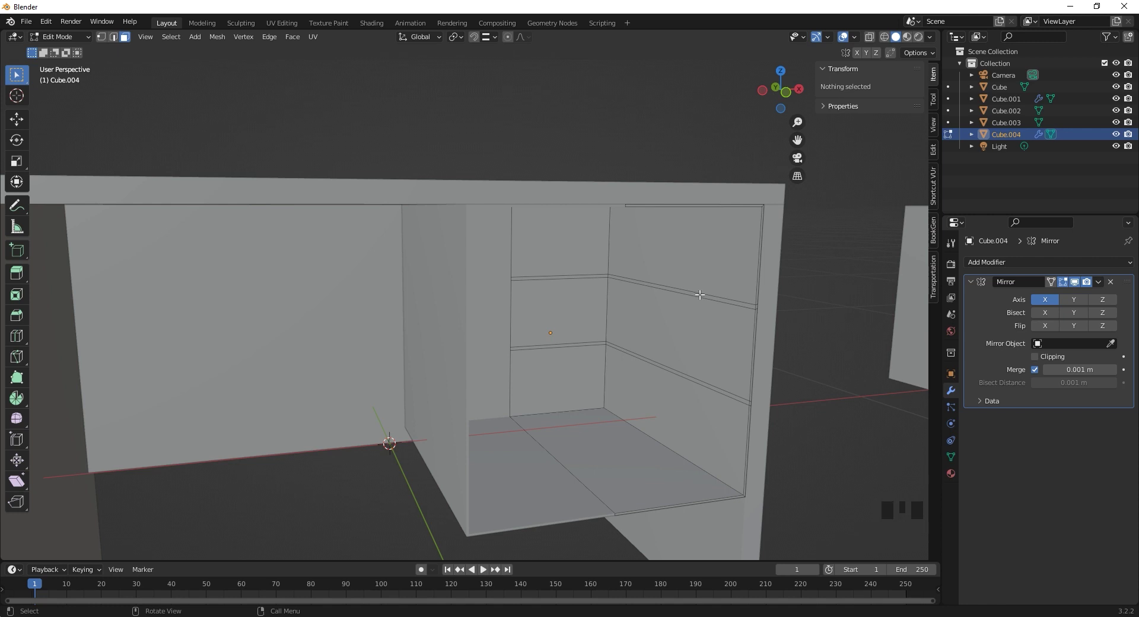
left_click(701, 290)
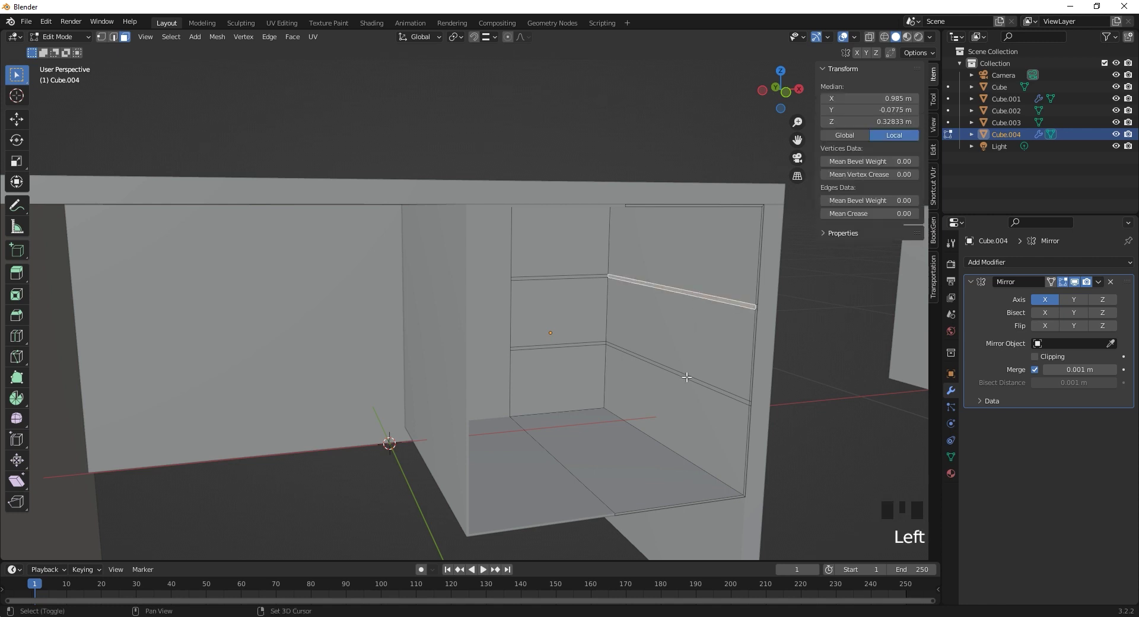
left_click(688, 373)
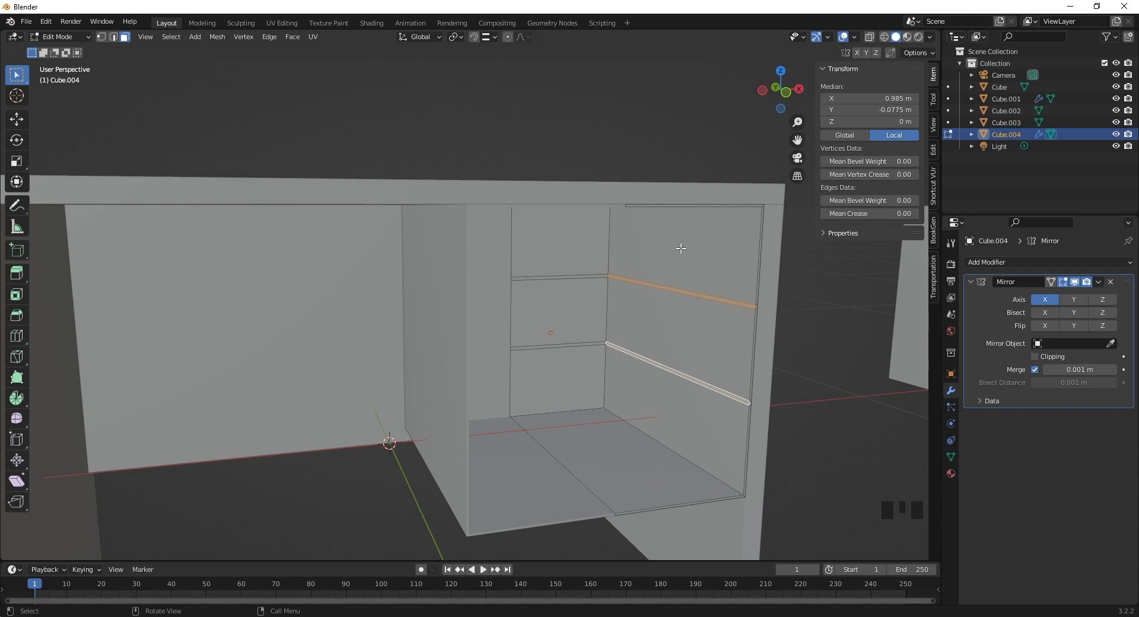
left_click(681, 244)
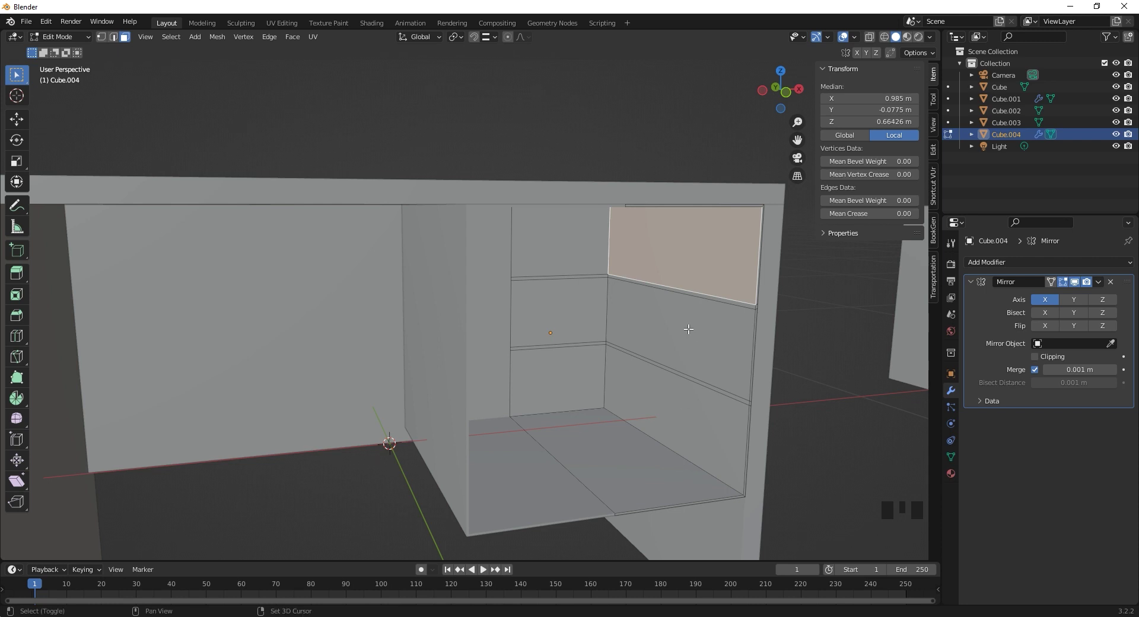
left_click(689, 325)
left_click(670, 402)
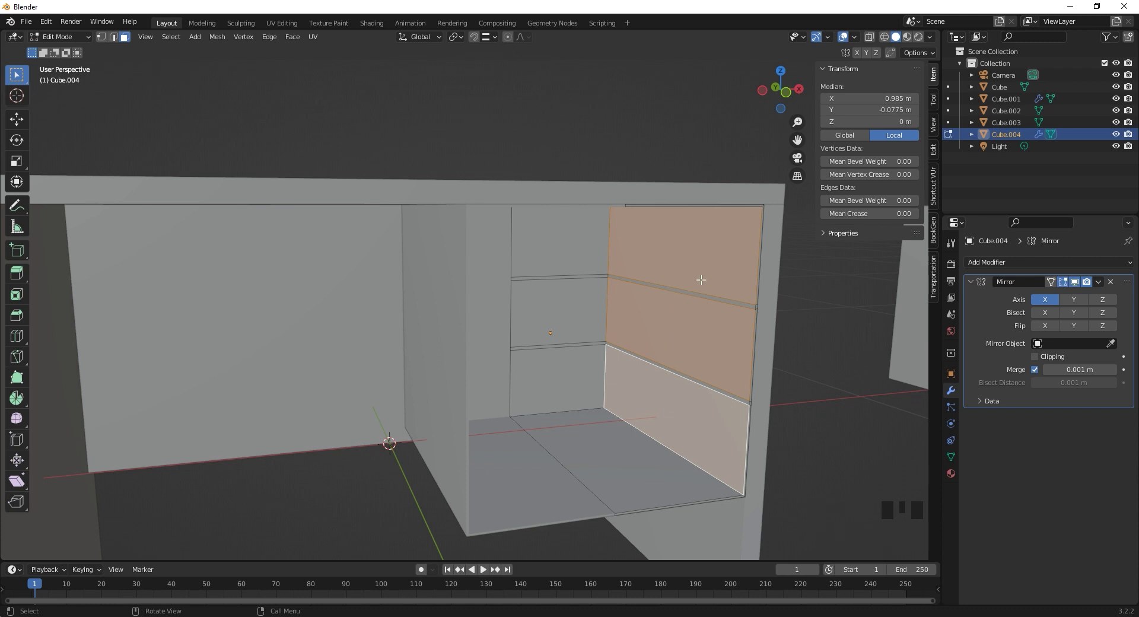
left_click(687, 289)
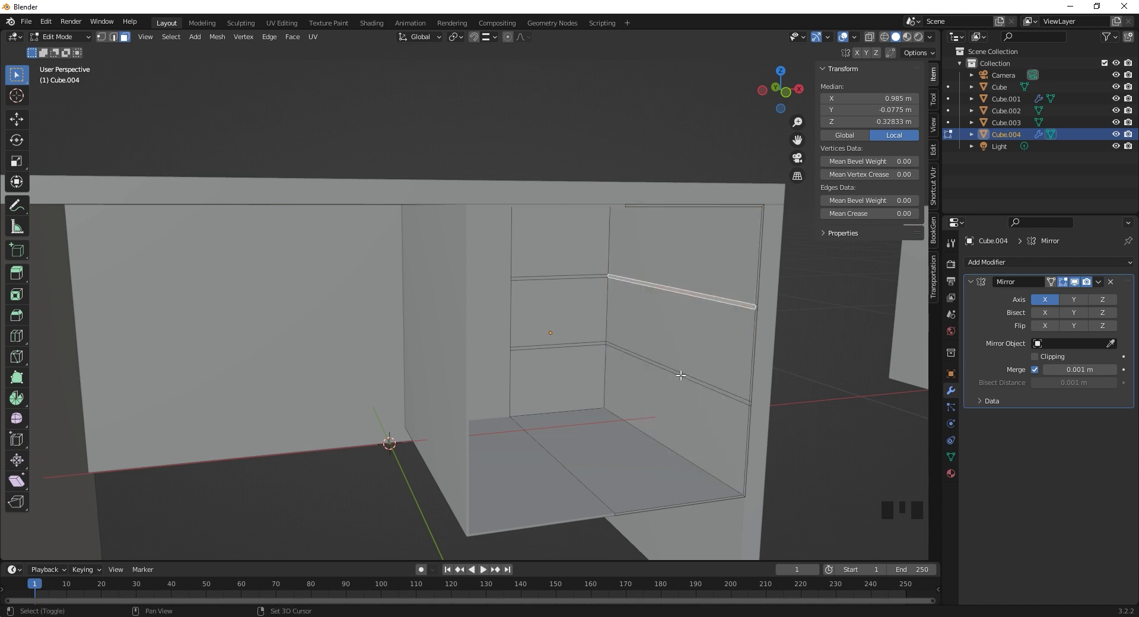
left_click(681, 371)
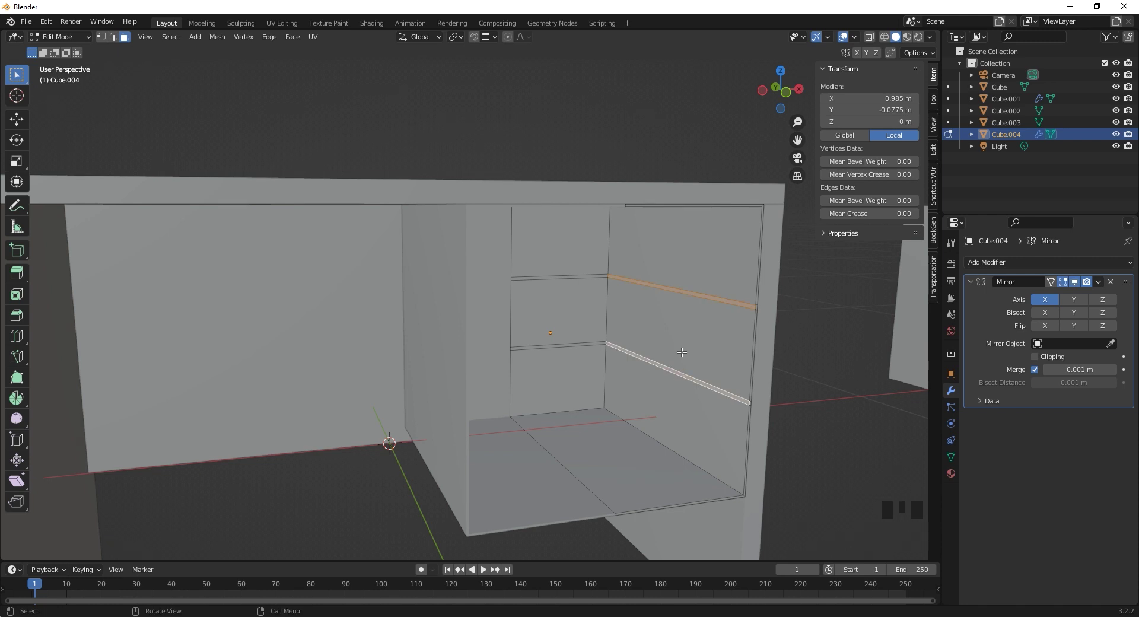
- Extrude the strips into shelves, enable Mirror Clipping and move them to meet at the centre
key("e")
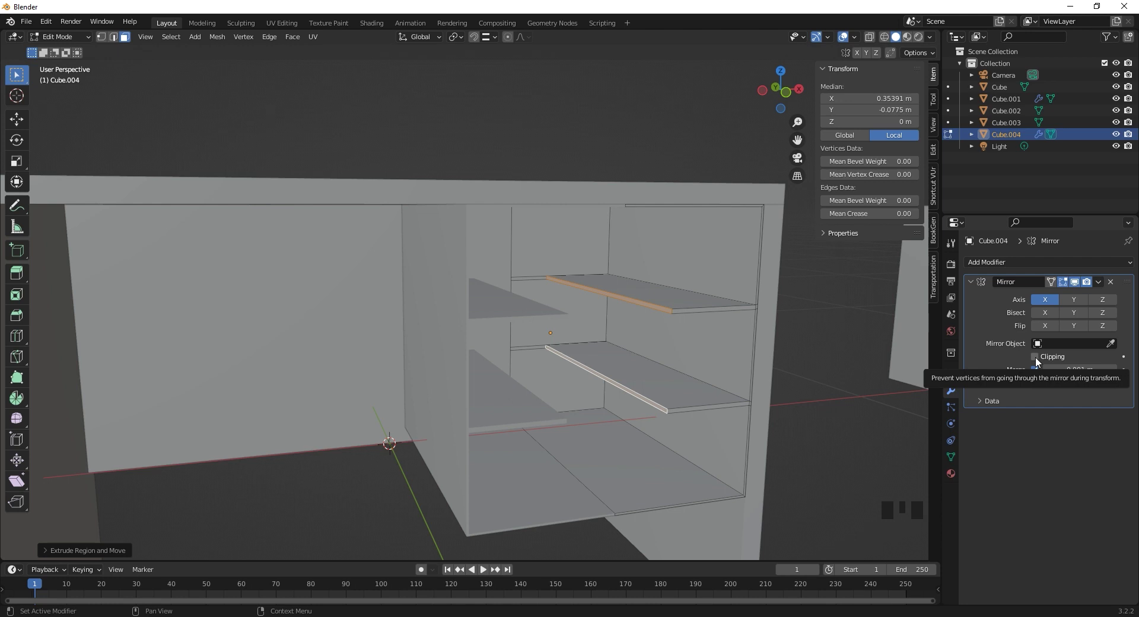
left_click(1041, 357)
key("g")
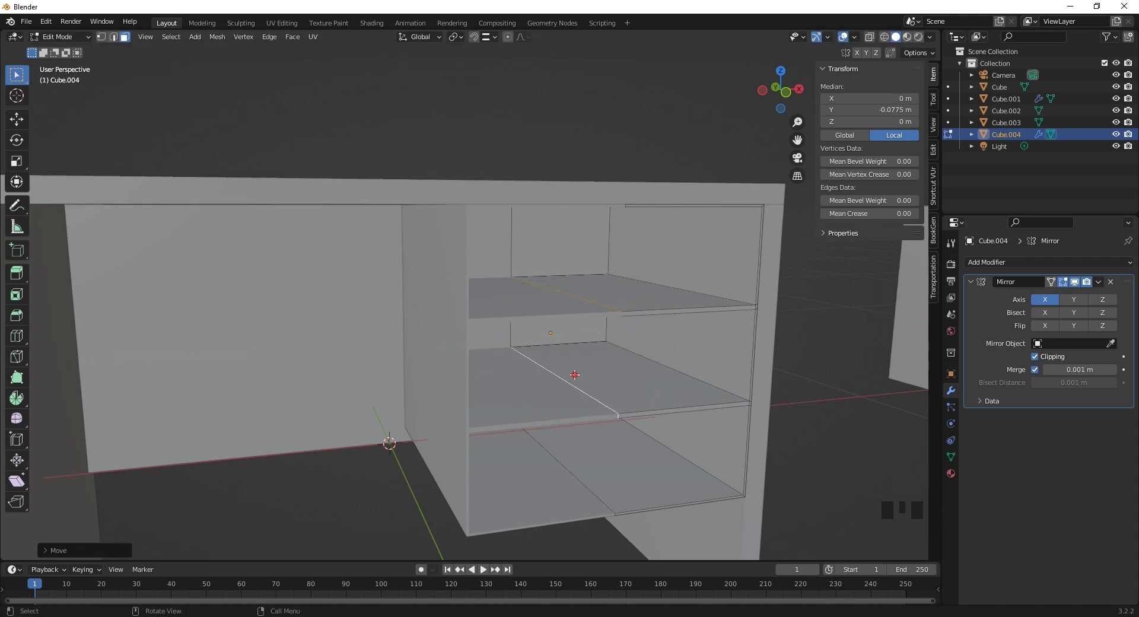
key("x")
scroll("up", 3)
- Briefly check the upper side panel face in Edit Mode, then return to Object Mode
left_click_drag(658, 361, 972, 321)
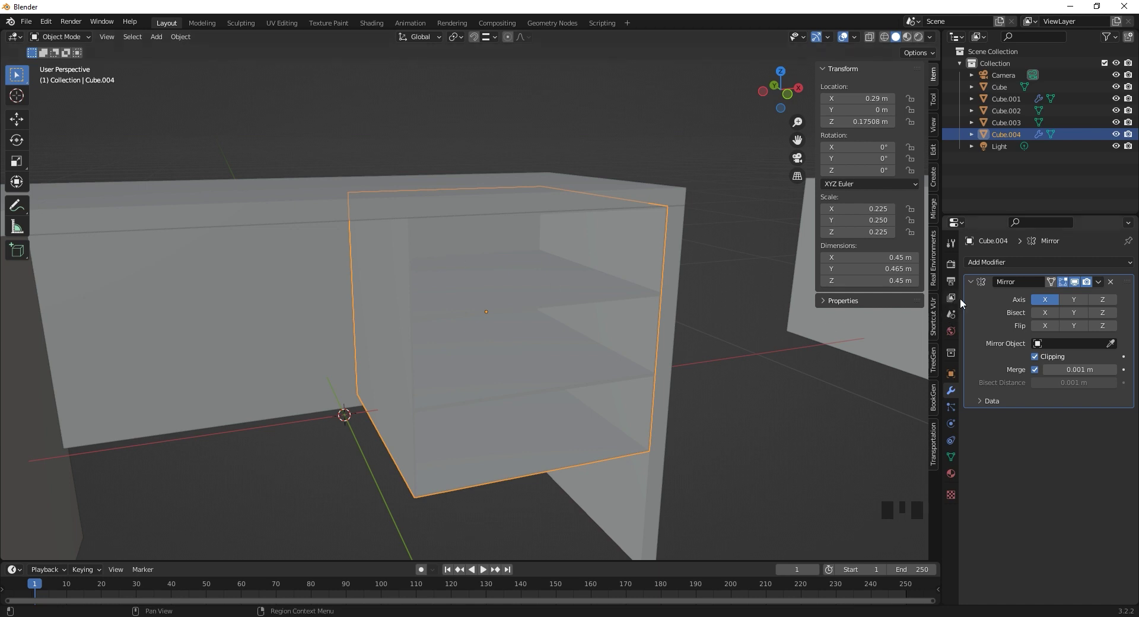
middle_click(539, 298)
key("Tab")
left_click(612, 244)
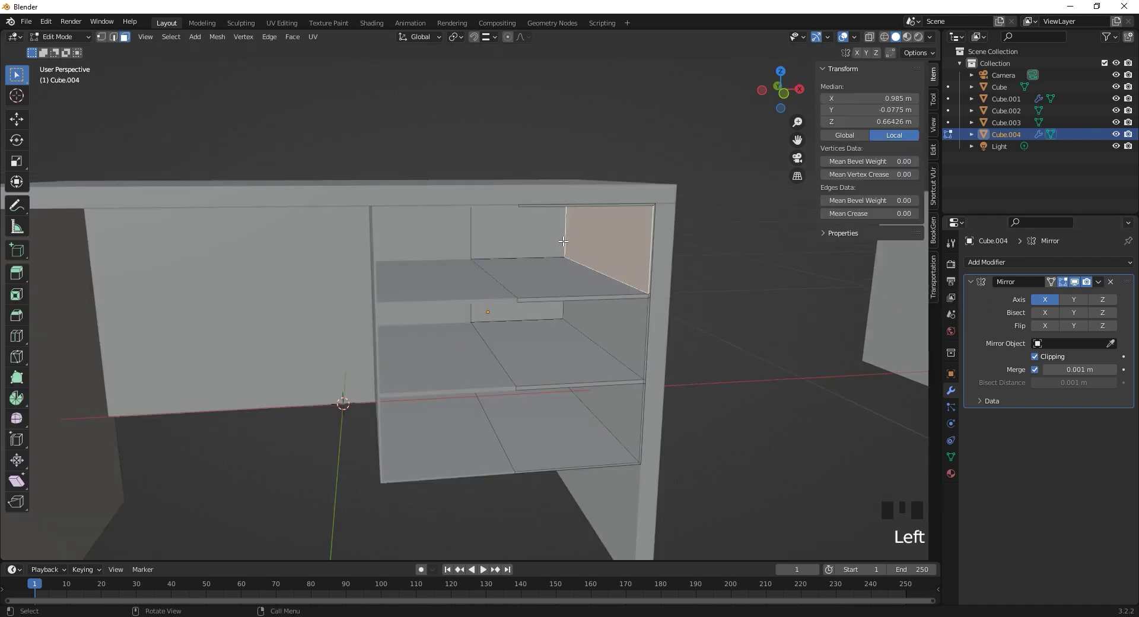
key("Tab")
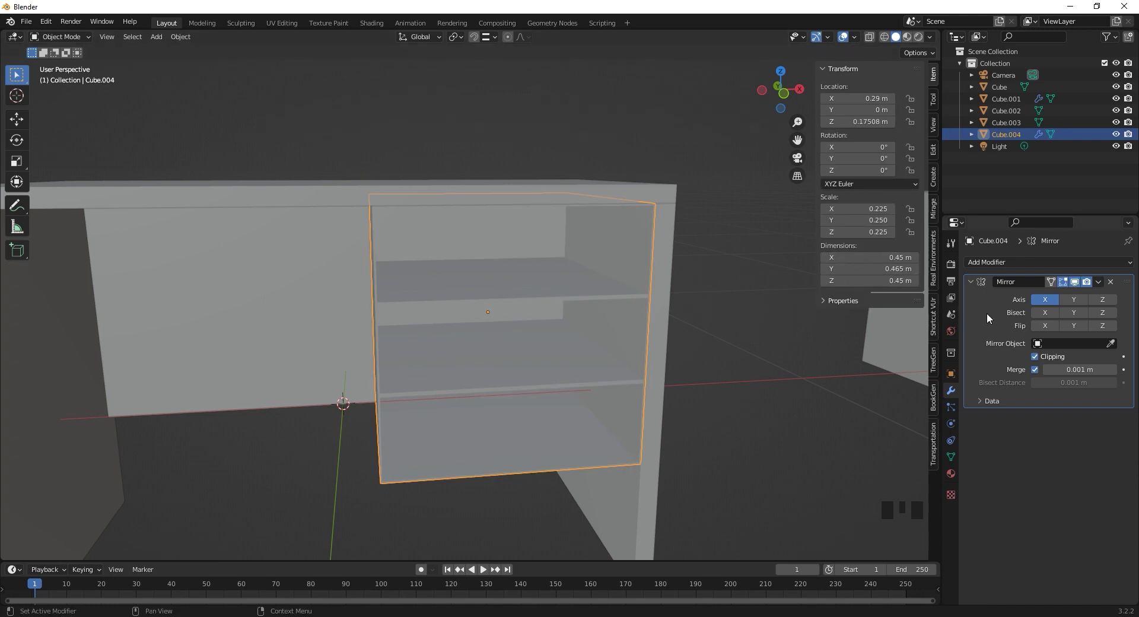
left_click(960, 333)
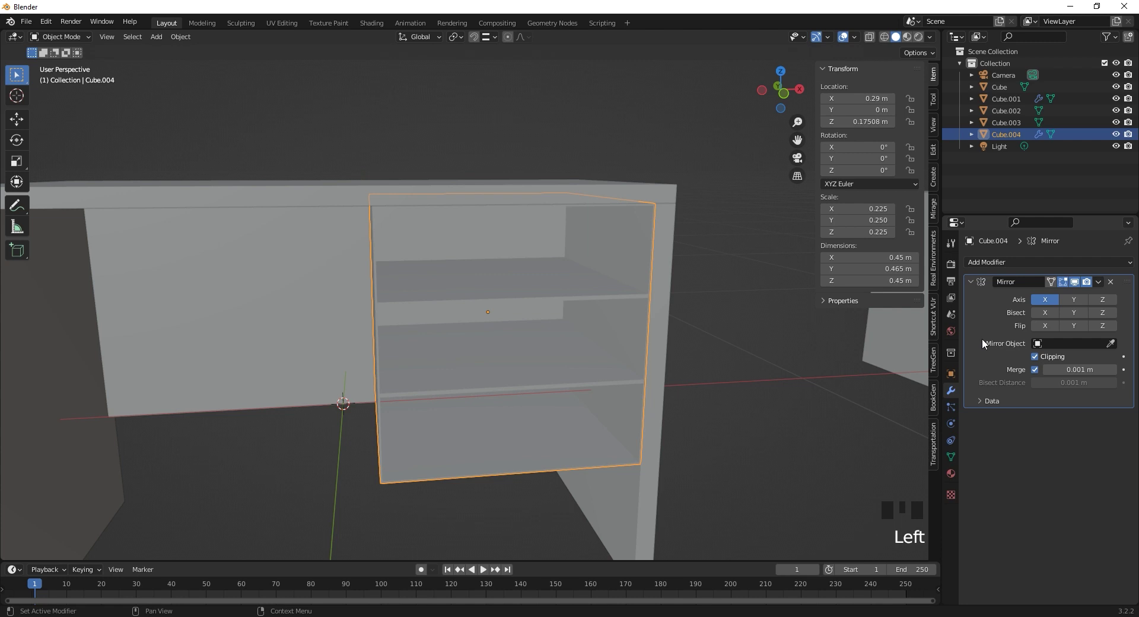
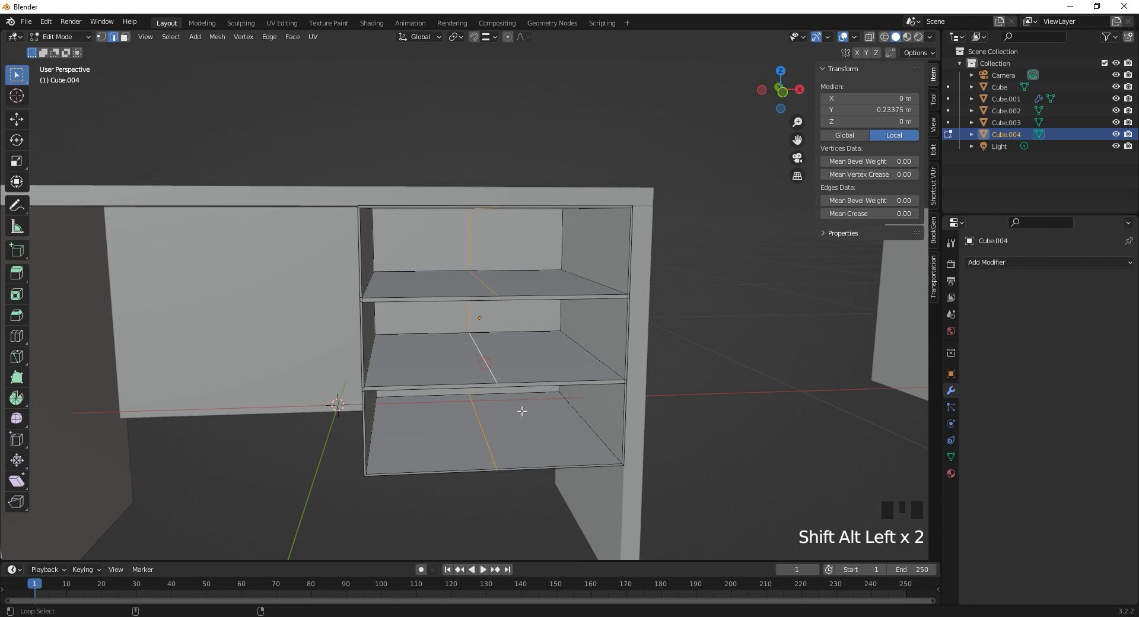
- Loop-select the centre edges running through all the cabinet's shelves, toggling X-ray to see them
left_click_drag(521, 385, 610, 387)
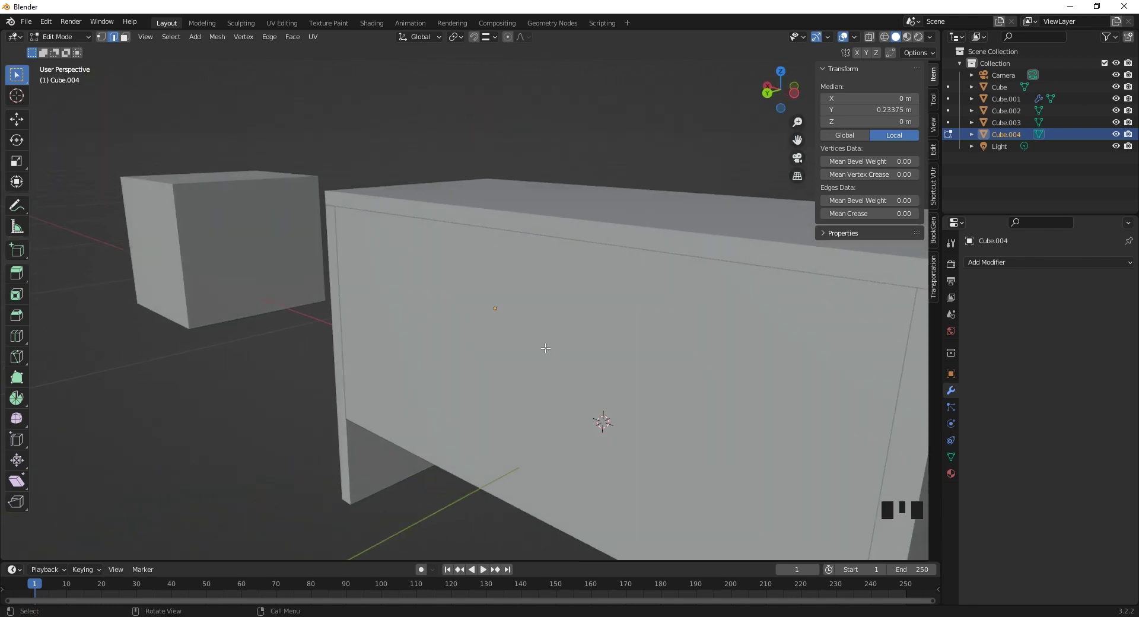
key("alt+z")
left_click_drag(523, 333, 567, 340)
key("alt+z")
left_click_drag(473, 330, 459, 394)
left_click(458, 390)
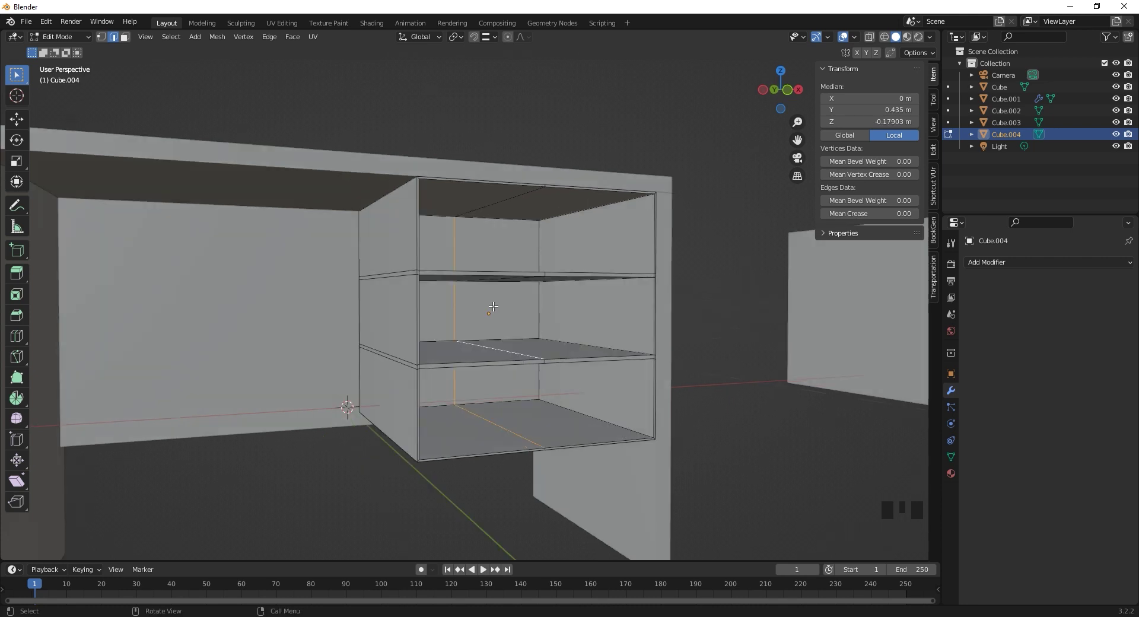
left_click(489, 301)
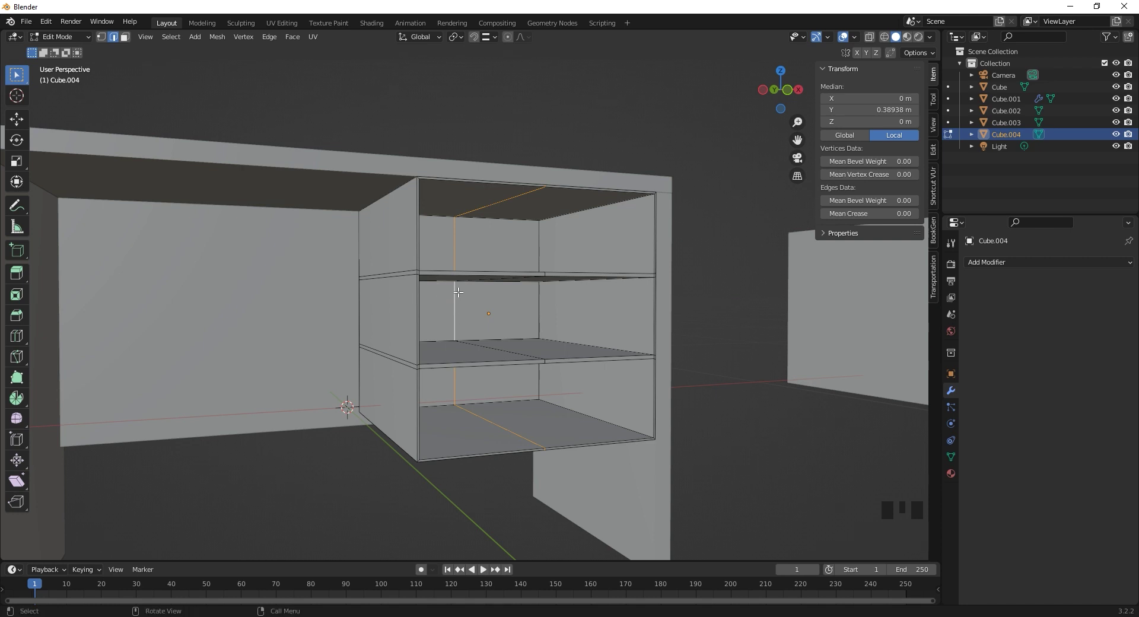
left_click_drag(466, 312, 467, 284)
left_click(467, 284)
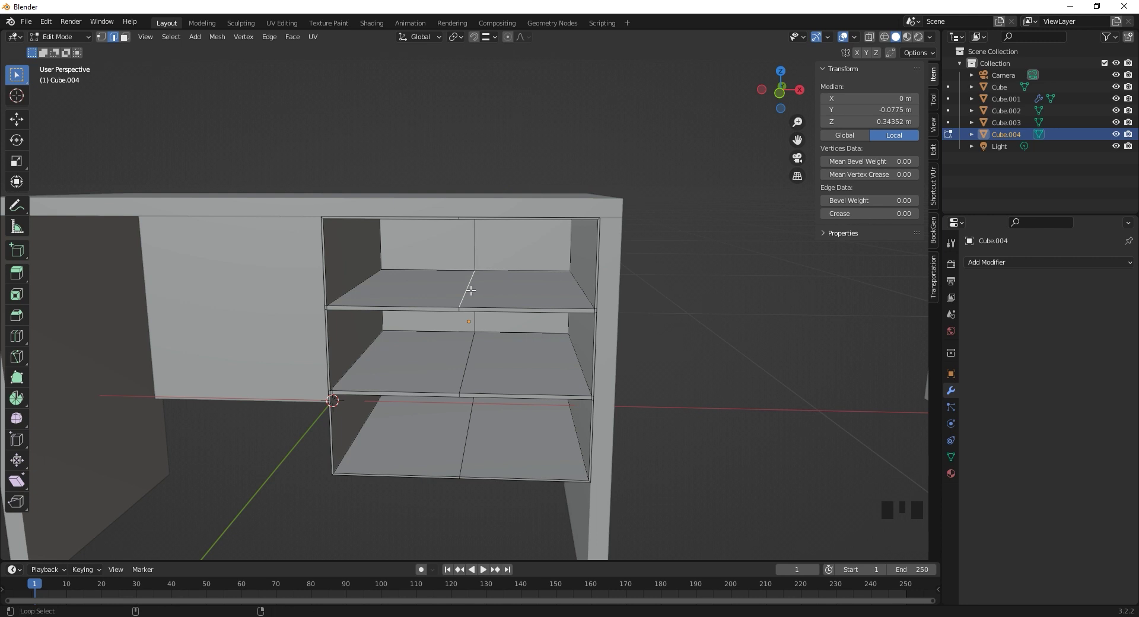
left_click(467, 284)
left_click(474, 232)
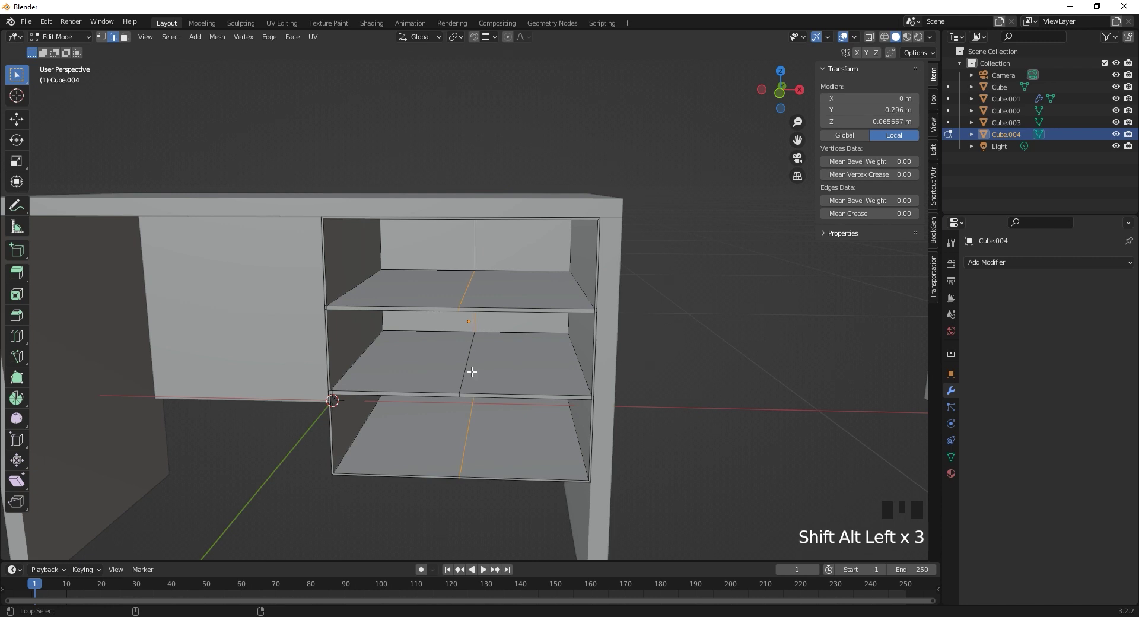
left_click(466, 363)
- Dissolve the centre edge loop to merge each shelf into one face, undoing stray attempts
left_click_drag(529, 324, 565, 326)
key("alt+z")
left_click_drag(468, 282, 491, 351)
key("x")
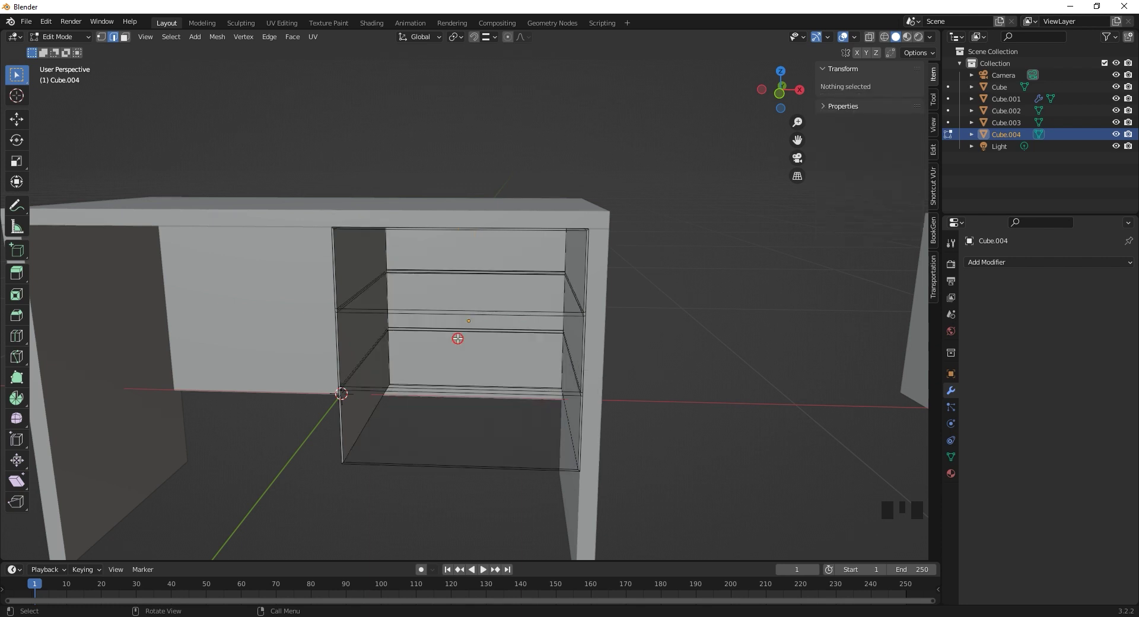
left_click_drag(473, 346, 482, 354)
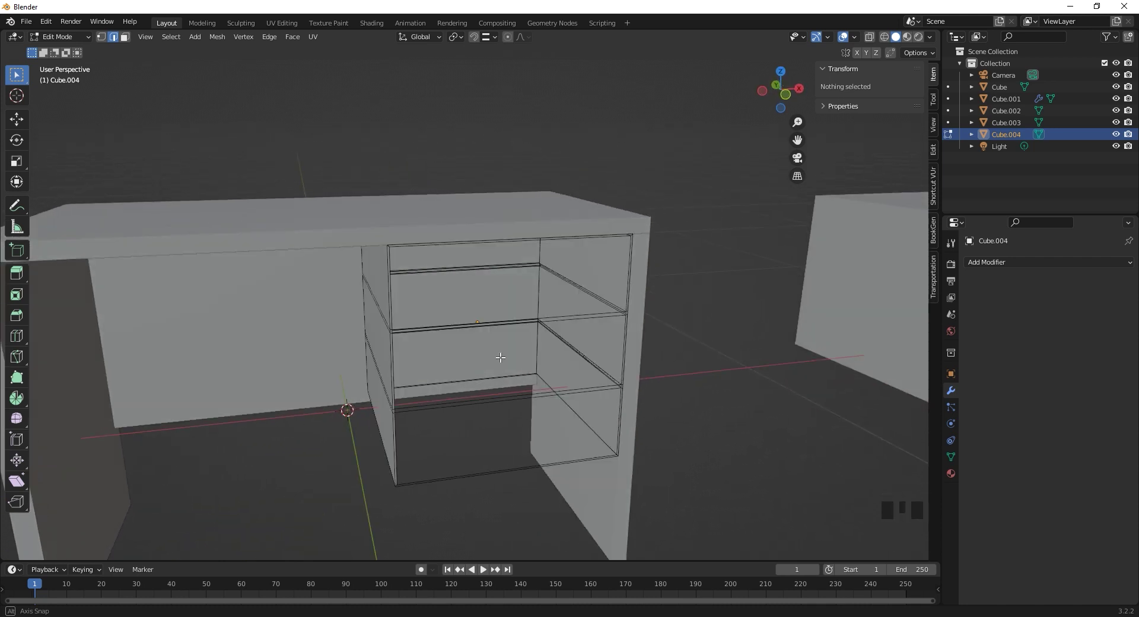
key("ctrl+z")
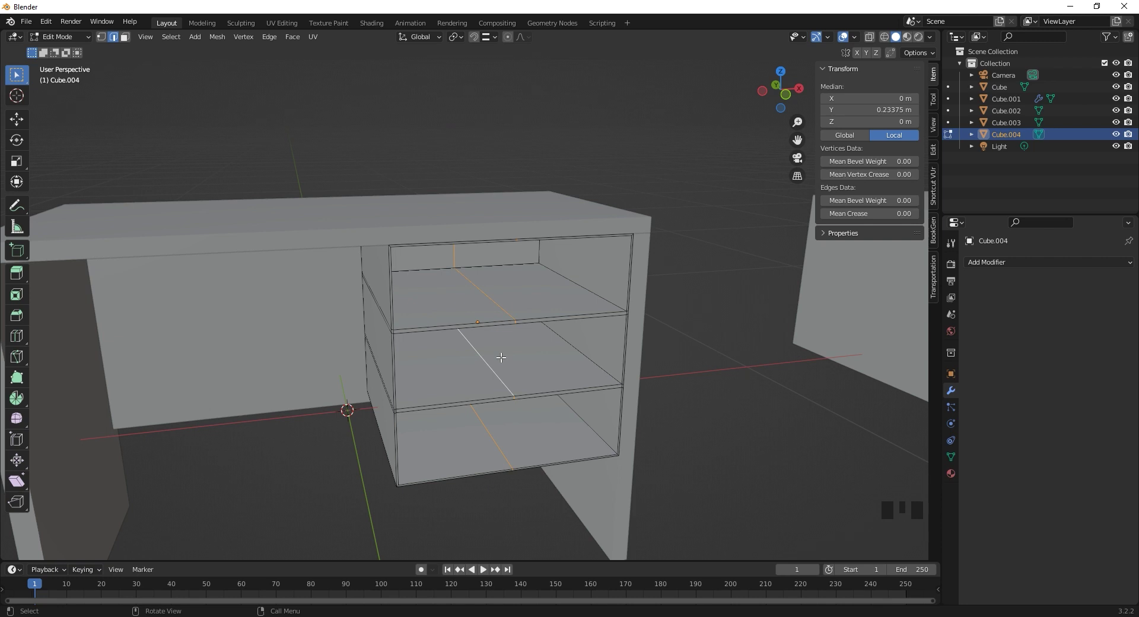
key("x")
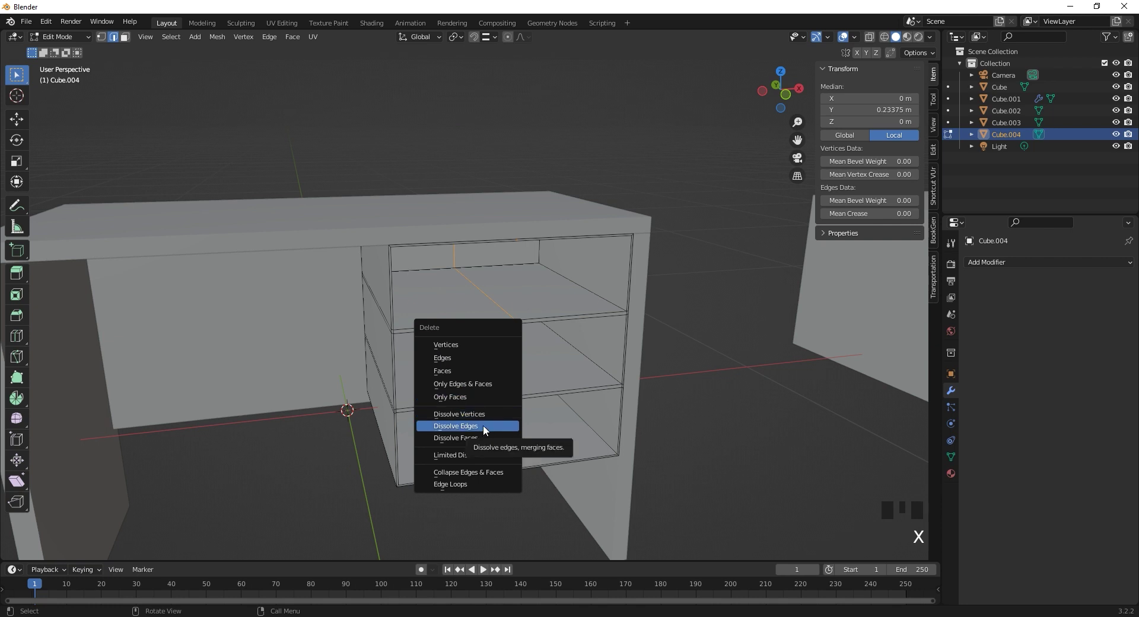
left_click_drag(511, 402, 526, 394)
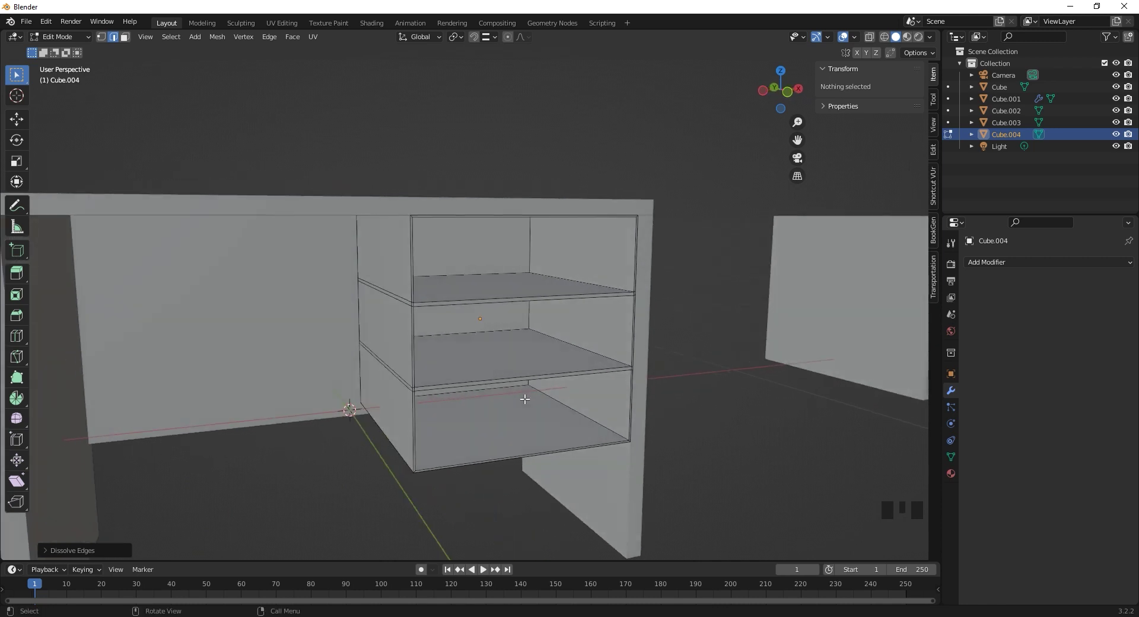
key("ctrl+z")
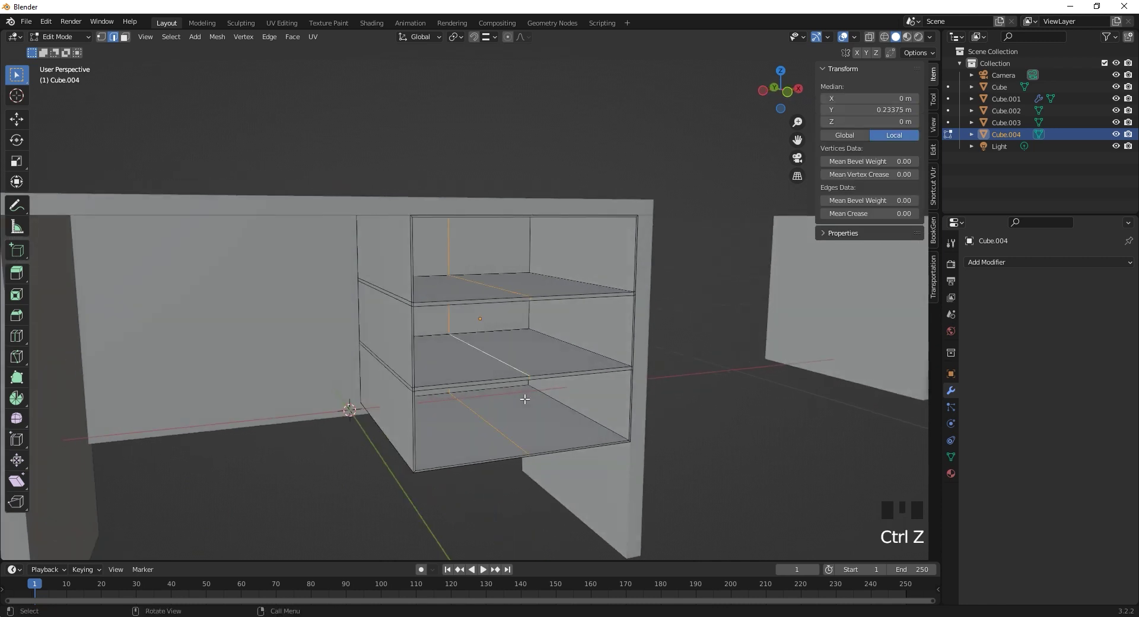
- Return to Object Mode and select the shelf cabinet, viewing it from the front
key("ctrl+x")
key("Tab")
left_click_drag(512, 389, 504, 393)
scroll("down", 3)
left_click_drag(326, 369, 364, 341)
left_click(365, 341)
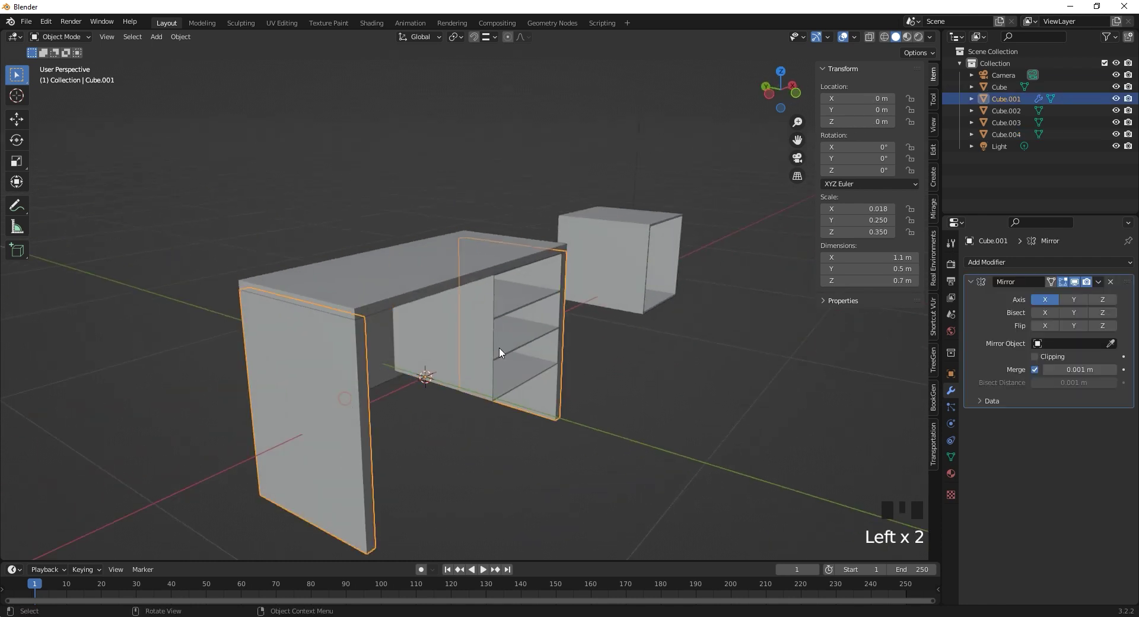
left_click(392, 329)
left_click(466, 331)
left_click_drag(523, 344, 448, 298)
scroll("up", 3)
middle_click(374, 353)
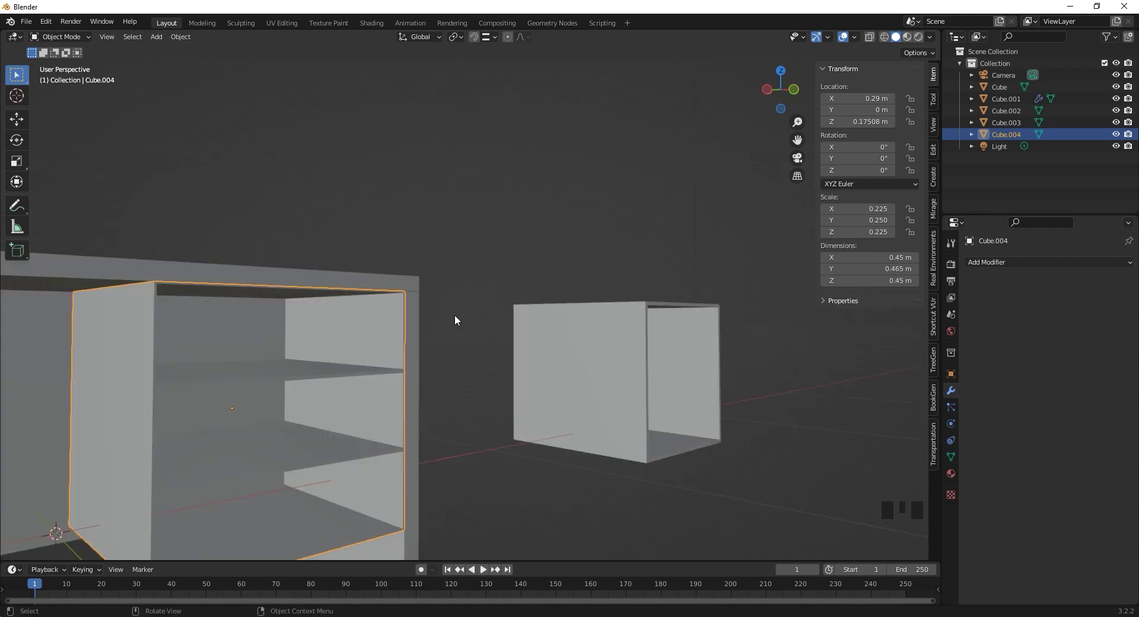
scroll("down", 3)
right_click(447, 314)
left_click_drag(412, 349, 419, 364)
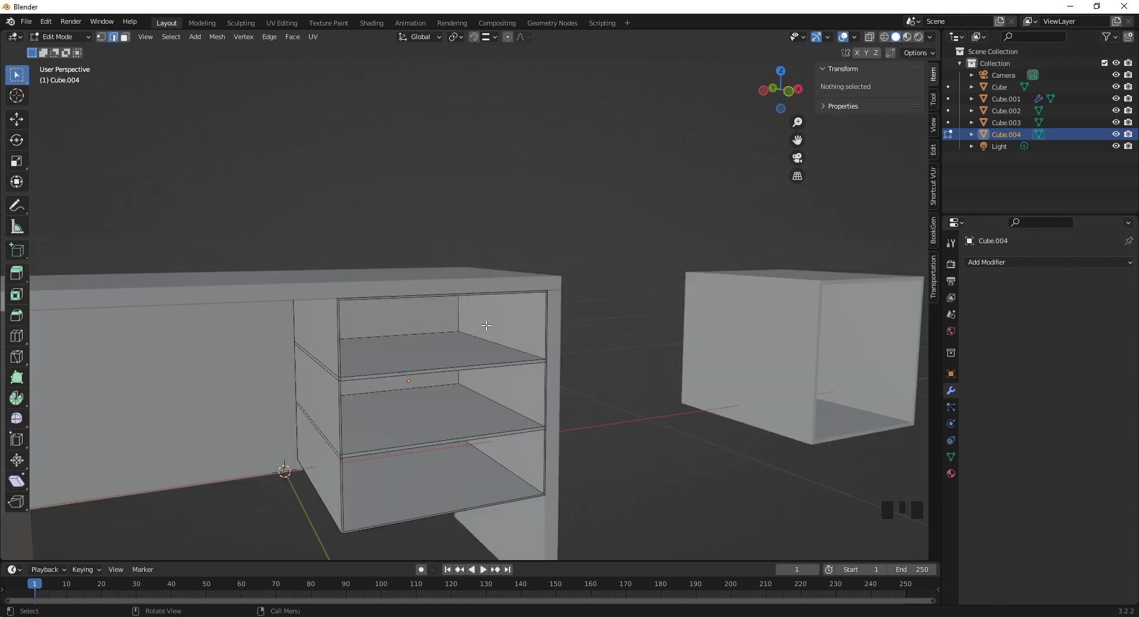
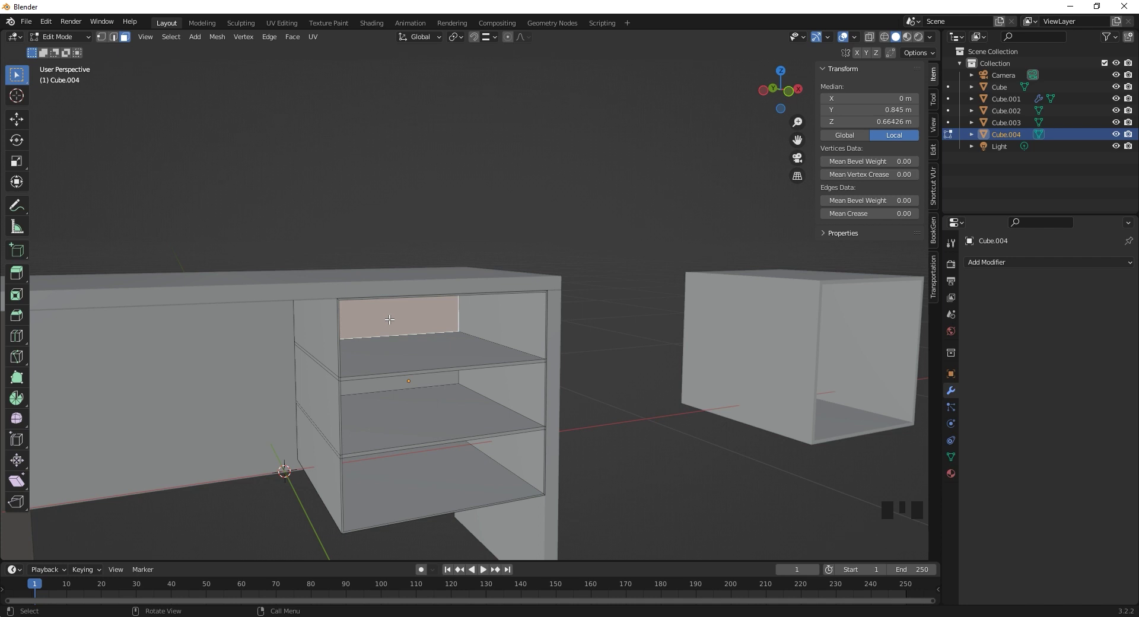
- Duplicate the top opening's front face in place and separate it into its own object
key("shift+d")
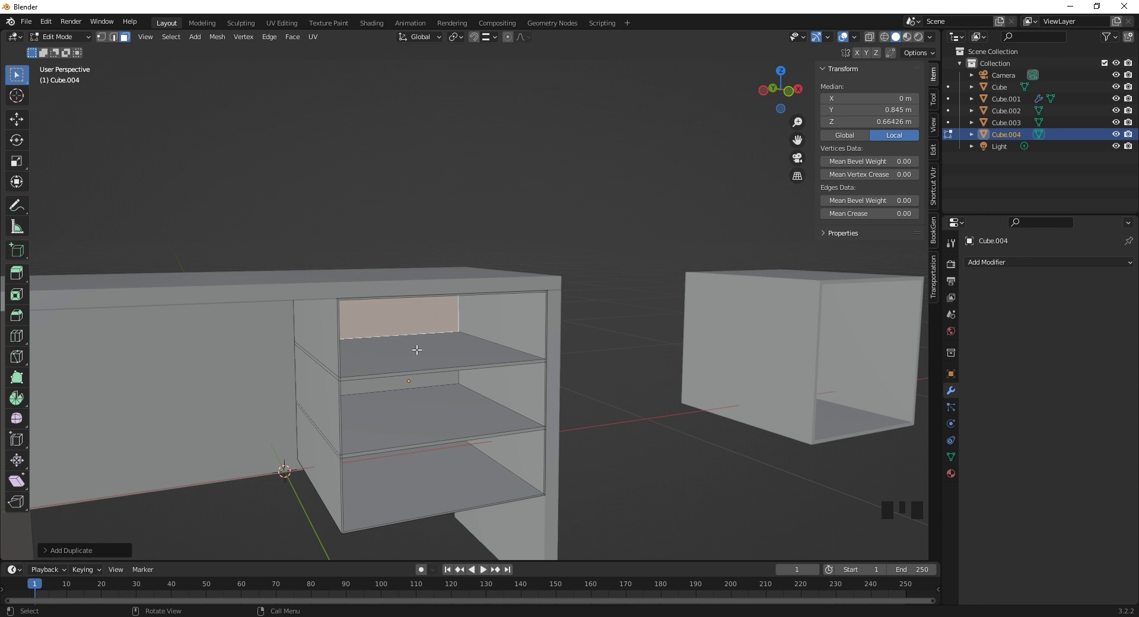
key("e")
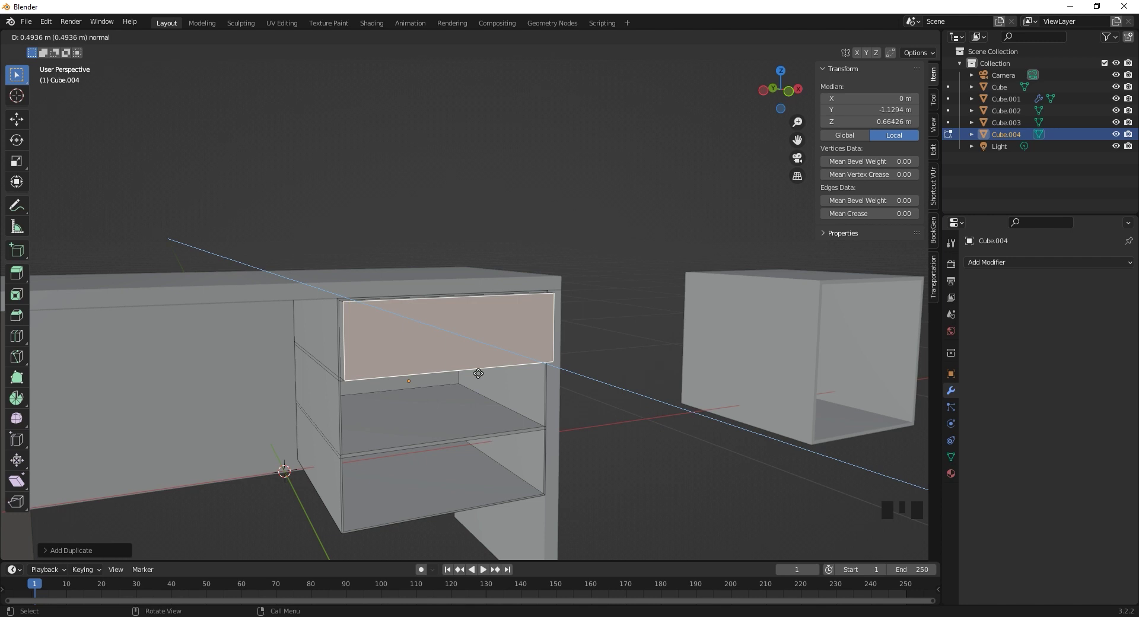
key("ctrl+z")
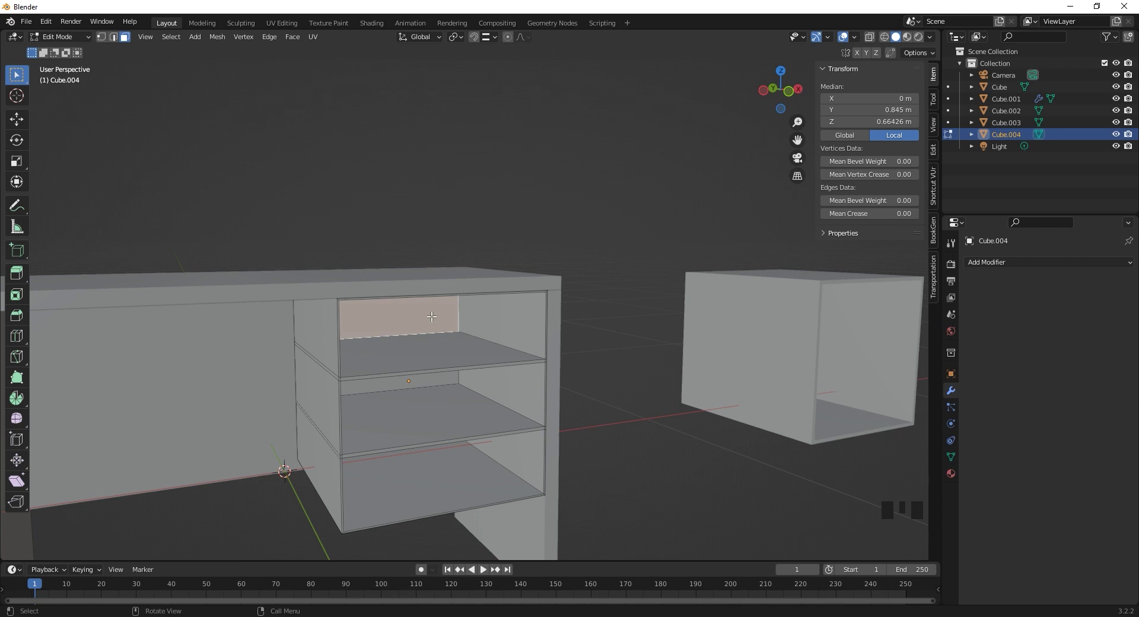
key("p")
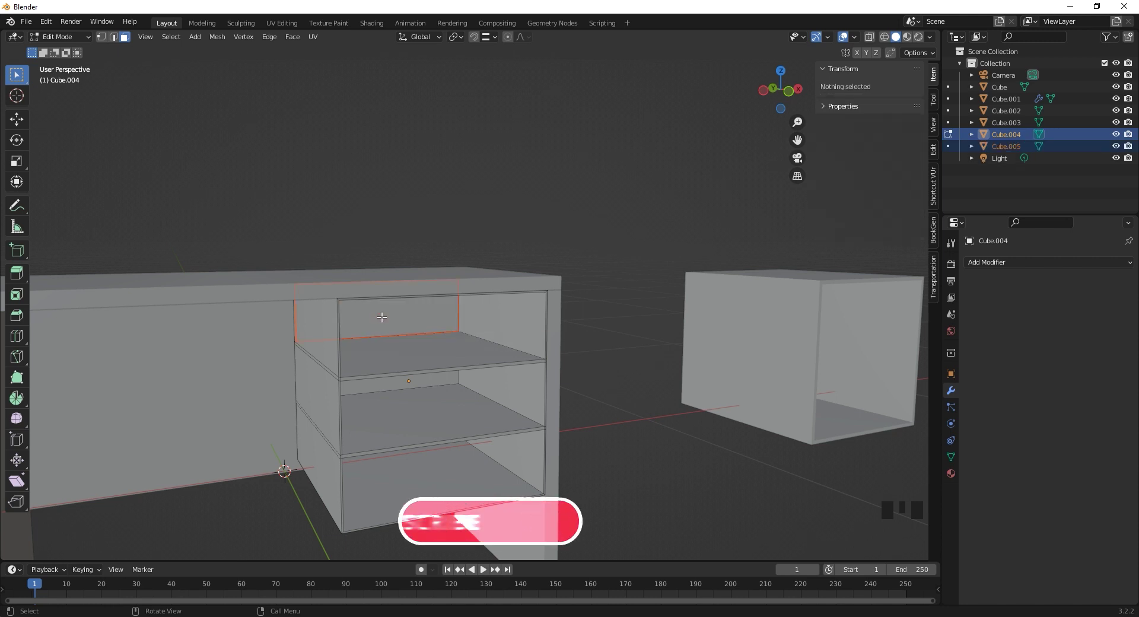
key("Tab")
- Isolate the cabinet and new front panel in local view to check them, then restore the full desk
left_click(383, 319)
left_click(384, 317)
left_click_drag(335, 315, 400, 315)
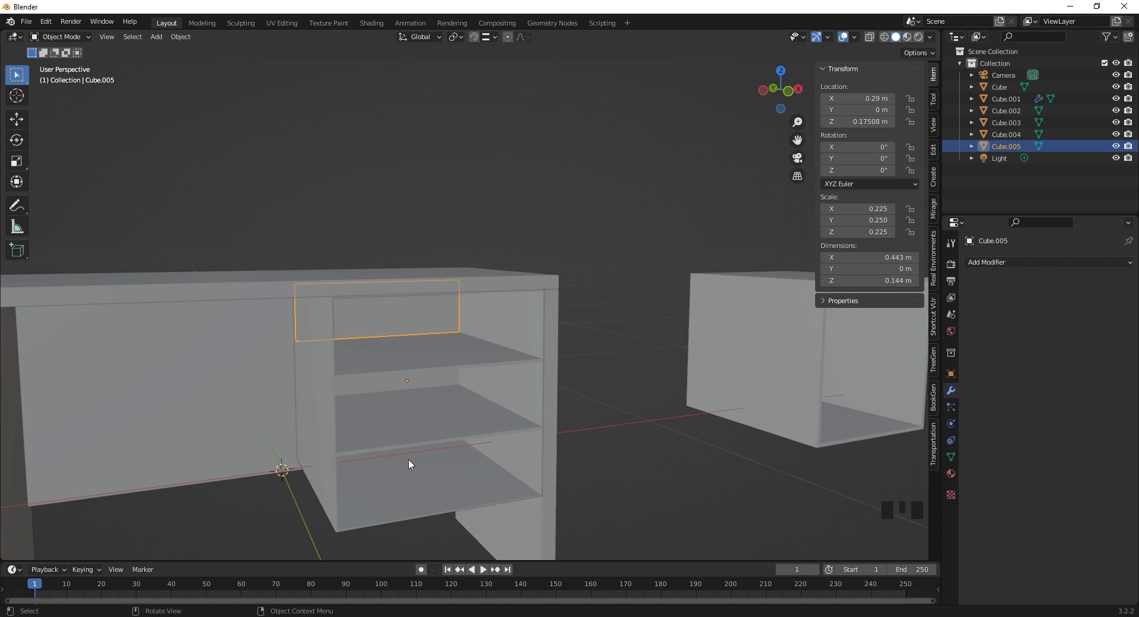
left_click(411, 459)
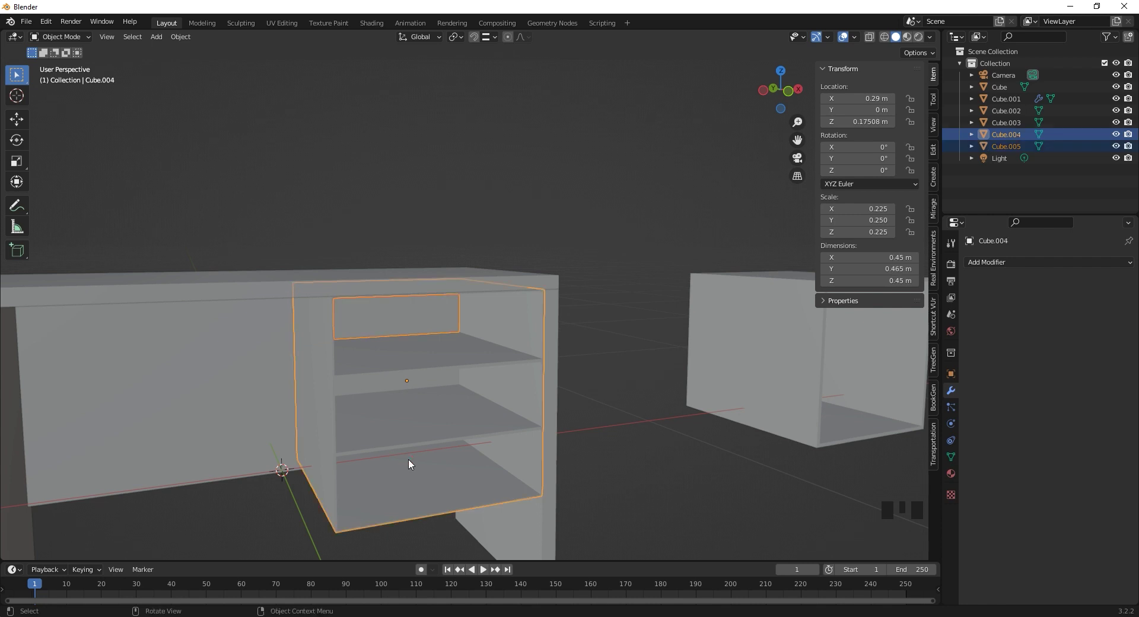
key("/")
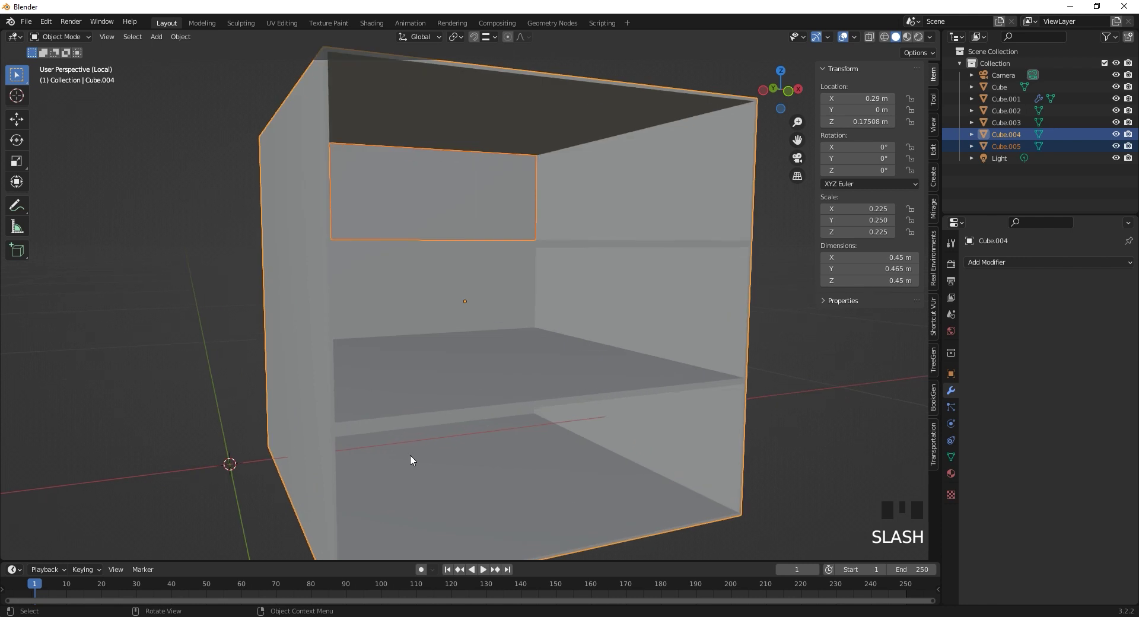
scroll("down", 3)
left_click_drag(424, 398, 462, 410)
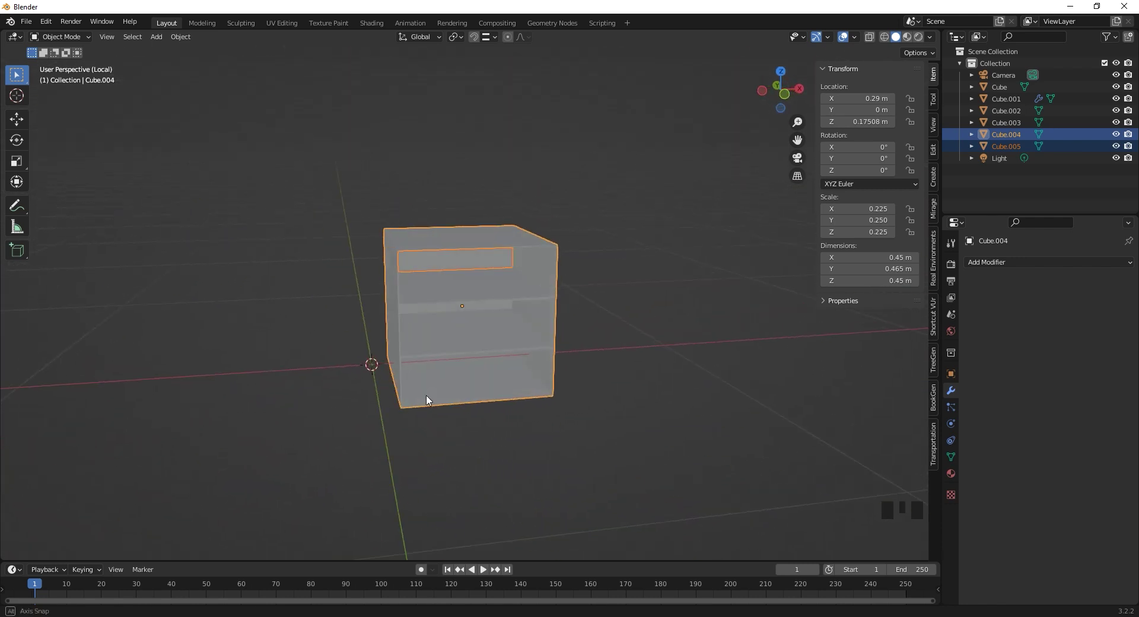
double_click(466, 261)
left_click(475, 285)
left_click(476, 285)
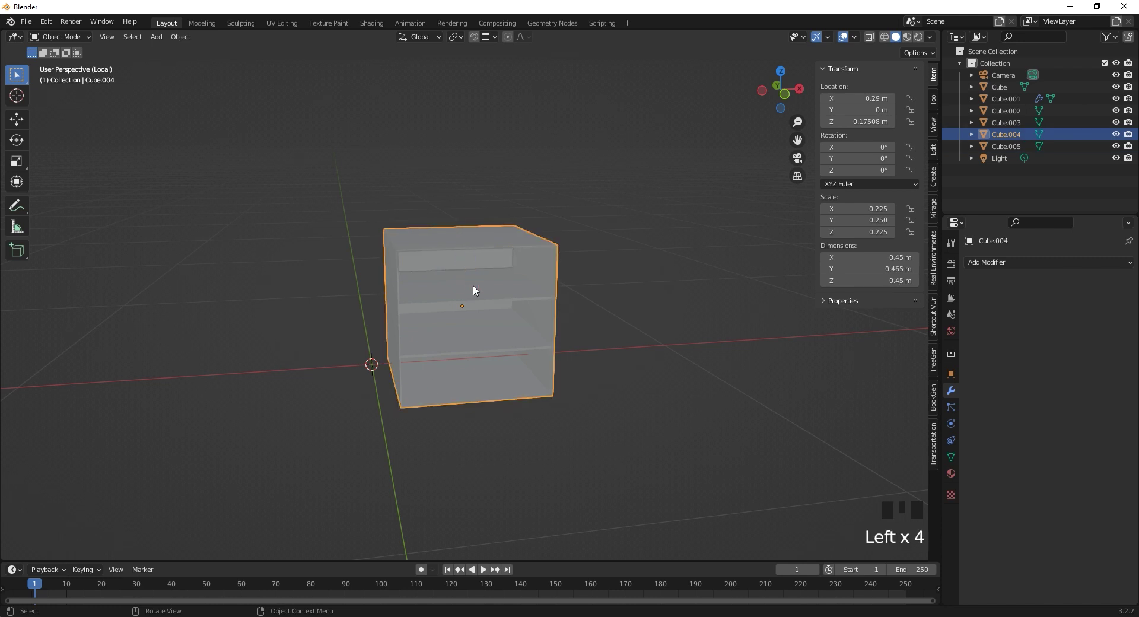
key("/")
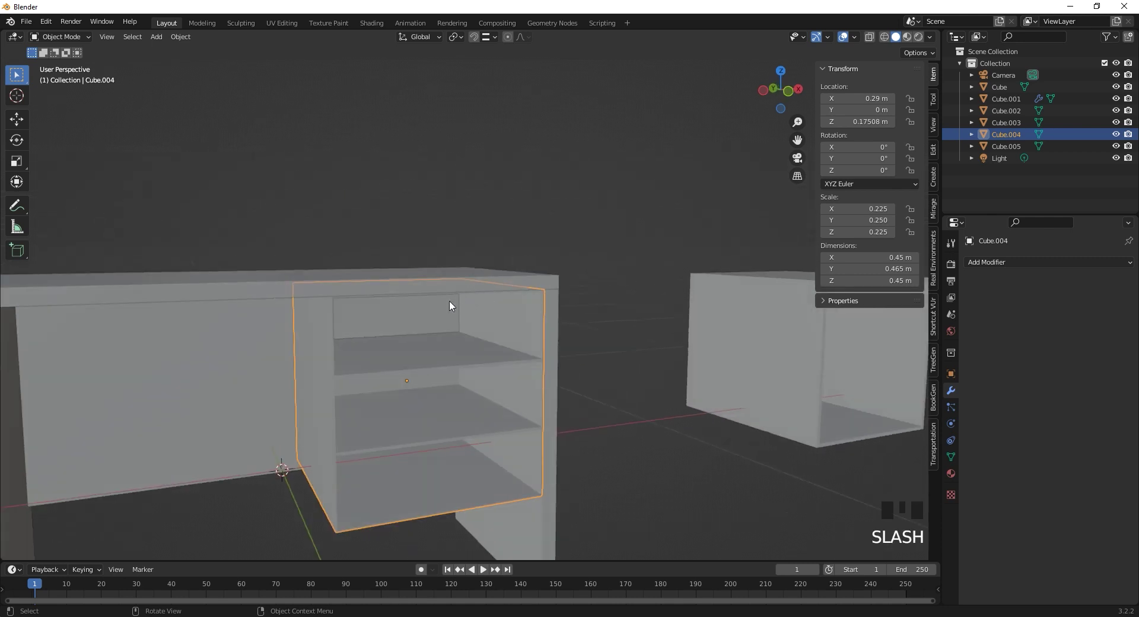
- Select the separated front face object and isolate it in local view
left_click(423, 314)
left_click(418, 454)
left_click(406, 484)
left_click(399, 325)
left_click(399, 325)
key("/")
scroll("down", 3)
left_click_drag(422, 230, 422, 224)
left_click(421, 224)
- In Edit Mode from top view, select the whole front face and start extruding it backward about 0.37 m
key("Tab")
key("KP_7")
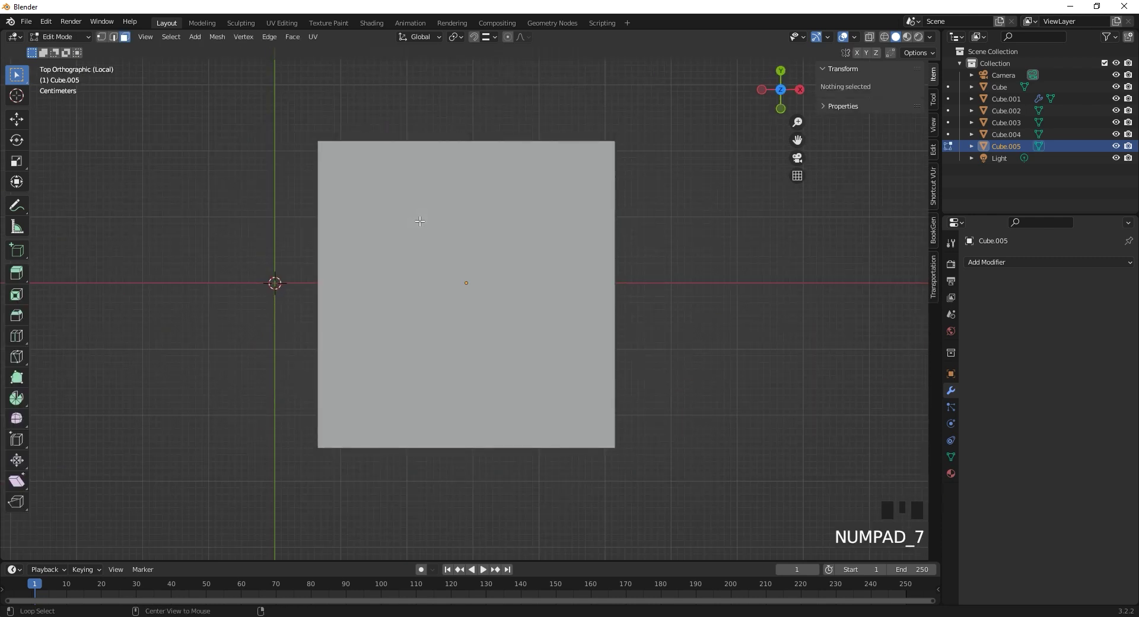
key("alt+z")
left_click(466, 144)
key("e")
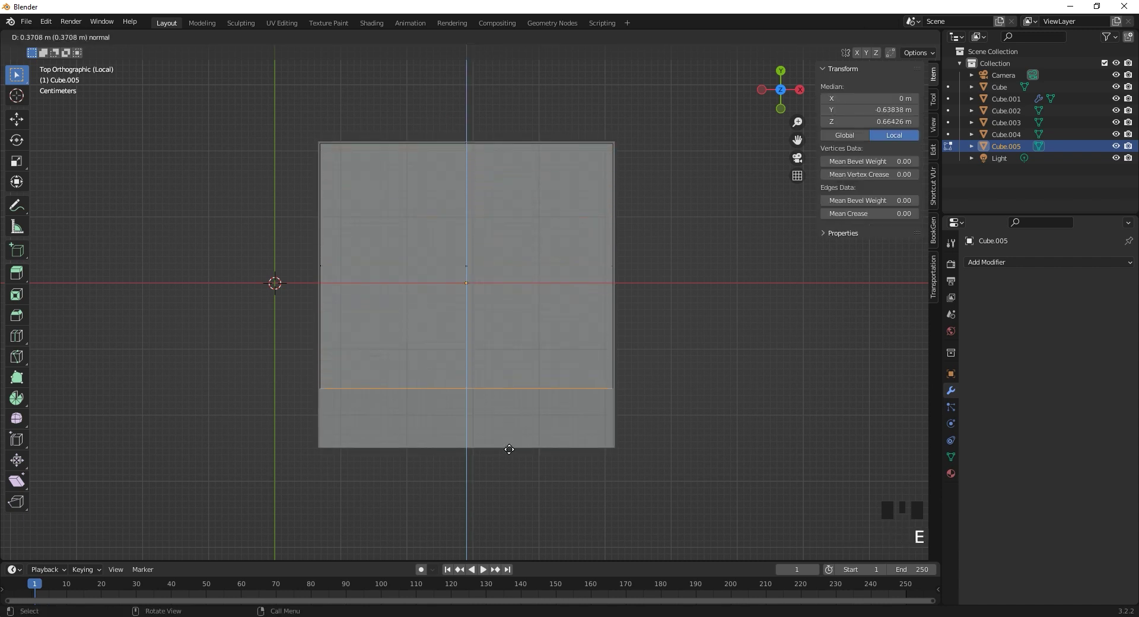
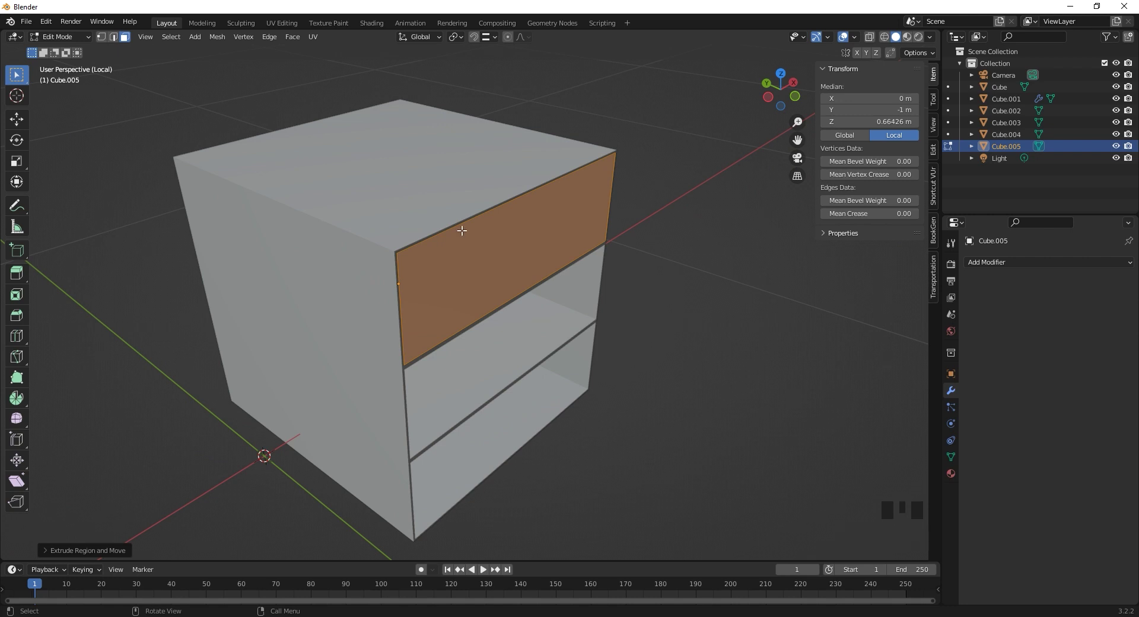
- Confirm the Y-axis extrusion depth and bring up delete options for the drawer's top face
key("g")
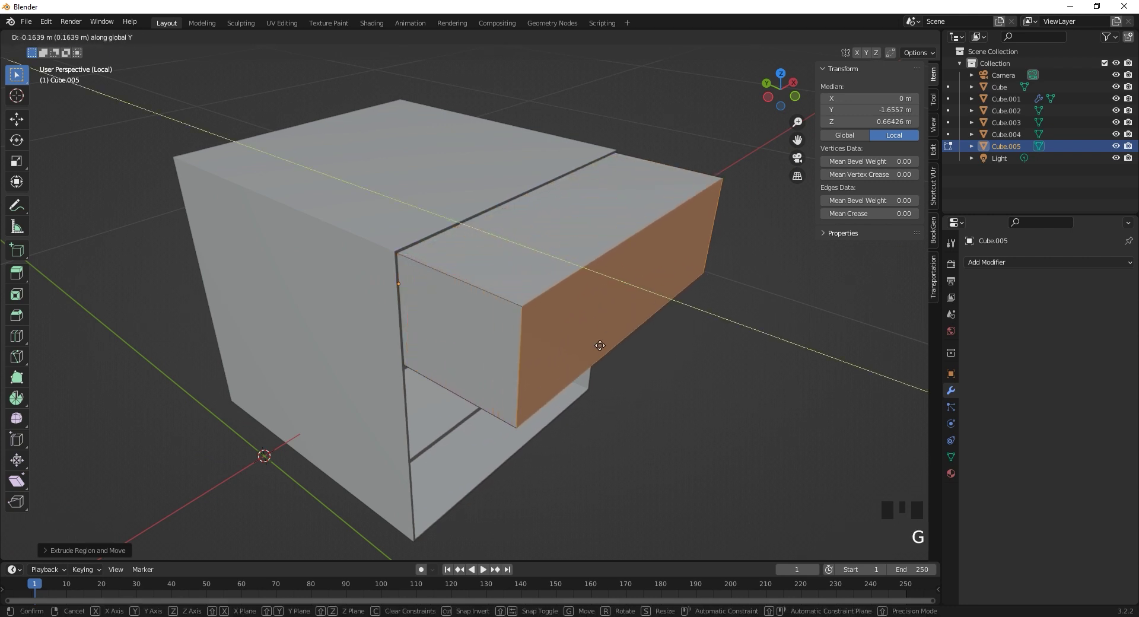
left_click(558, 229)
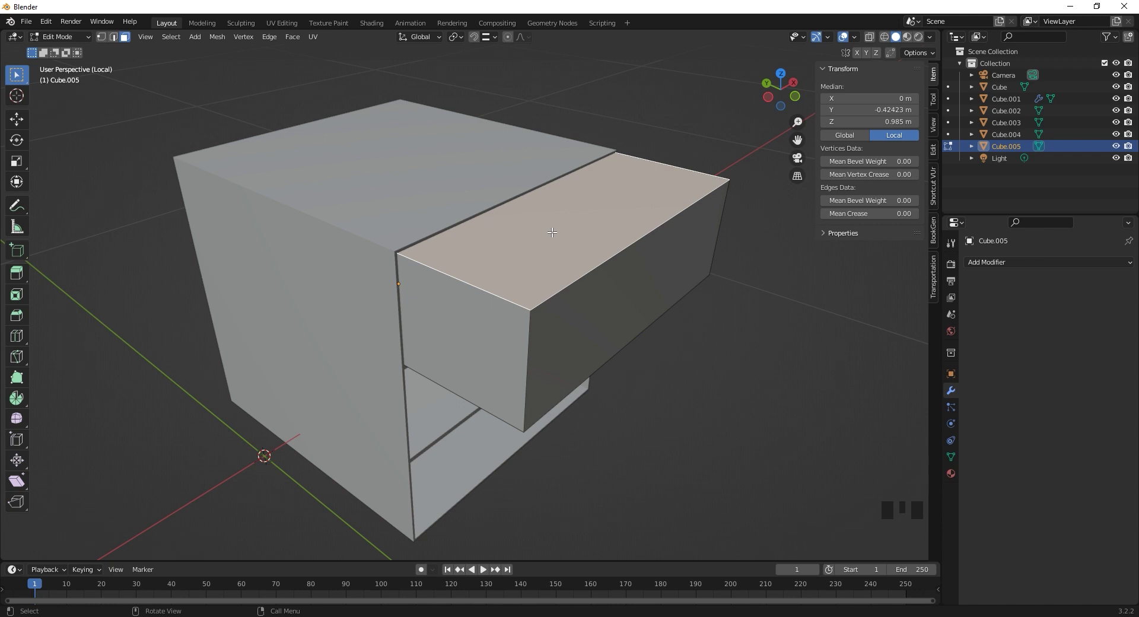
key("x")
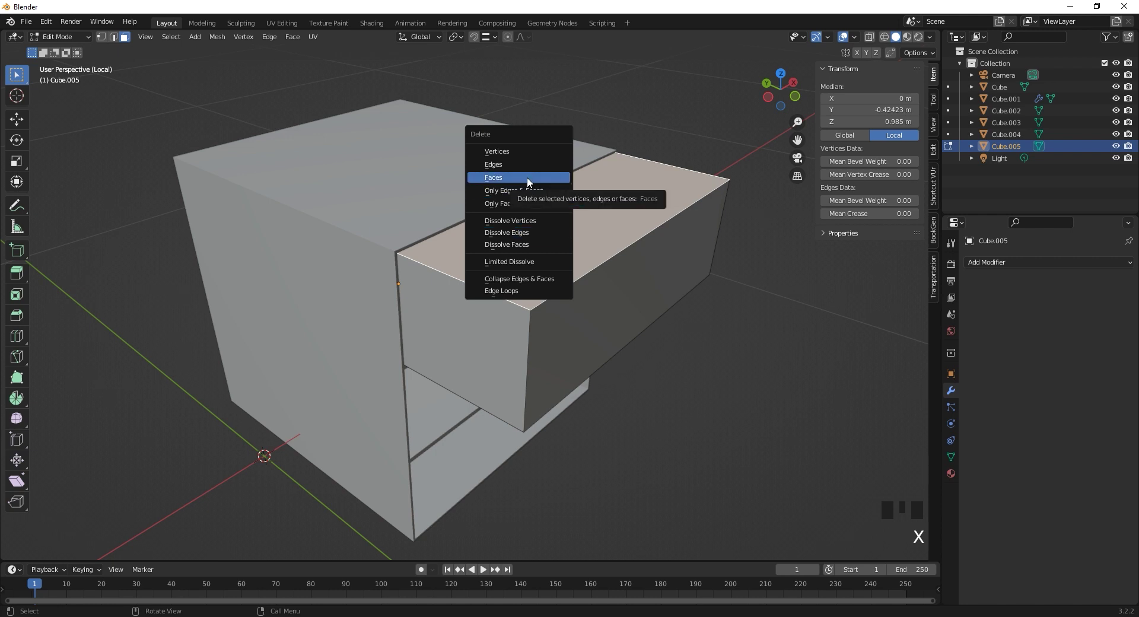
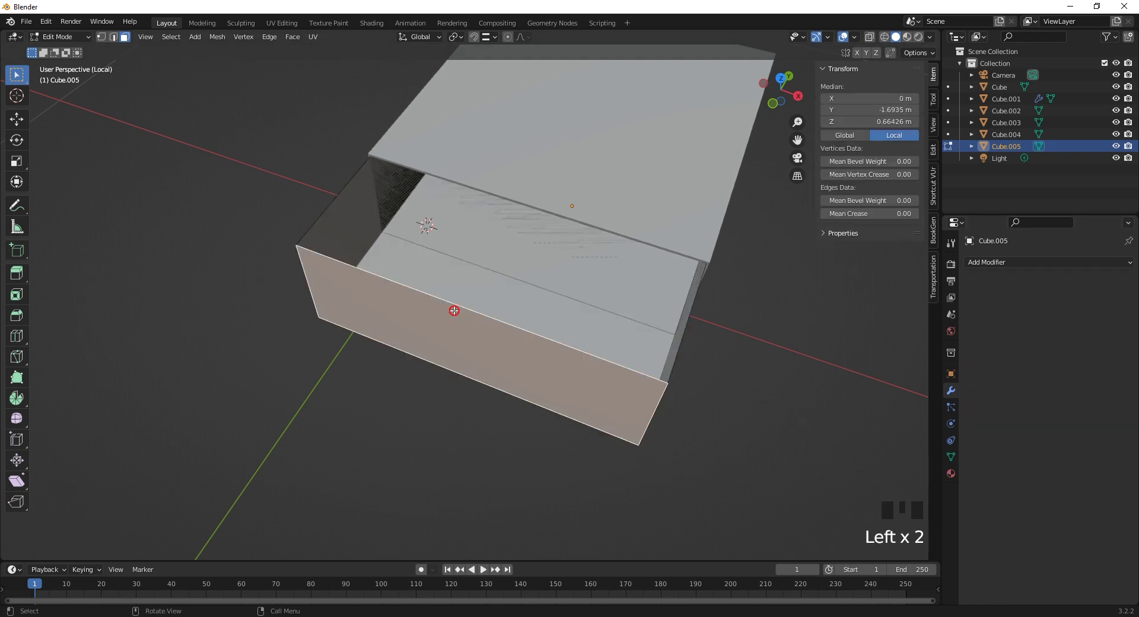
- Select the open drawer's faces, extrude them along normals and scale slightly inward to thicken the walls
key("a")
left_click_drag(558, 249, 655, 381)
key("e")
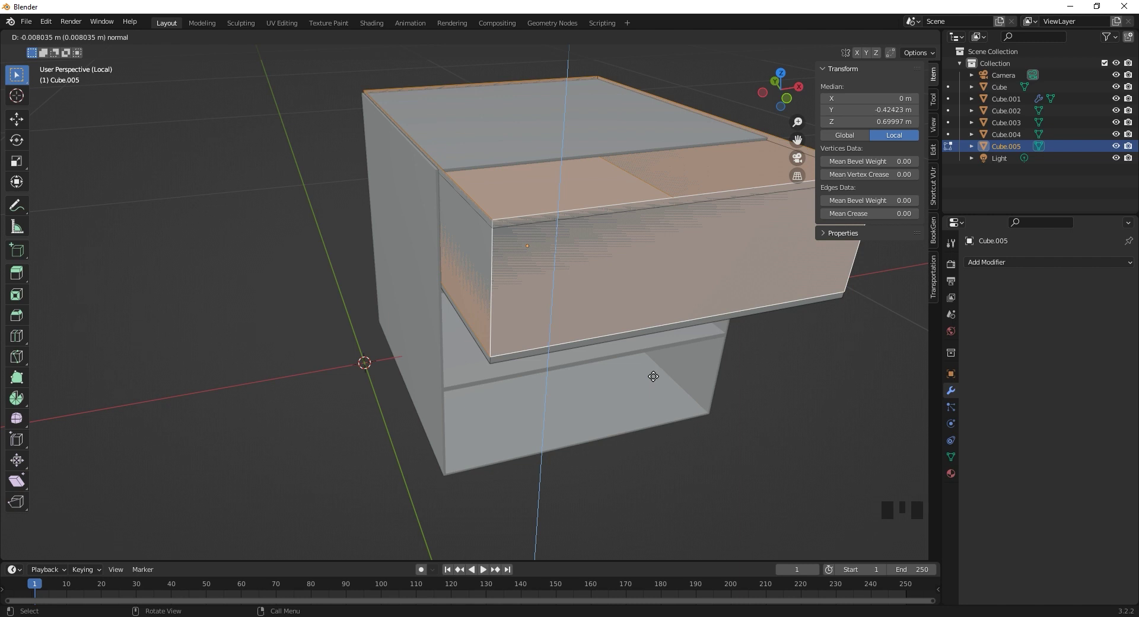
key("s")
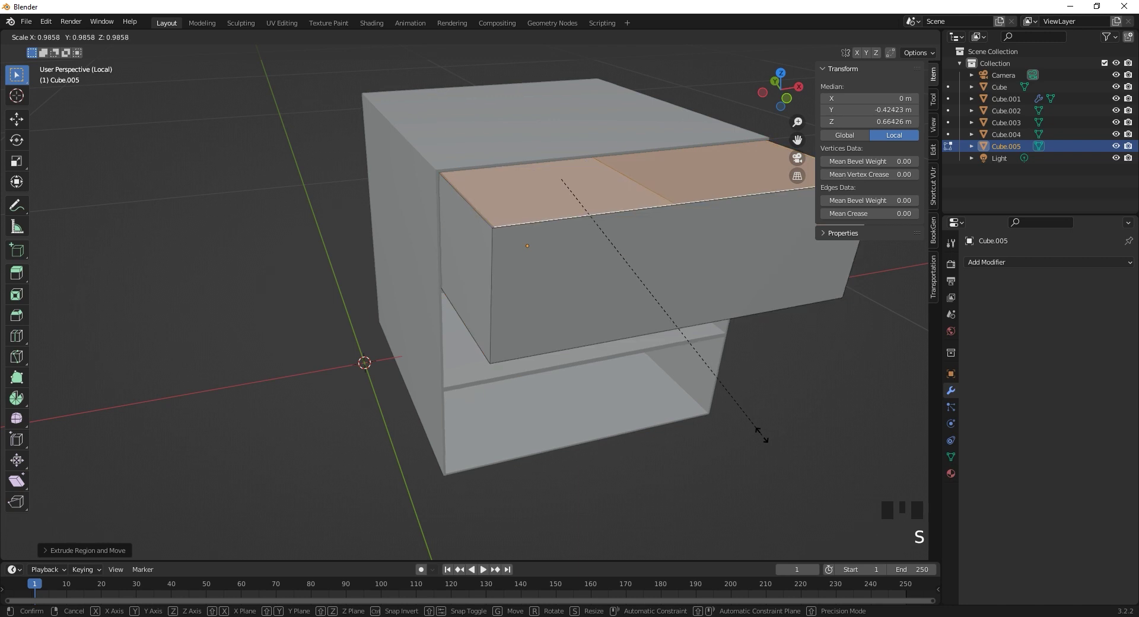
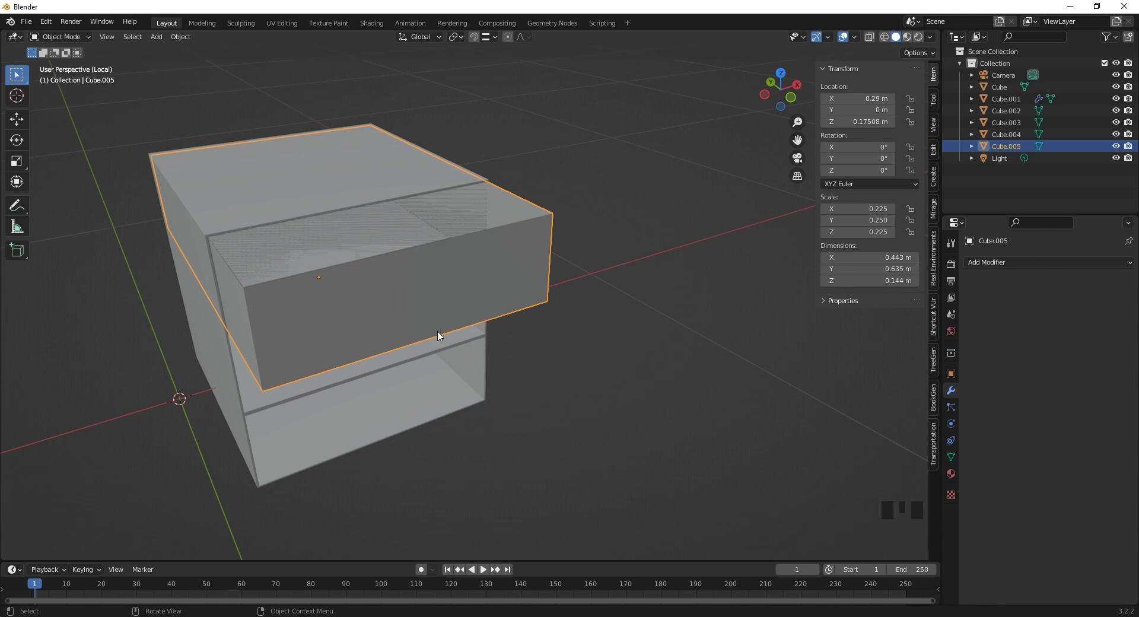
- Duplicate the drawer box beside the cabinet and apply the original drawer's scale with Ctrl+A
left_click_drag(432, 310, 457, 304)
key("shift+d")
left_click_drag(612, 393, 631, 325)
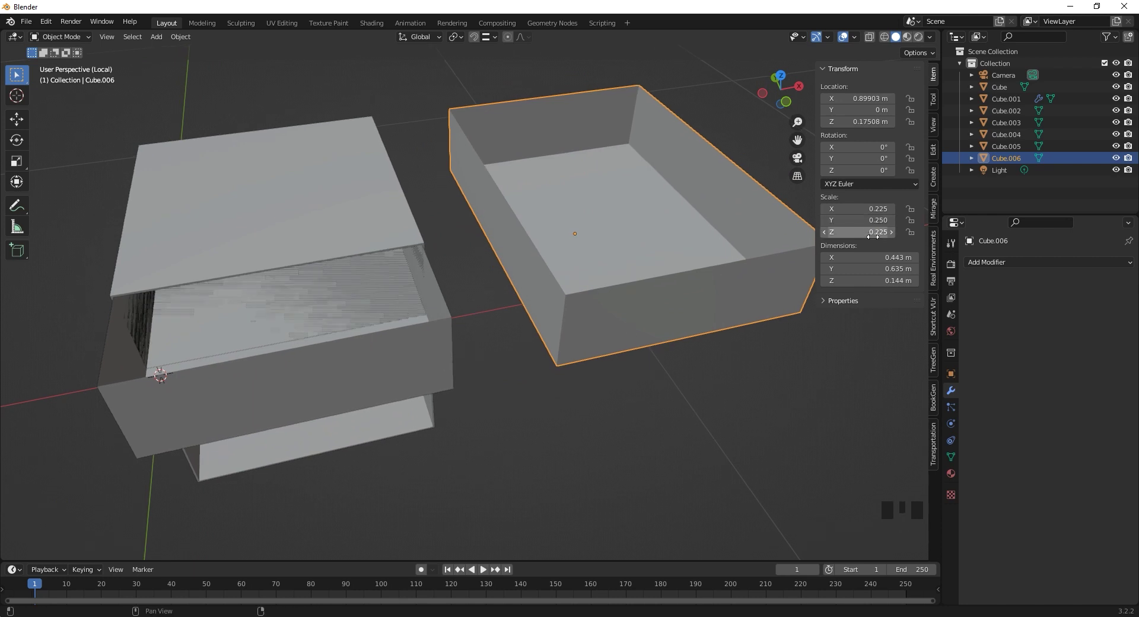
left_click(321, 370)
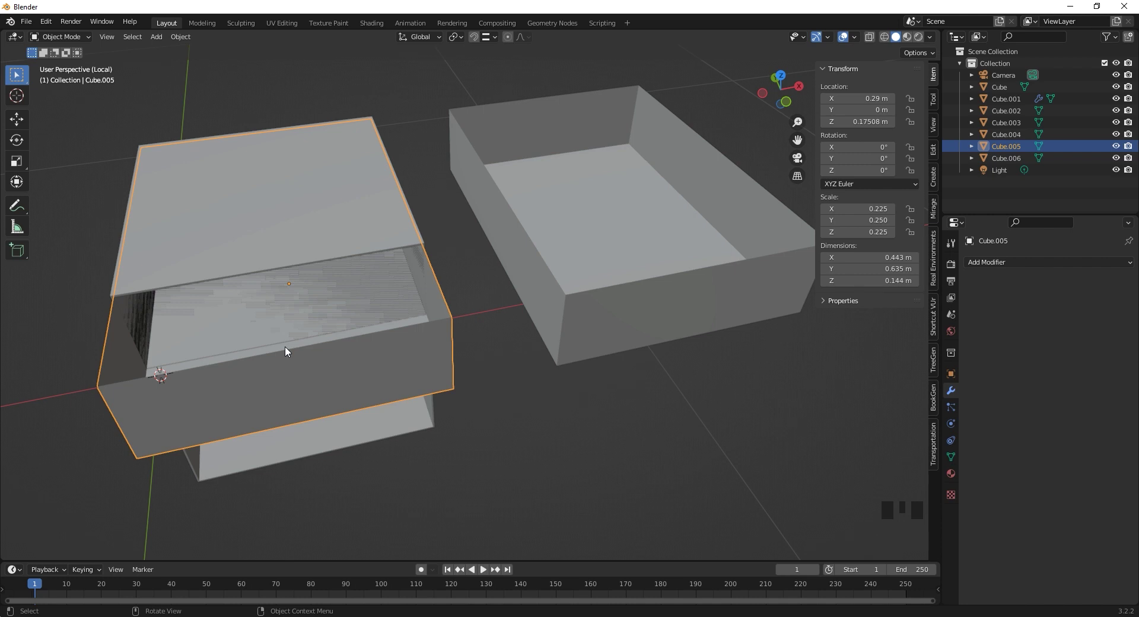
key("ctrl+a")
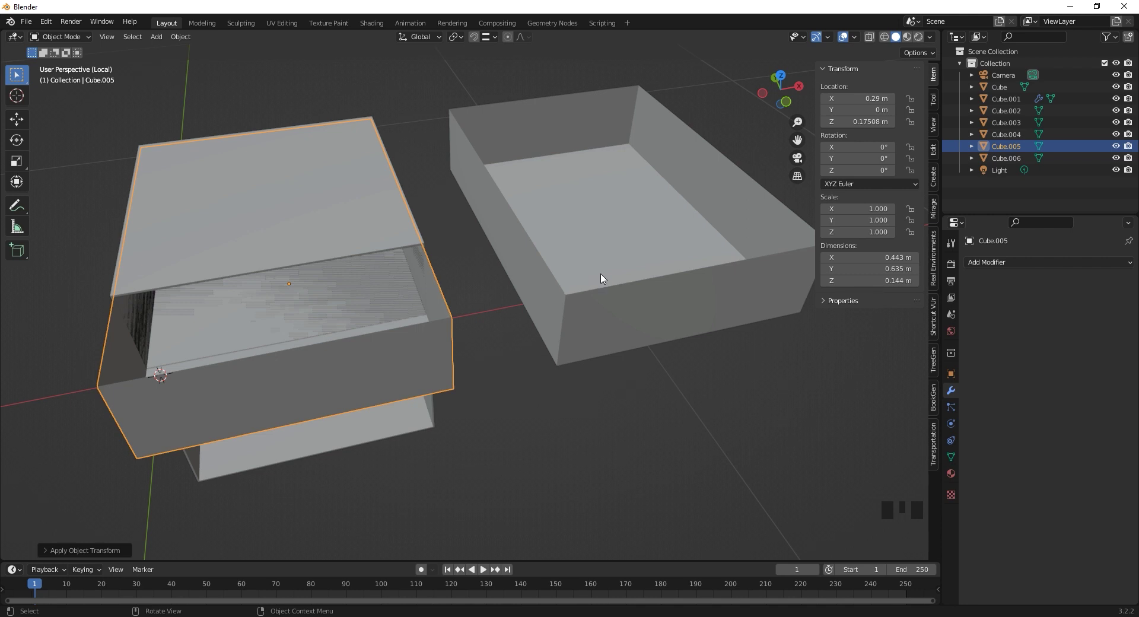
- Select the drawer copy and undo its manual scale reset
left_click(602, 276)
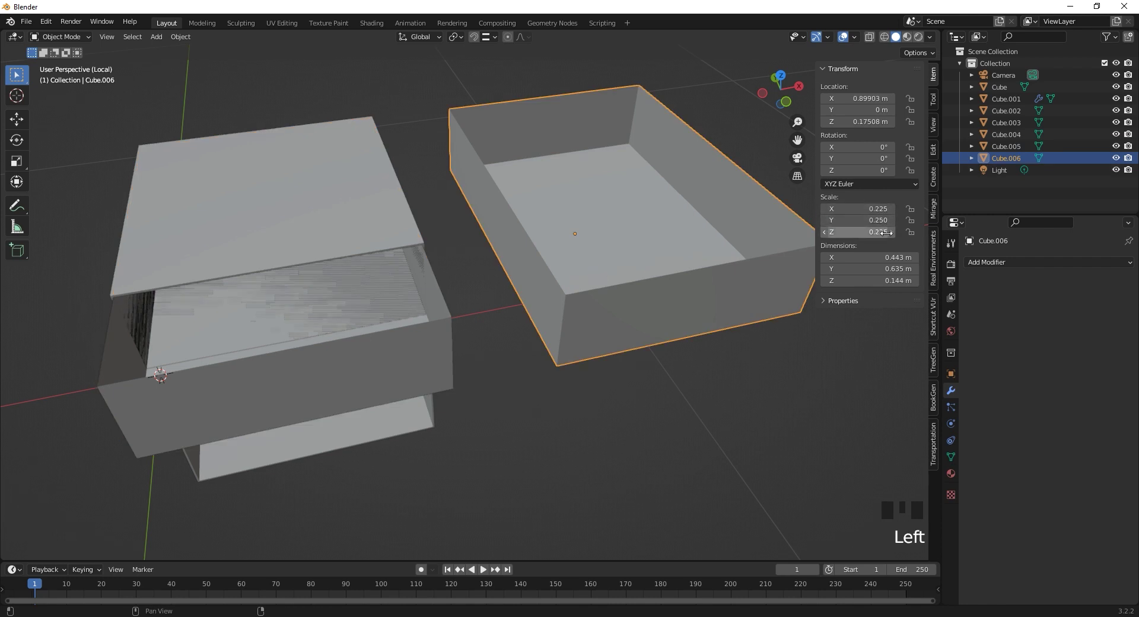
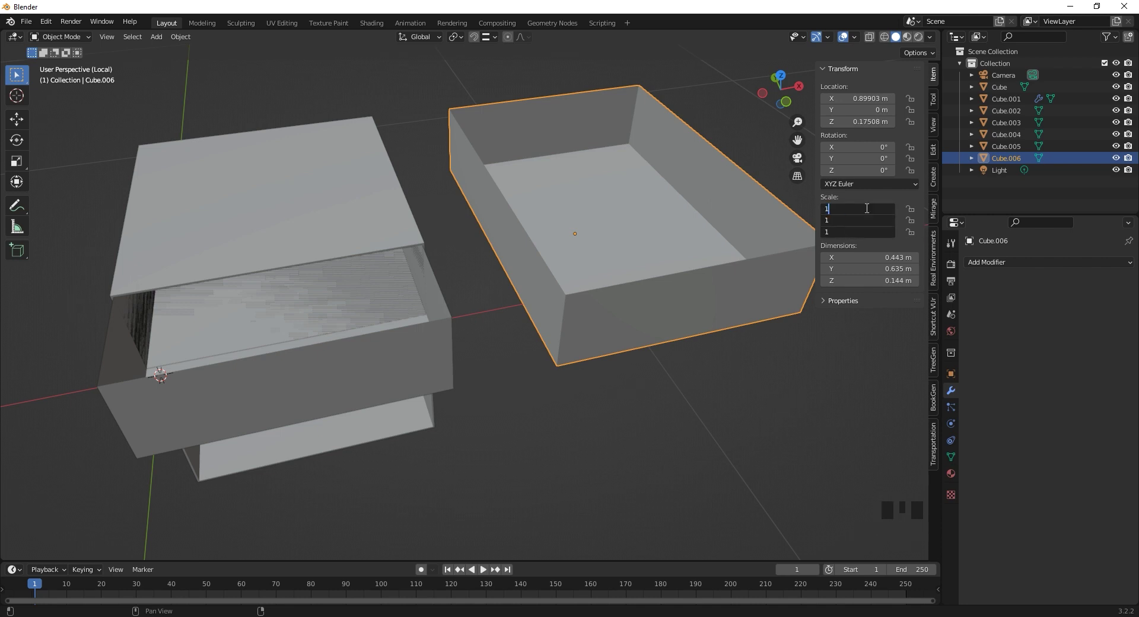
scroll("down", 3)
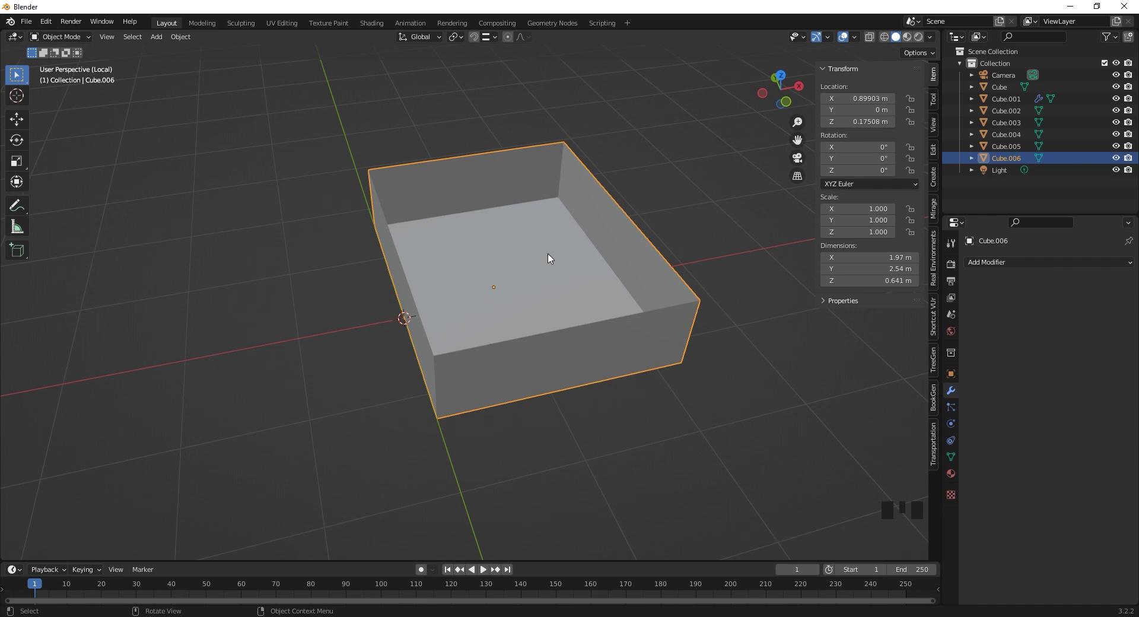
key("ctrl+z")
scroll("up", 3)
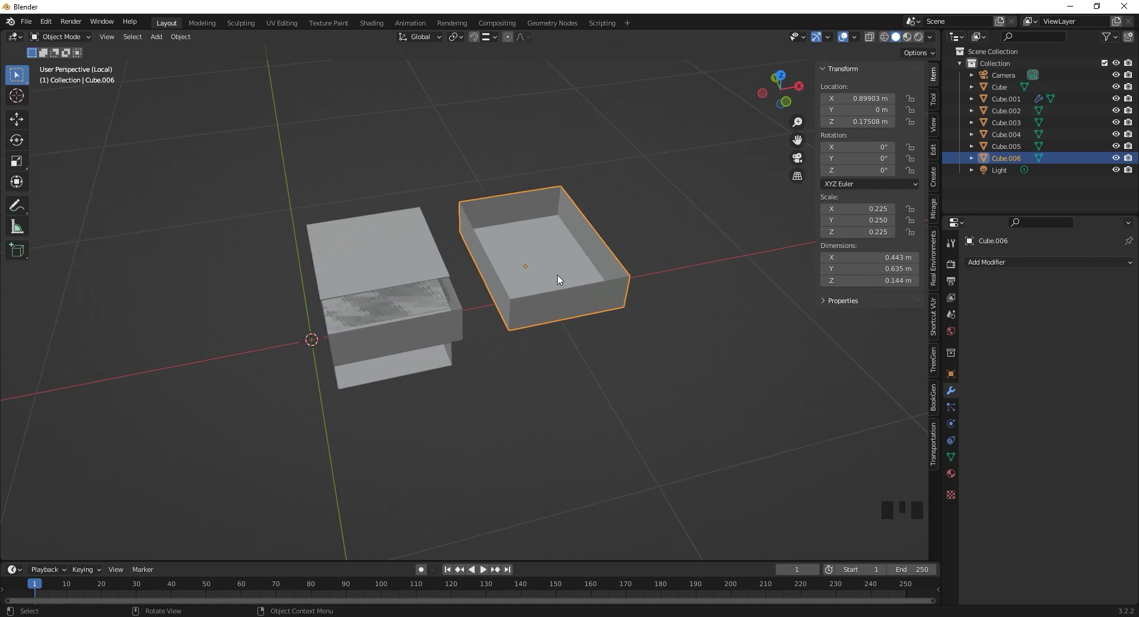
- Duplicate the solidified drawer box into a third copy further along X
left_click_drag(496, 311, 573, 286)
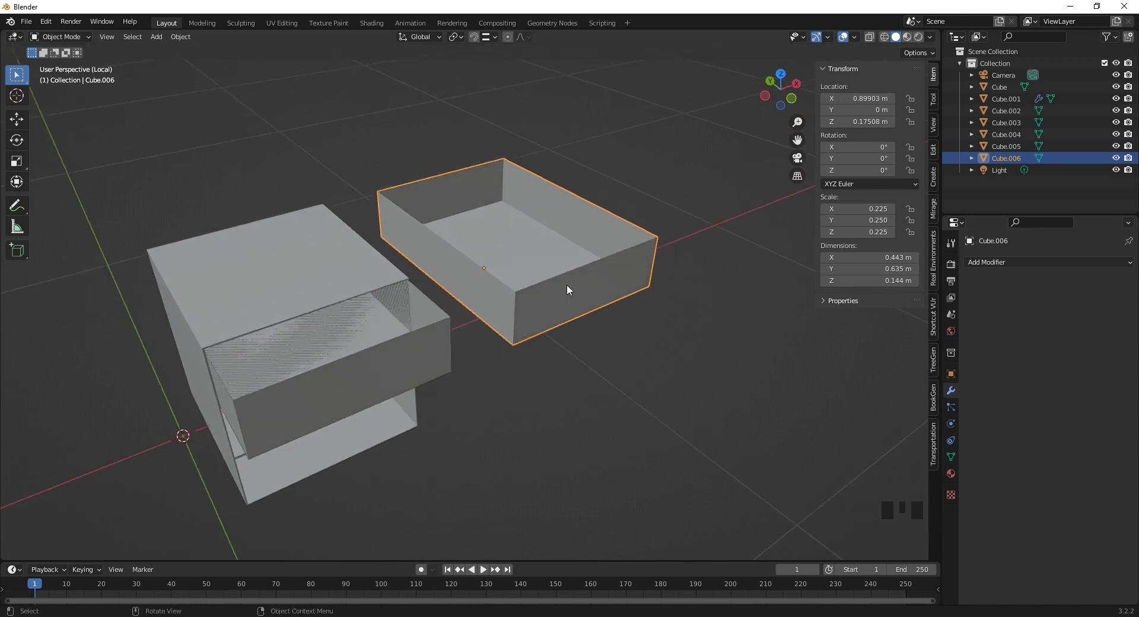
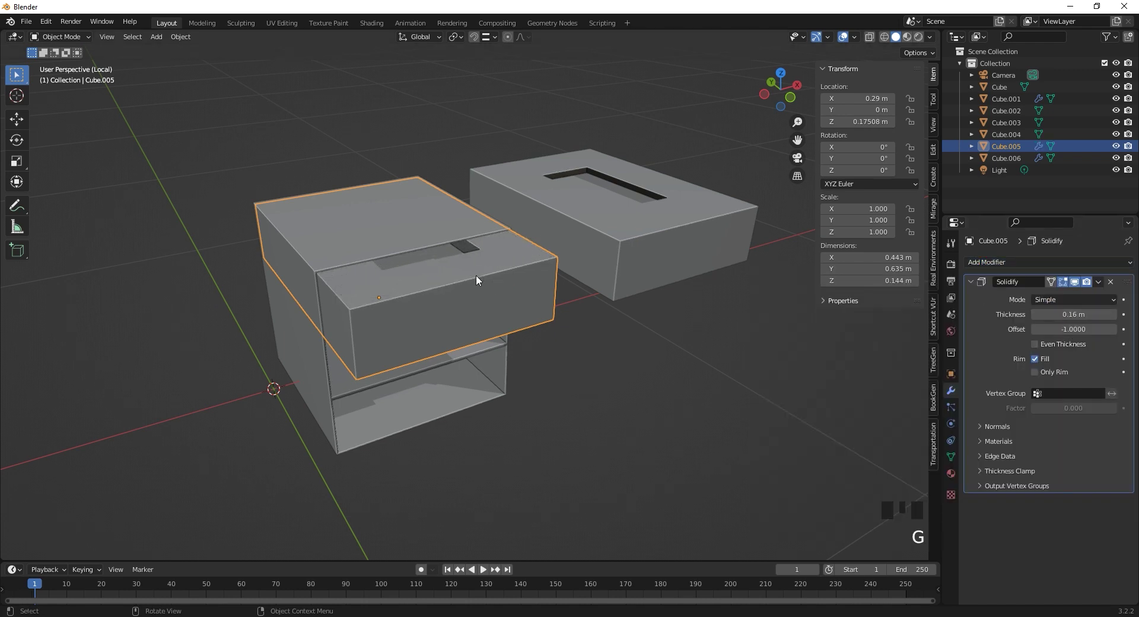
key("shift+d")
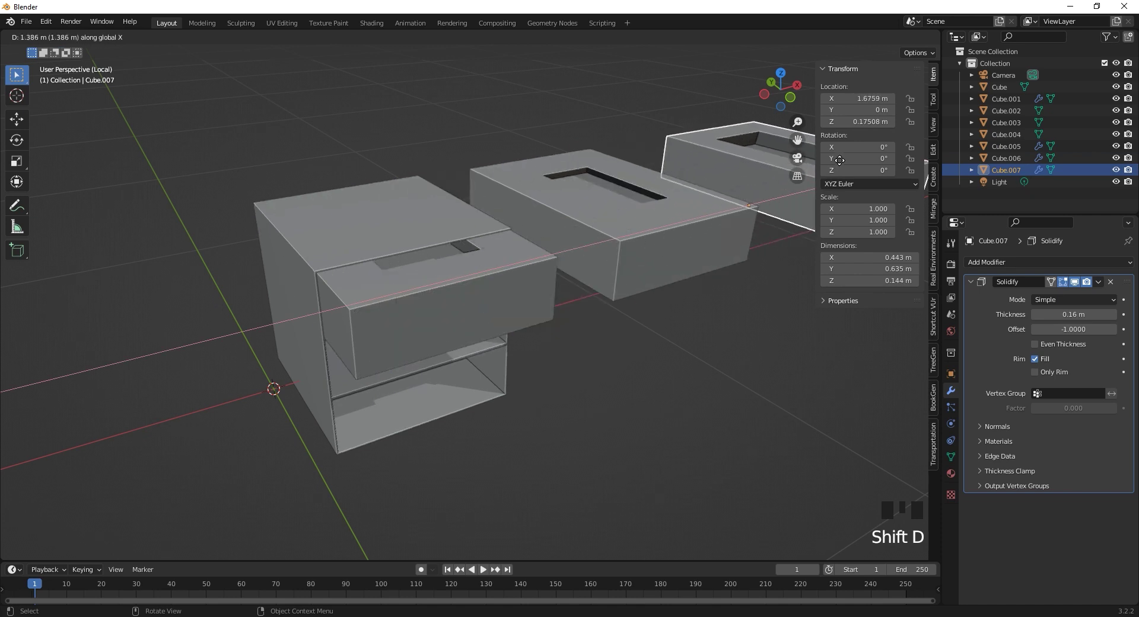
left_click(684, 301)
left_click(1111, 287)
- Adjust the middle box's Solidify thickness to 0.9 m in the modifier panel
left_click_drag(640, 343, 402, 316)
scroll("up", 3)
left_click_drag(424, 334, 556, 324)
scroll("down", 3)
left_click(580, 264)
left_click(281, 326)
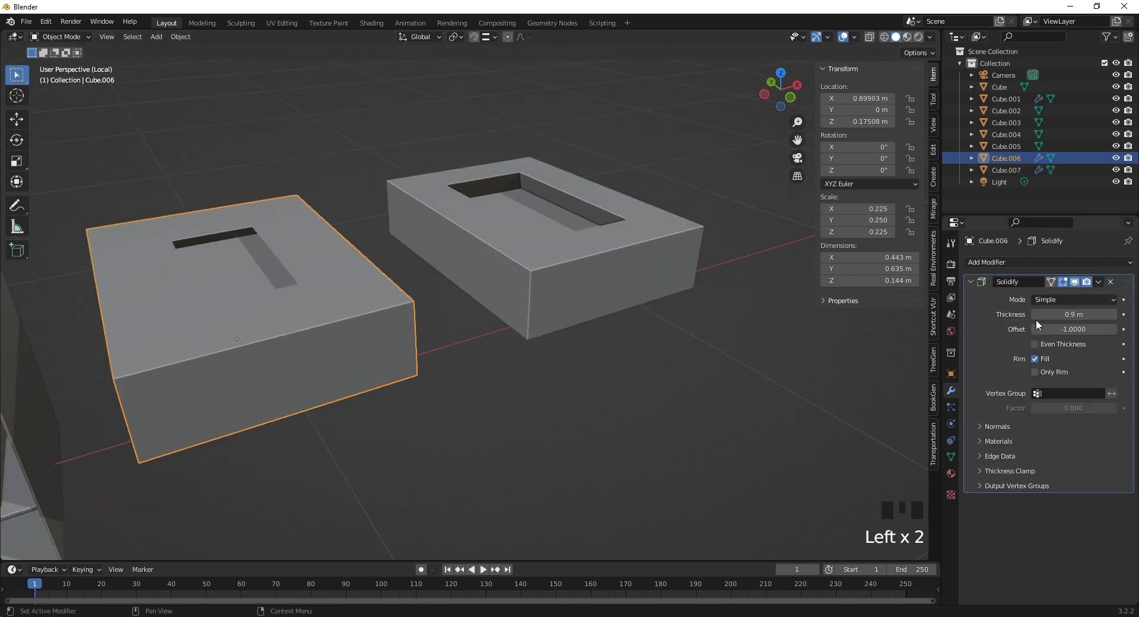
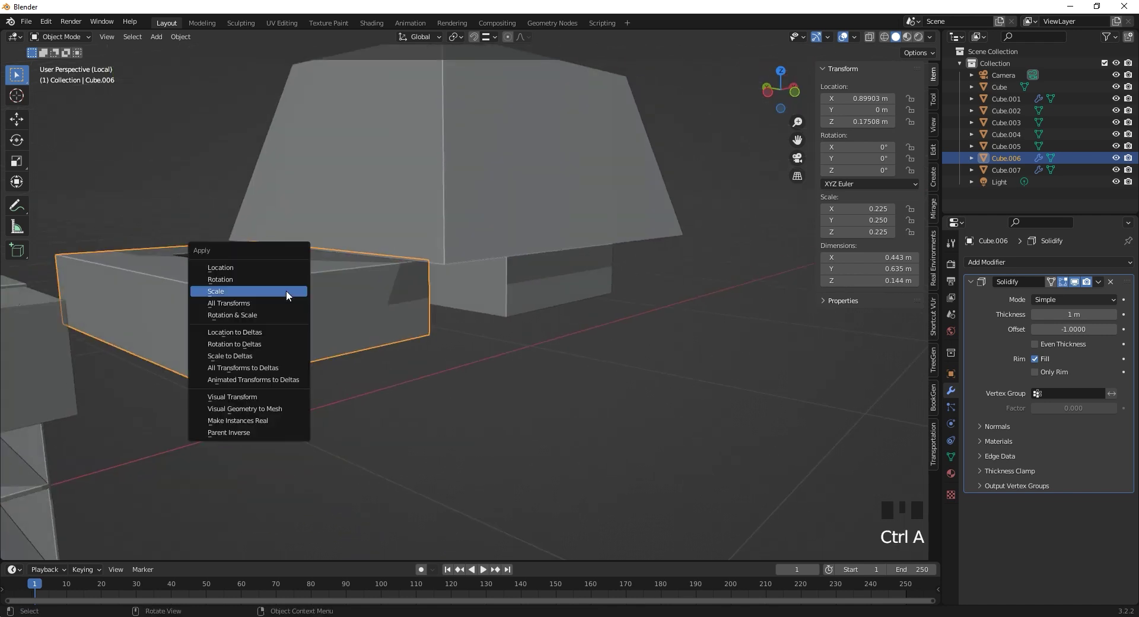
- Undo back and apply the middle box copy's scale so Solidify thickness reads in real metres
scroll("down", 3)
key("ctrl+z")
left_click(485, 248)
key("ctrl+z")
key("ctrl+z")
key("ctrl+z")
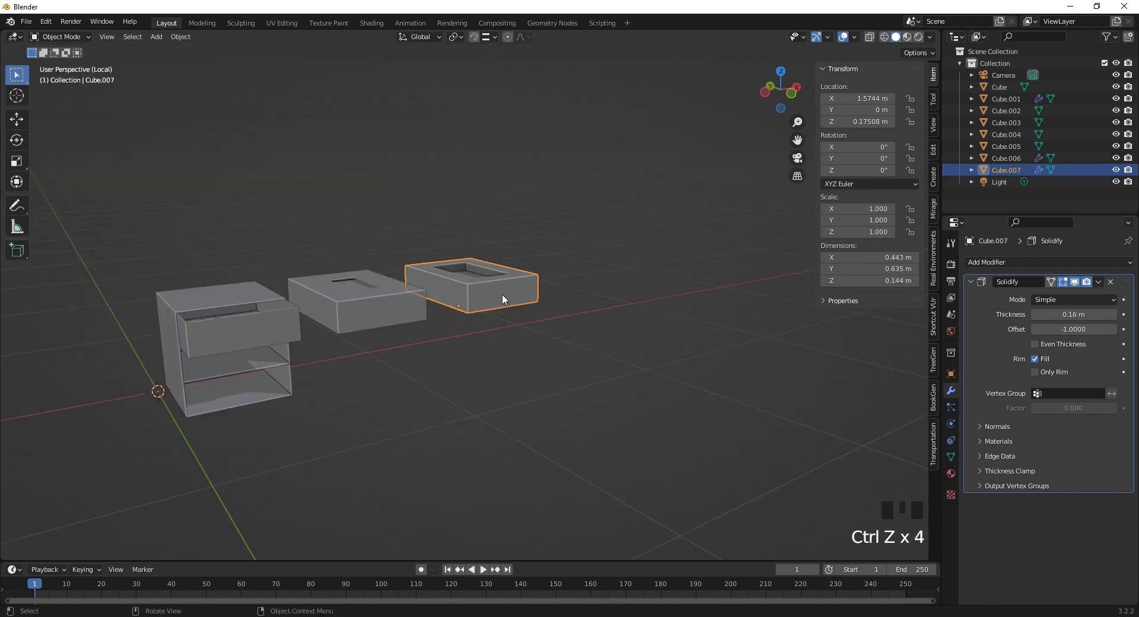
- Inspect the thin-walled third copy, then return to the other boxes and select the middle copy
left_click_drag(514, 282, 636, 296)
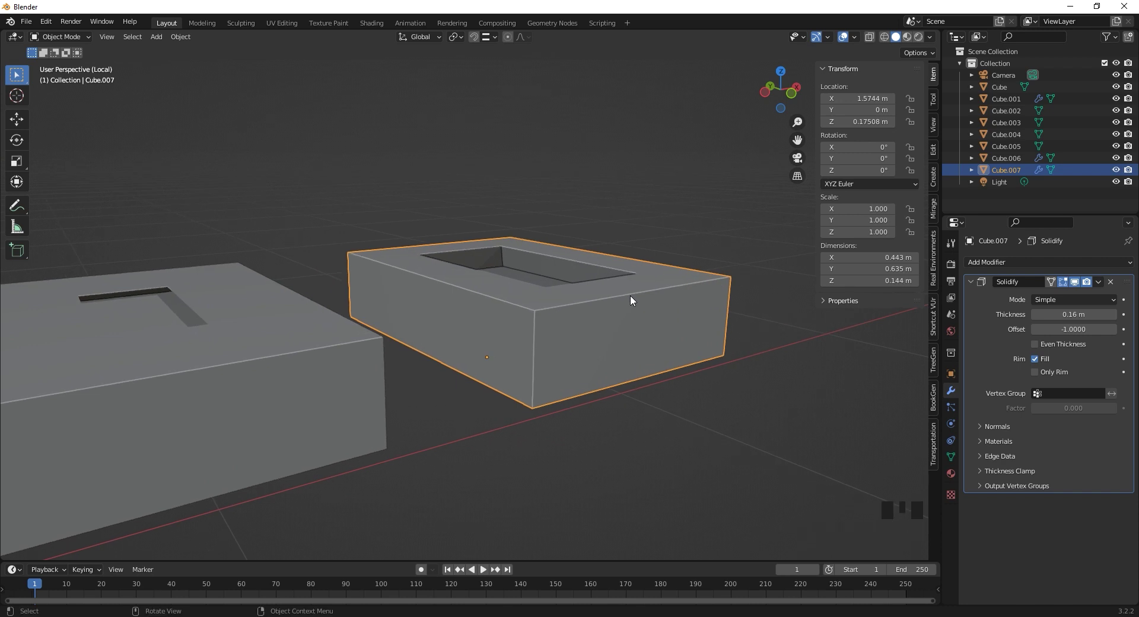
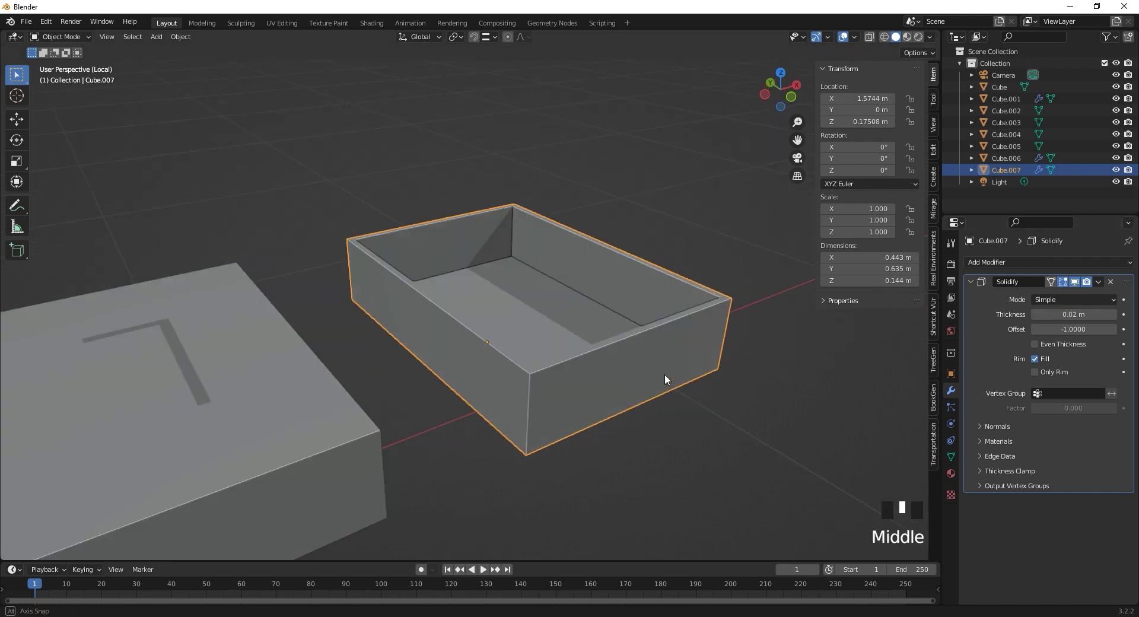
scroll("up", 3)
left_click_drag(623, 372, 553, 433)
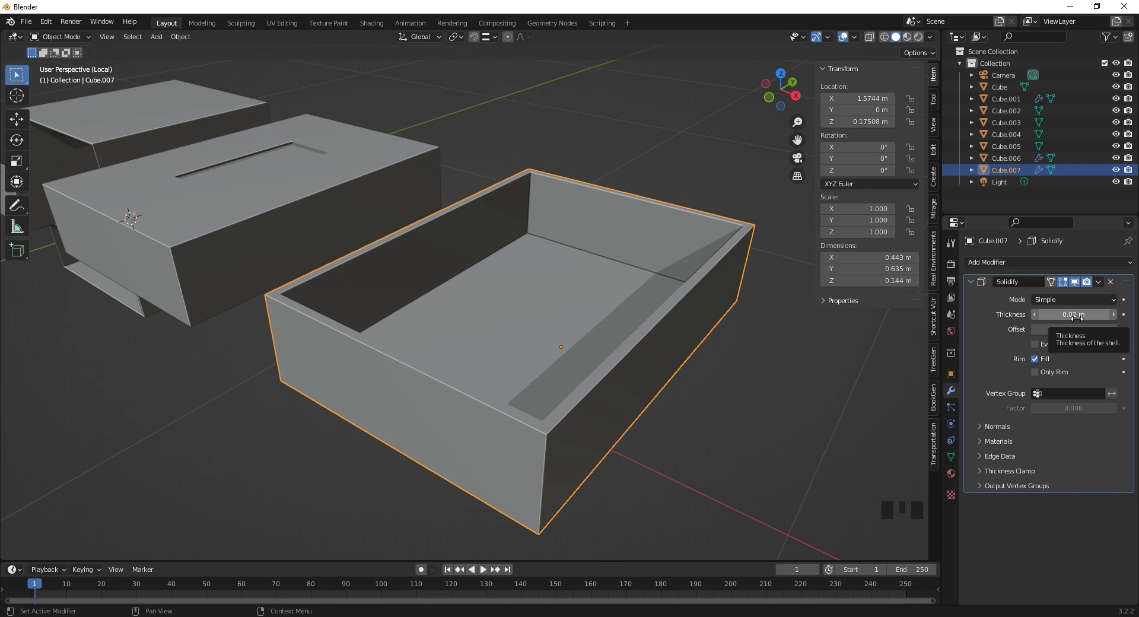
left_click_drag(376, 391, 235, 447)
scroll("down", 3)
left_click(219, 435)
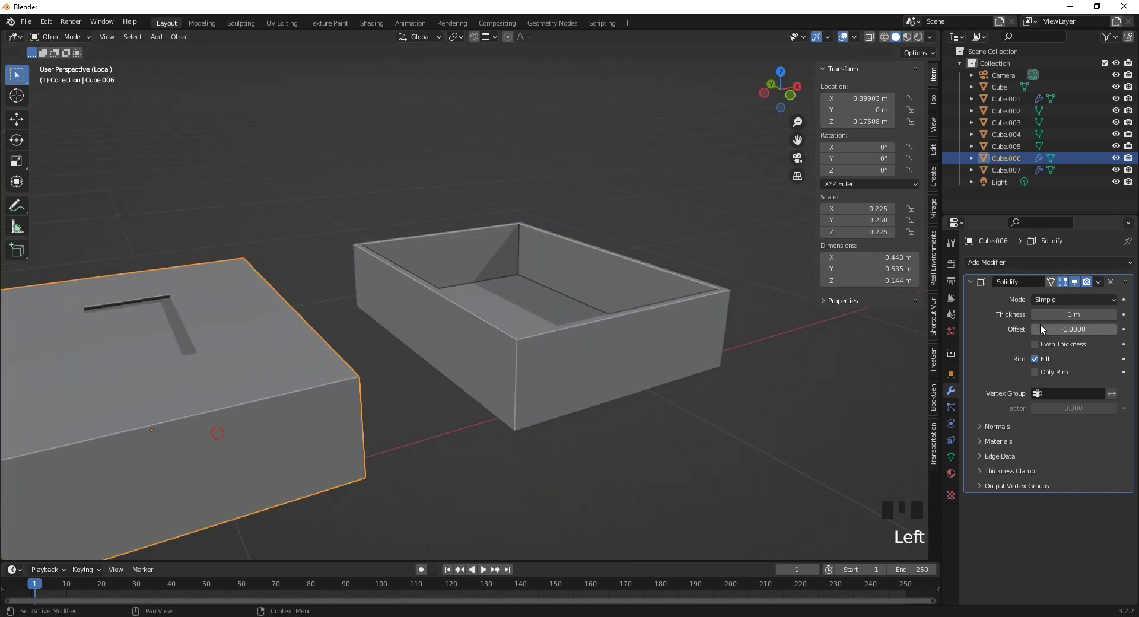
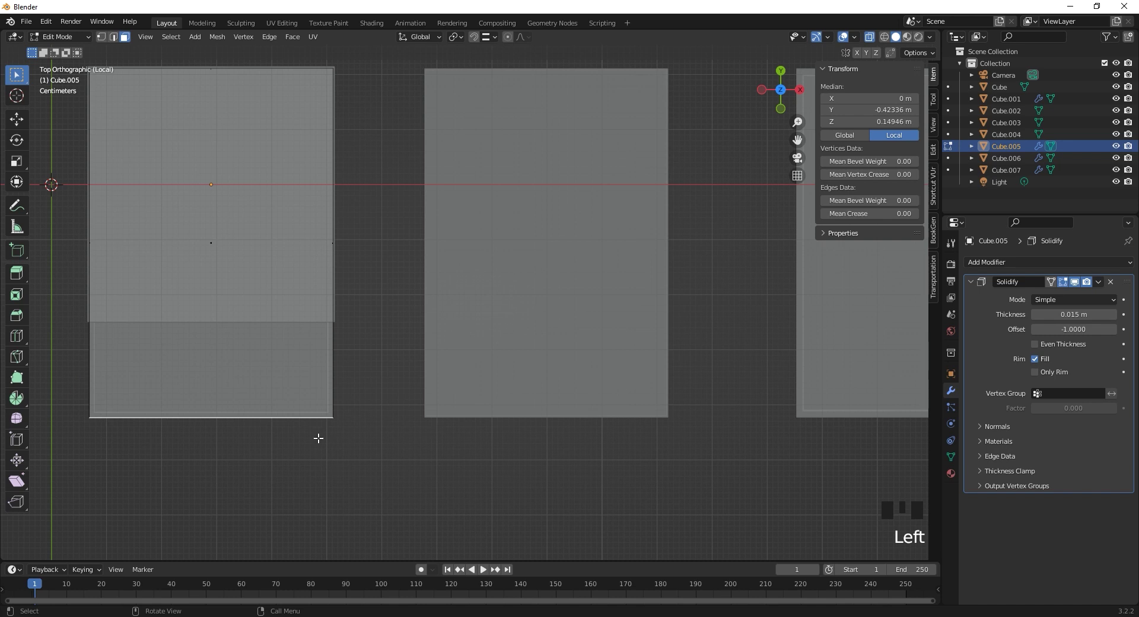
- Grab the drawer's vertices in Top view to adjust its geometry
key("g")
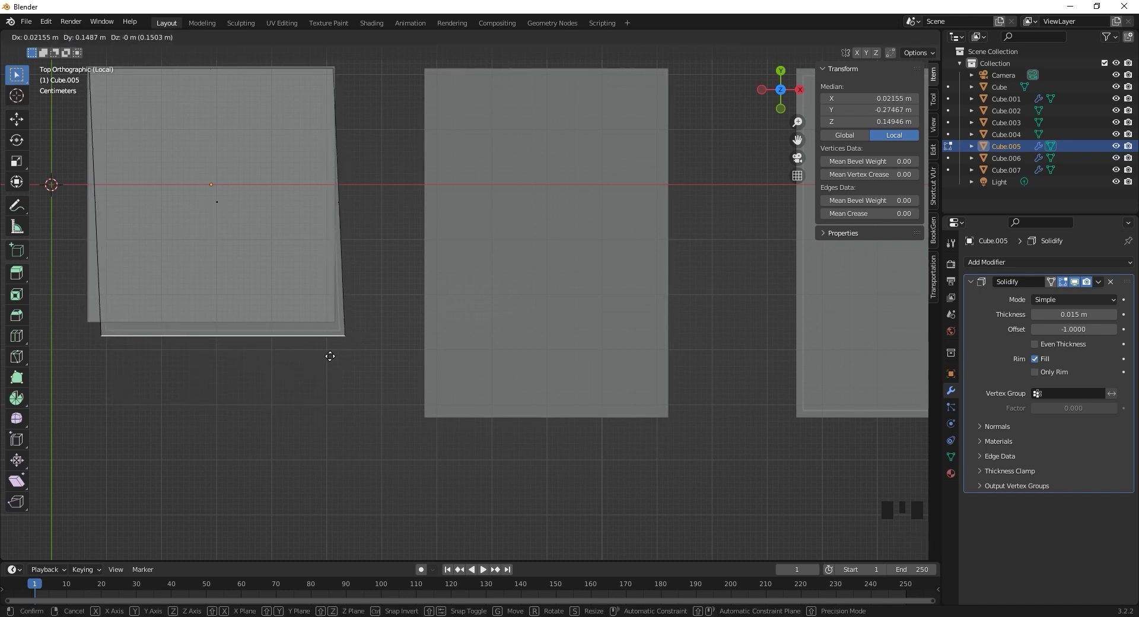
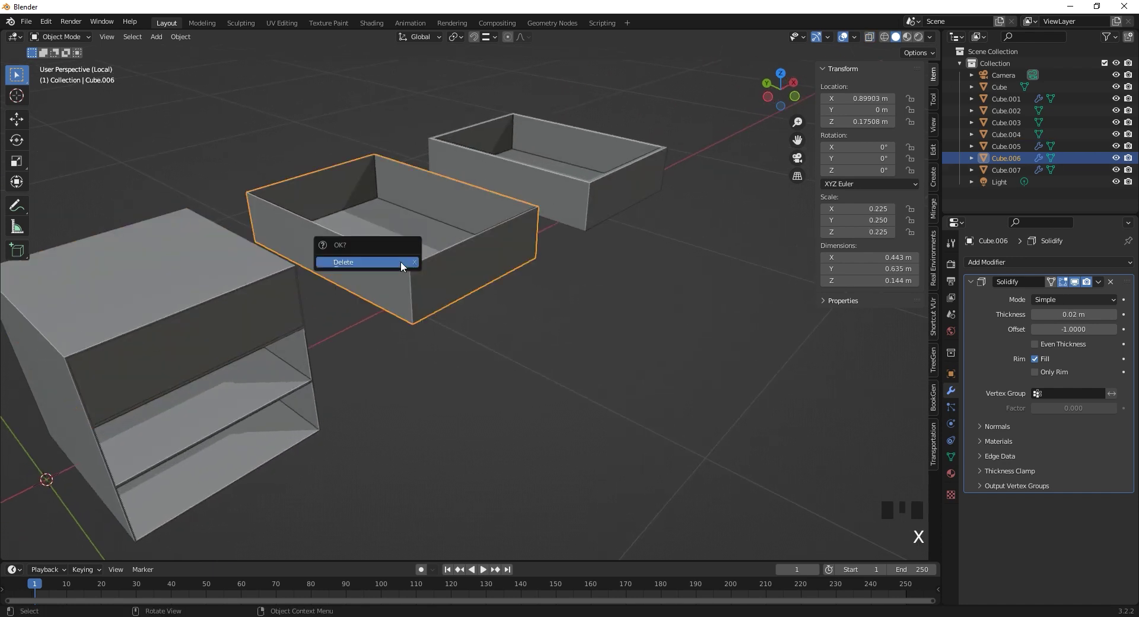
- Delete both spare drawer box copies, confirming each deletion
left_click(557, 198)
key("x")
left_click_drag(448, 221, 492, 174)
left_click(492, 174)
- Orbit the finished cabinet and trial-slide the 0.015 m drawer out and back in
left_click_drag(495, 226, 497, 249)
key("g")
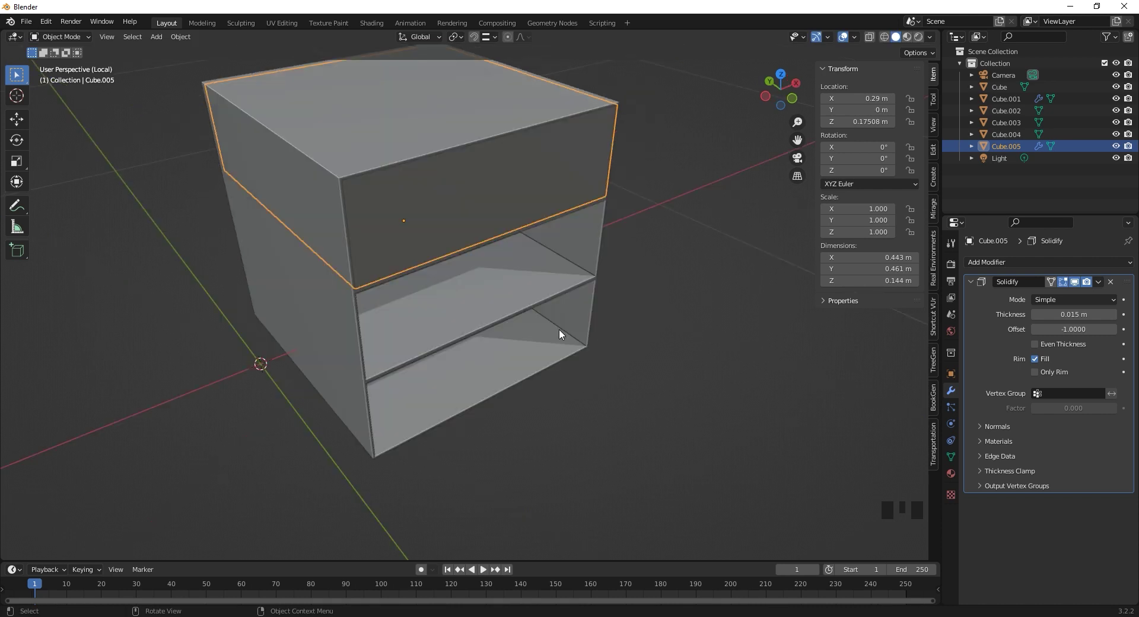
left_click_drag(493, 230, 440, 240)
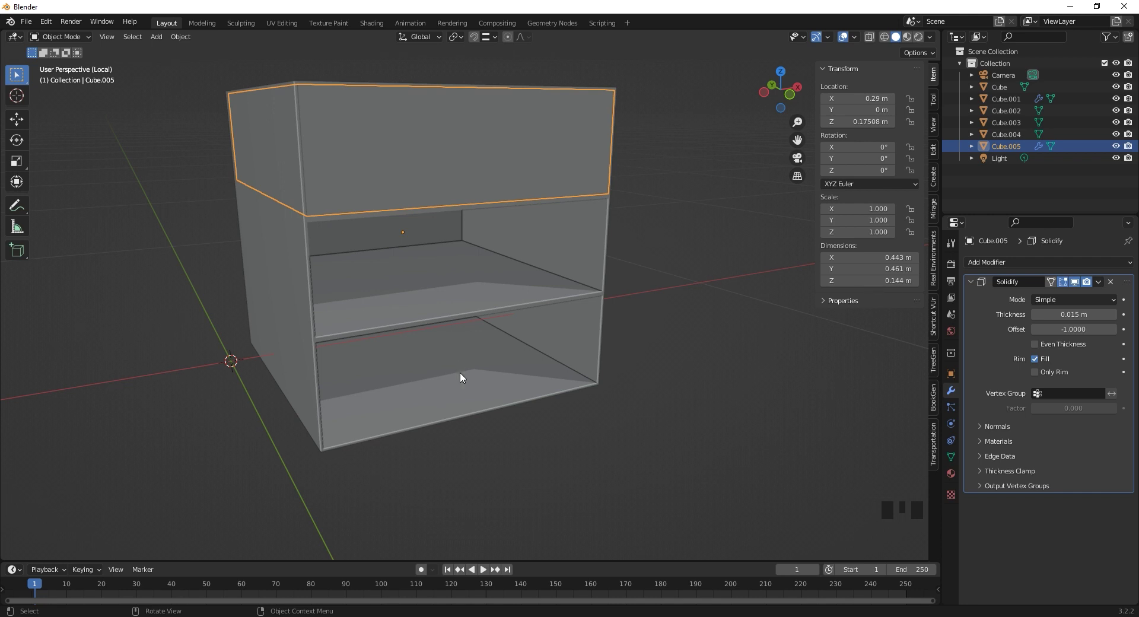